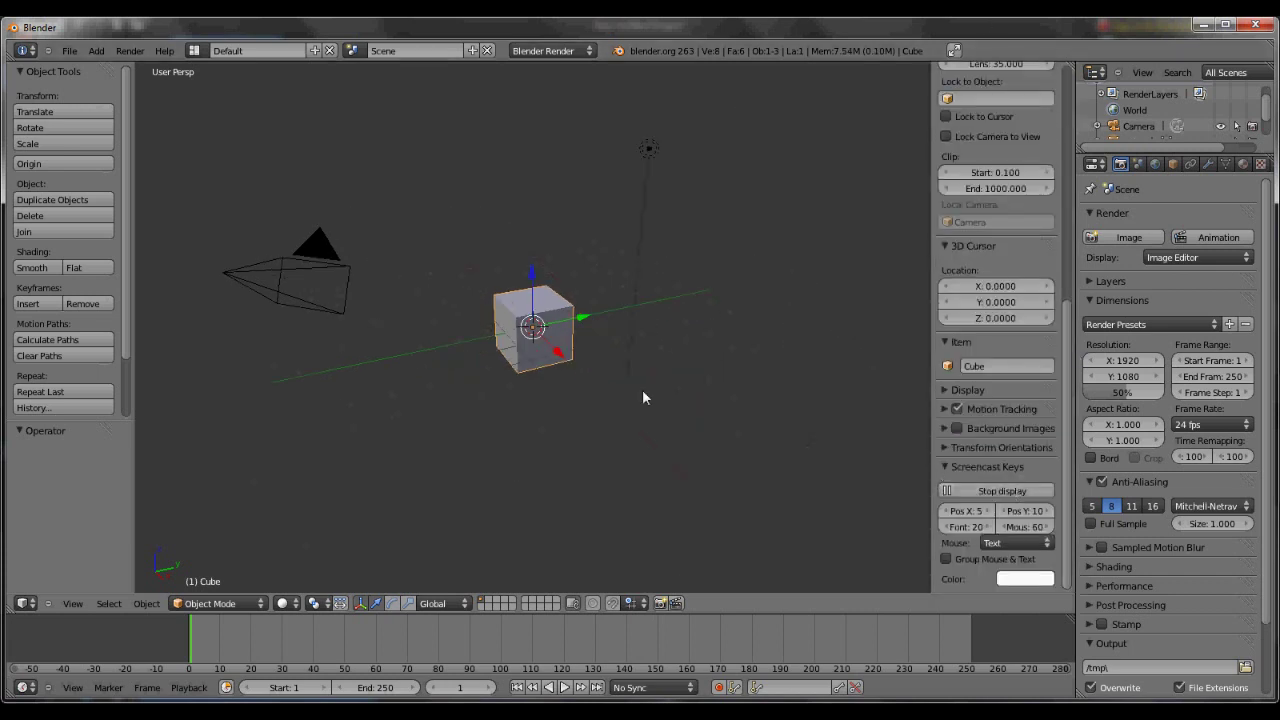
Delete the default cube and view the emptied scene from the front.
key(n)
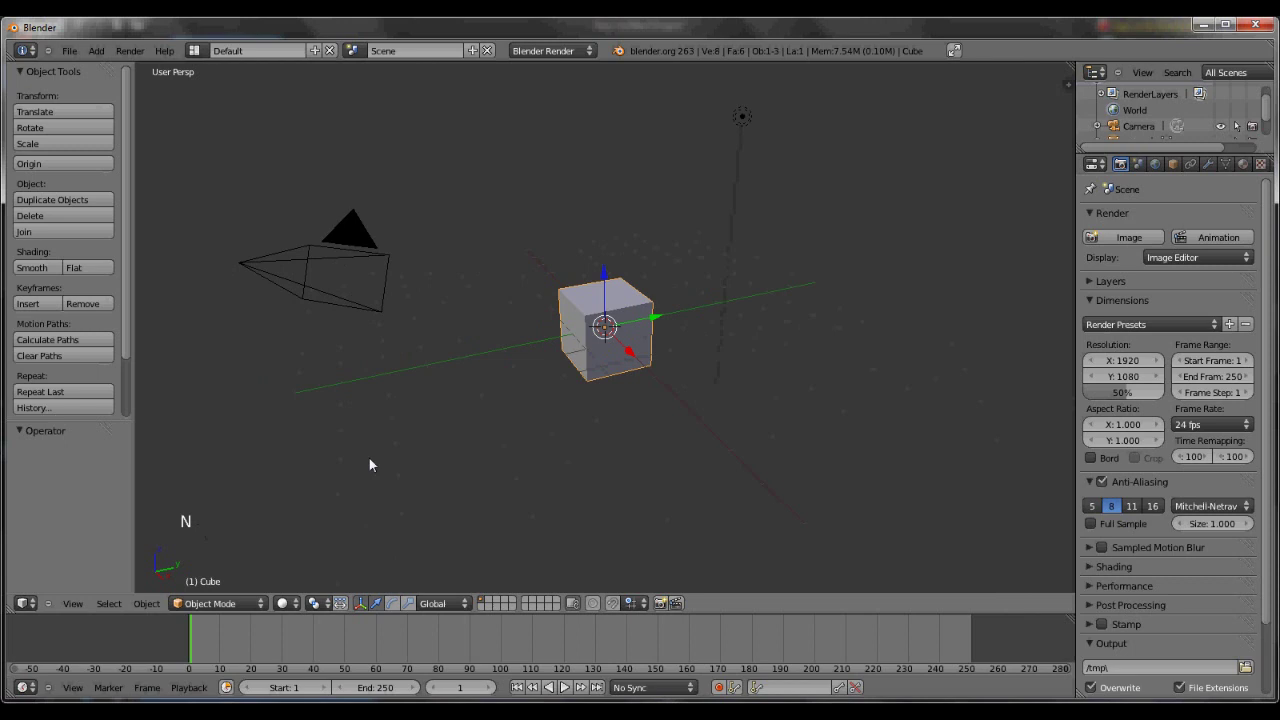
key(x)
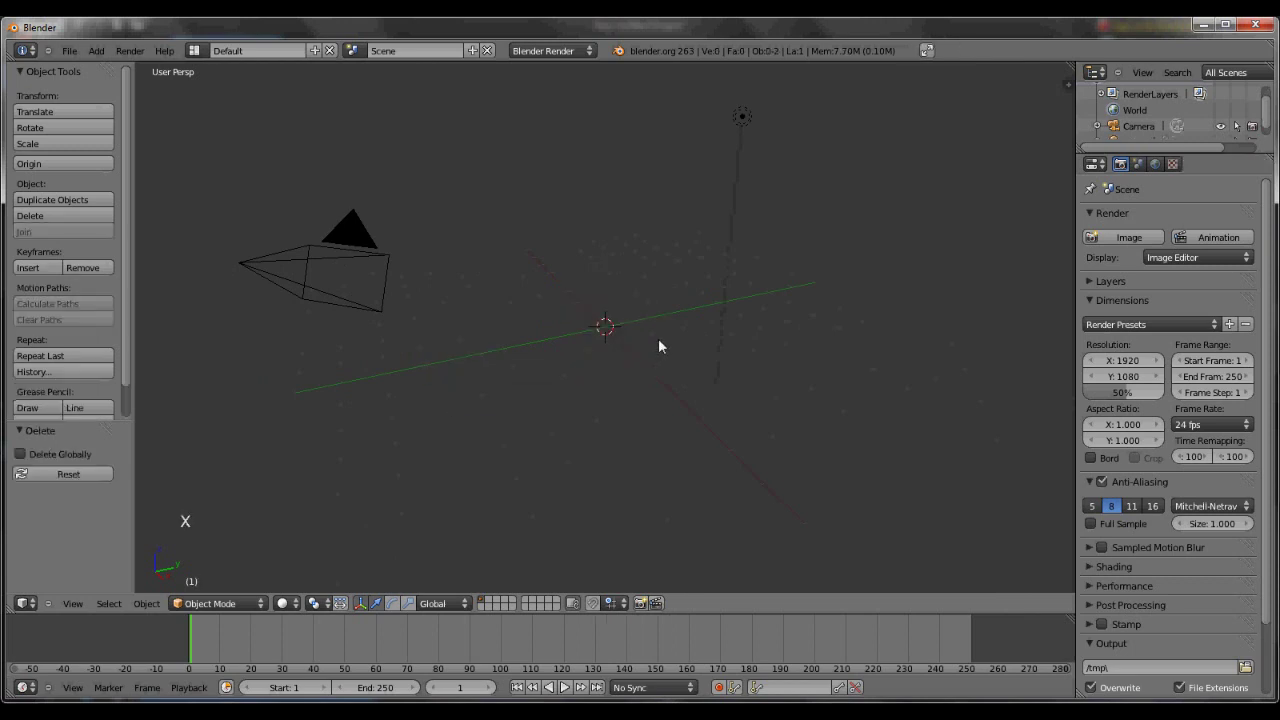
key(KP_1)
scroll(down, 3)
scroll(down, 3)
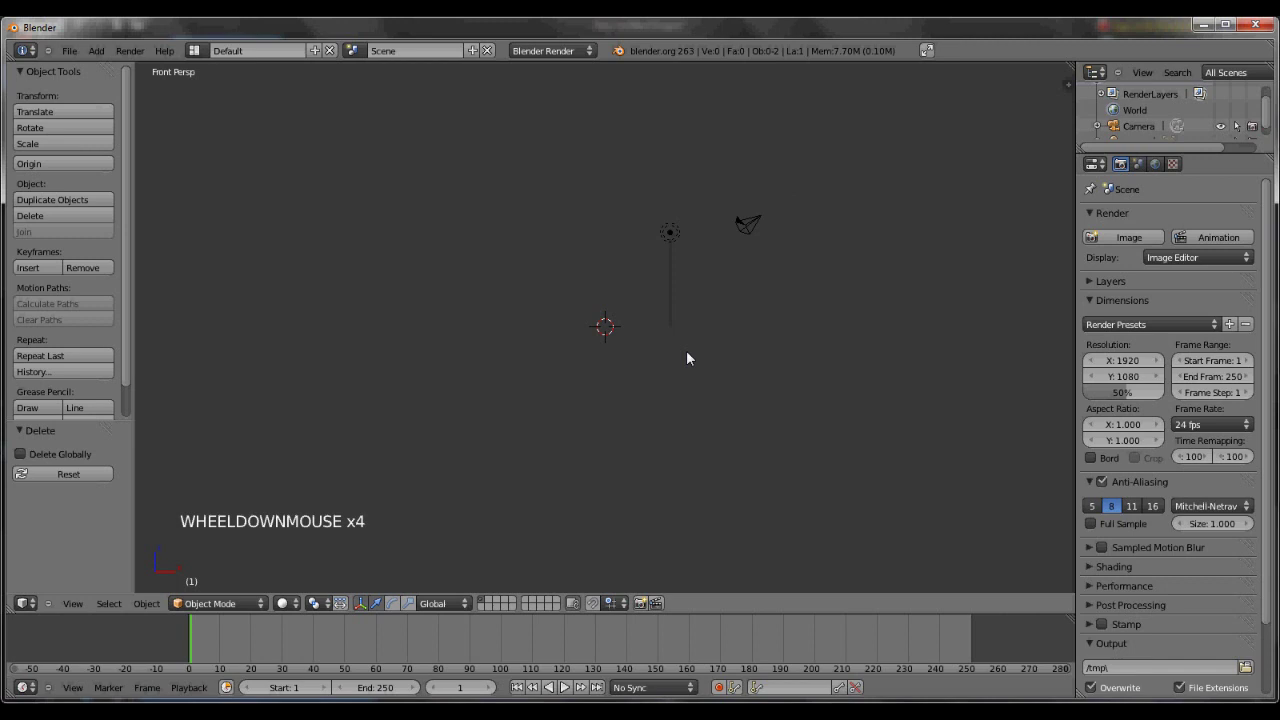
Look through the camera in orthographic view and bring up the Add menu for a mesh.
key(ctrl+alt+KP_0)
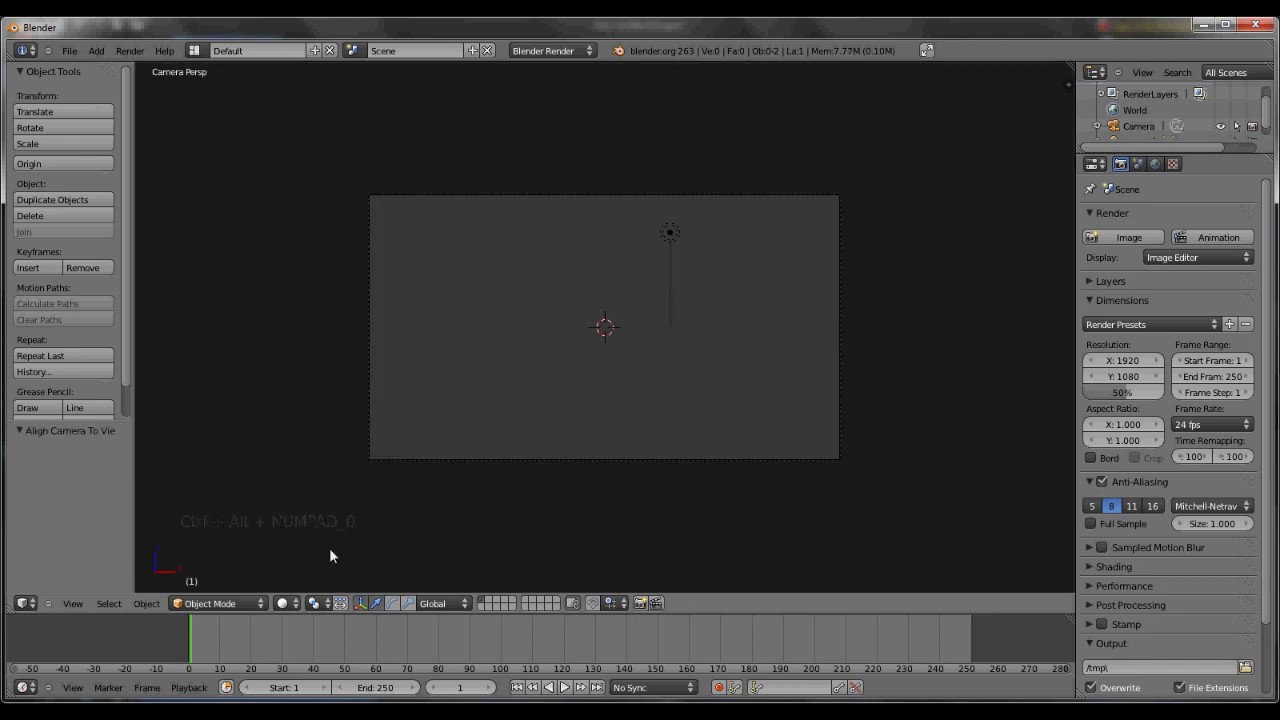
scroll(up, 3)
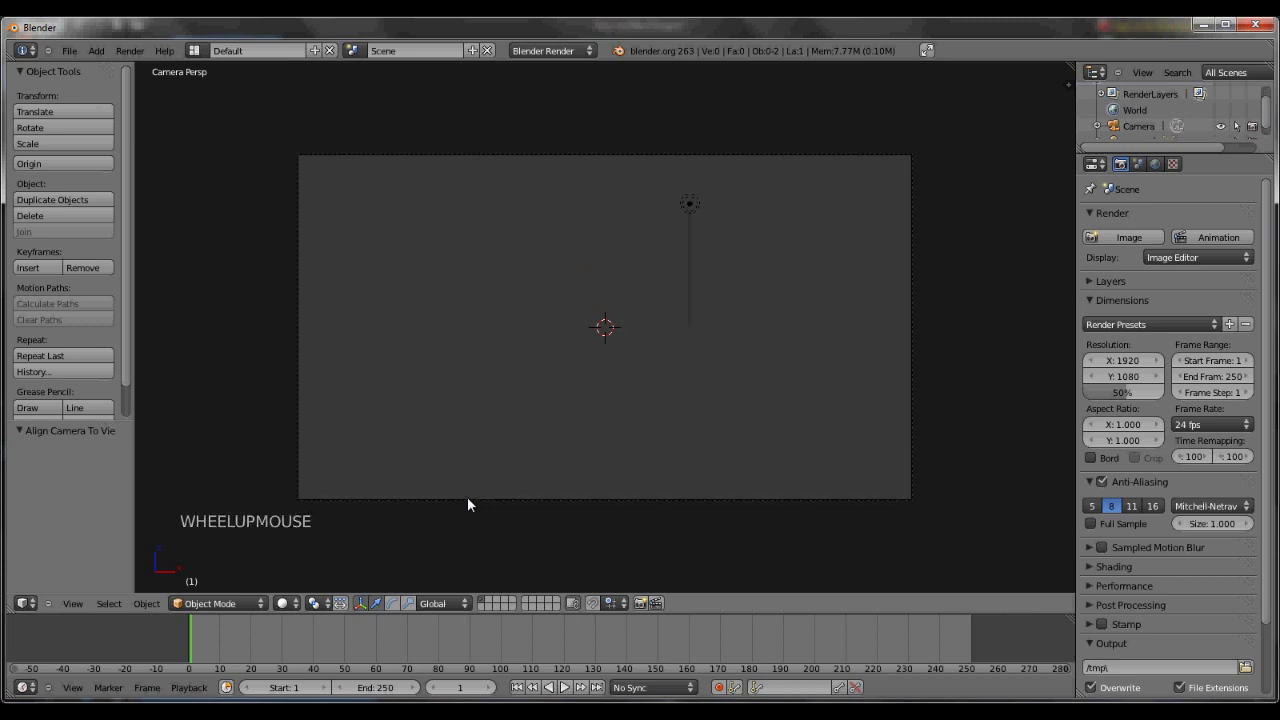
key(KP_5)
key(shift+a)
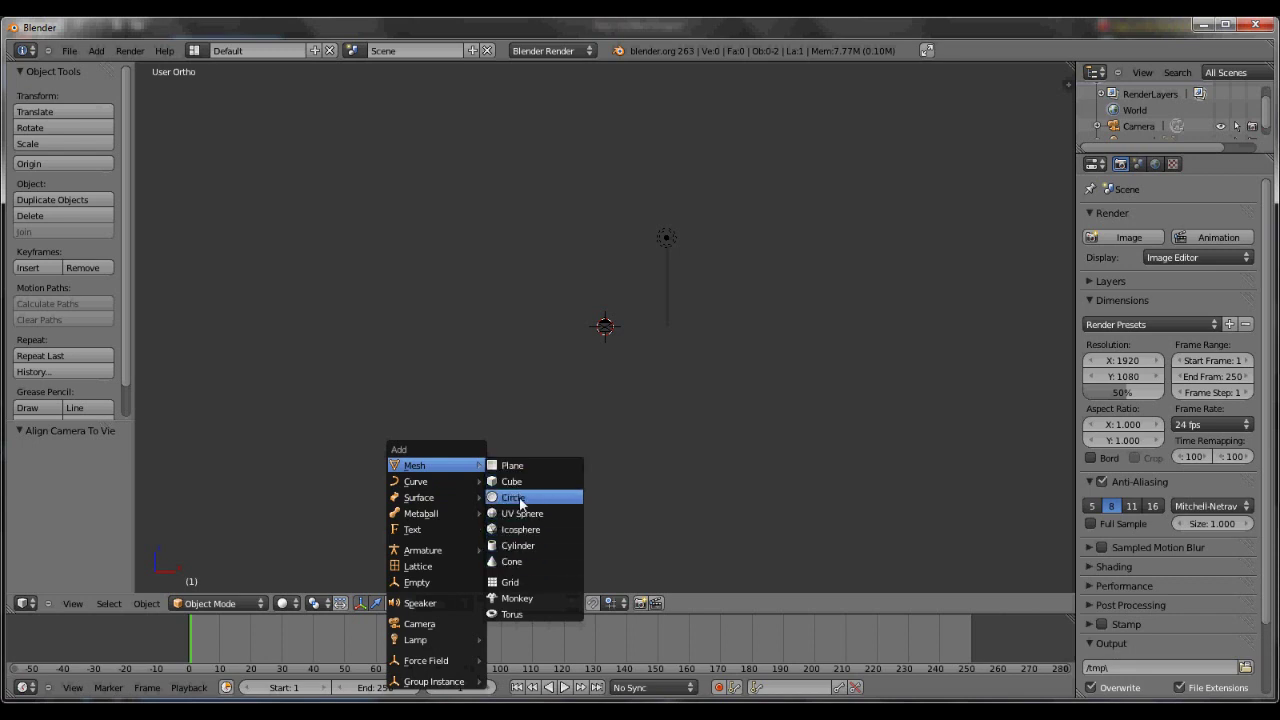
Add a circle mesh with 16 vertices and Ngon fill at the scene centre.
click(68, 477)
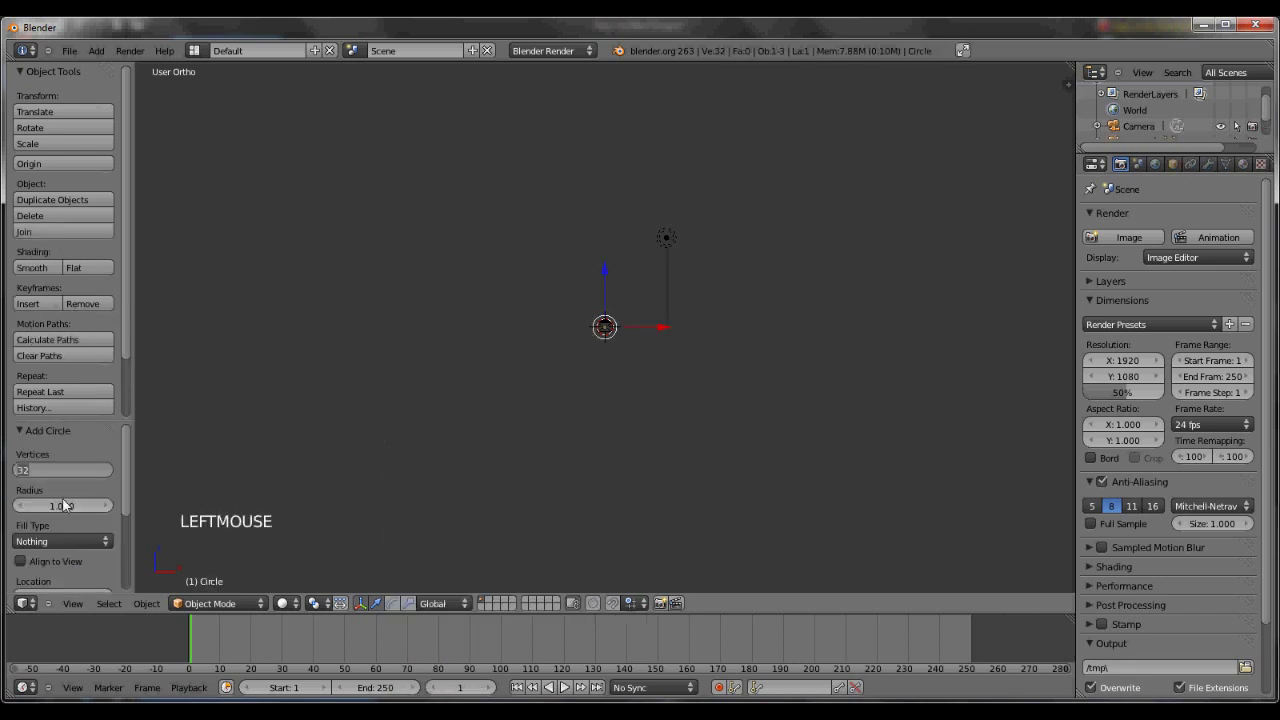
click(36, 545)
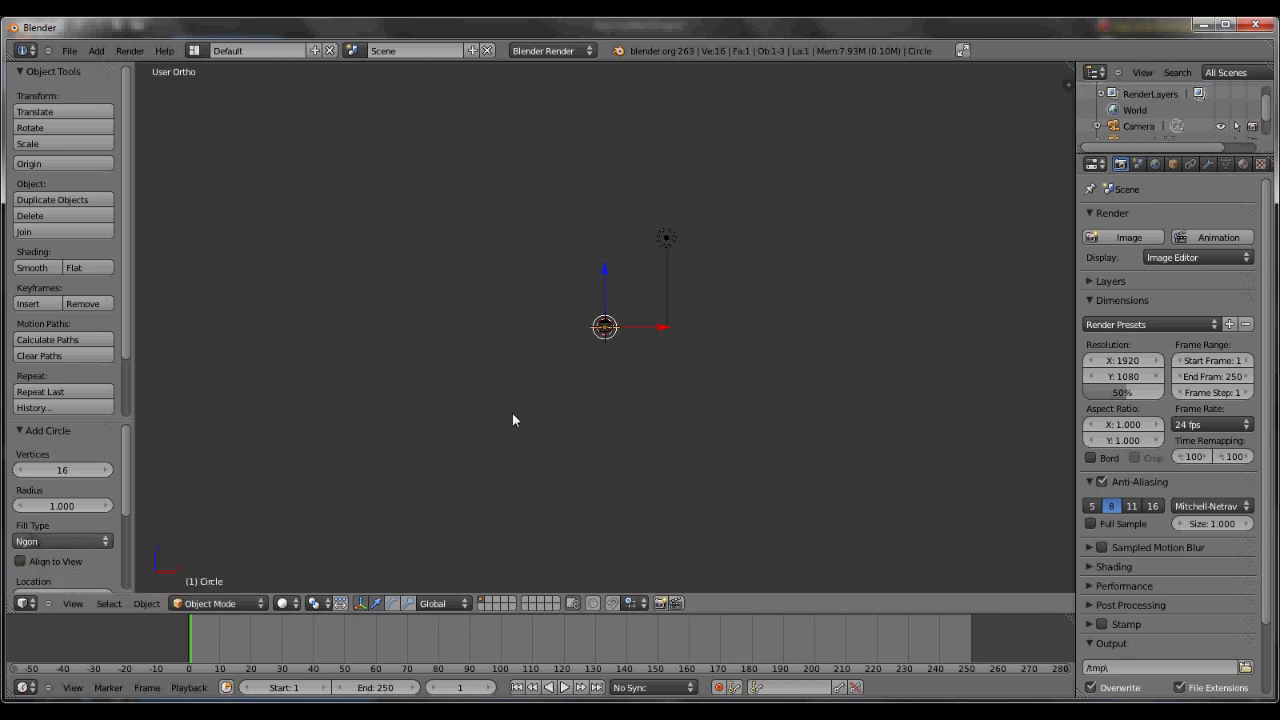
scroll(up, 3)
In camera view, move the circle down and to the right of centre.
key(KP_0)
key(g)
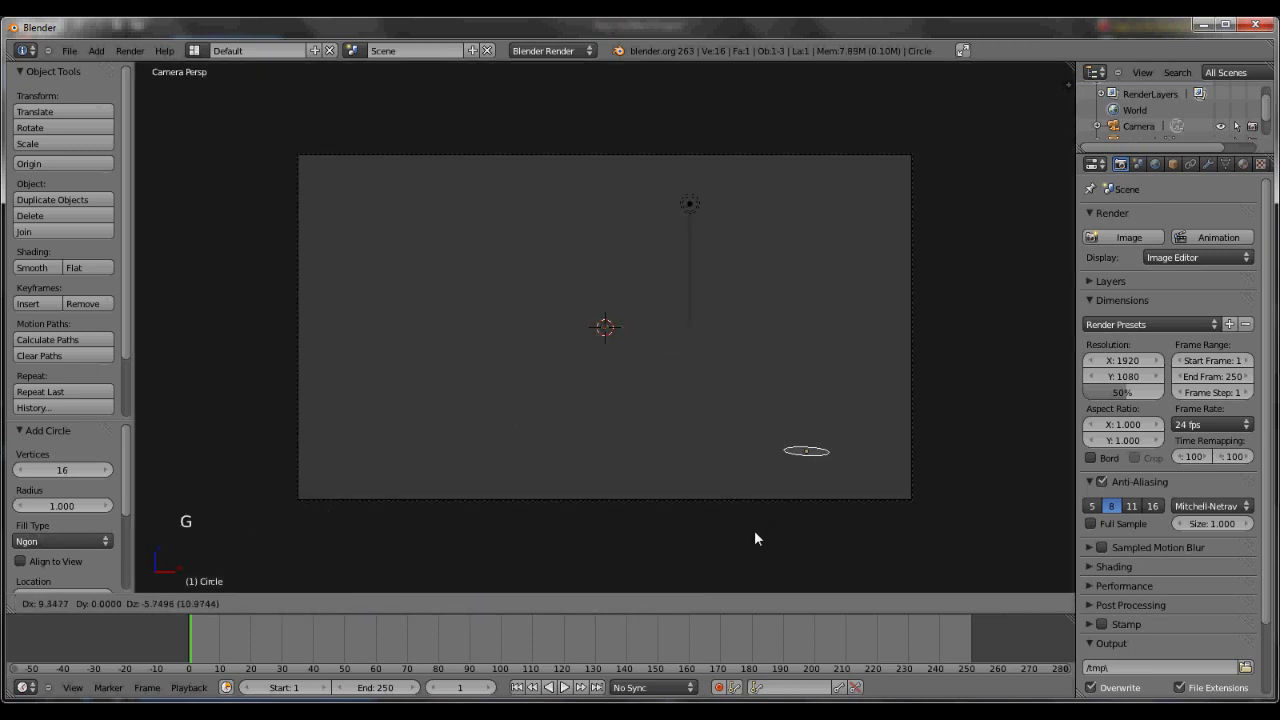
click(749, 526)
In Edit Mode, extrude the circle upward into walls and scale the top wider into a taper.
key(KP_5)
key(Tab)
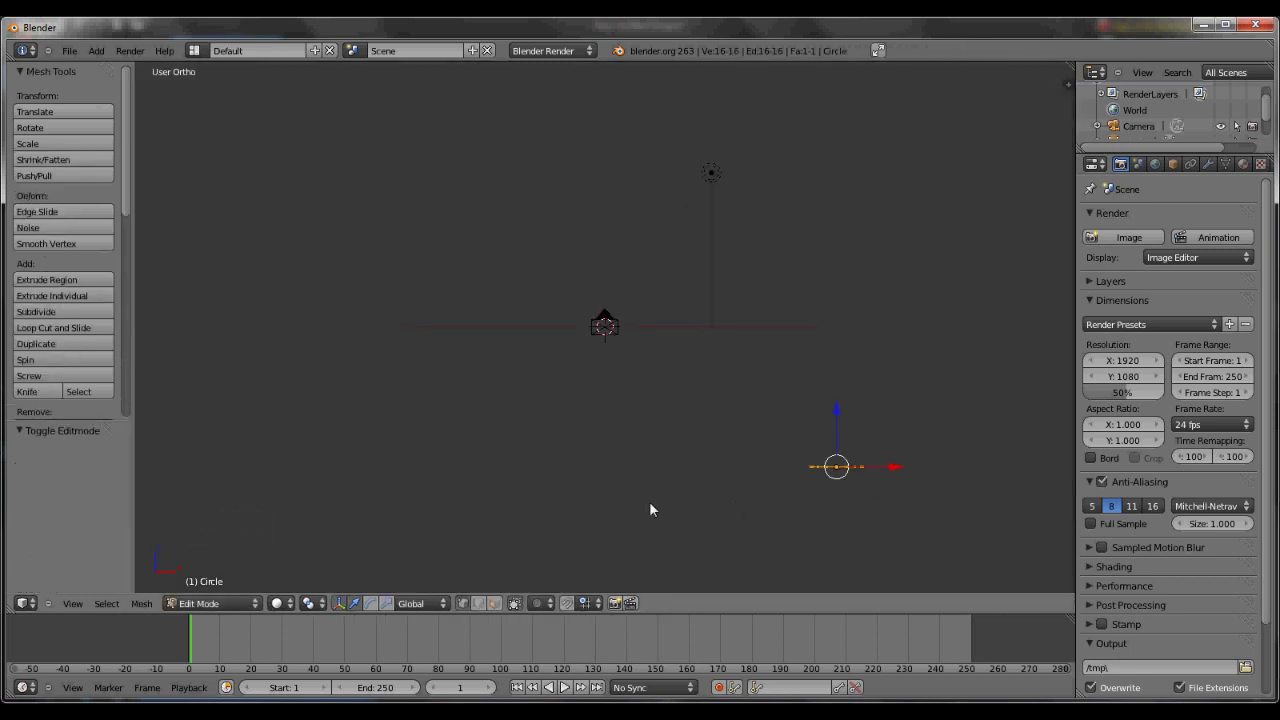
key(e)
click(891, 441)
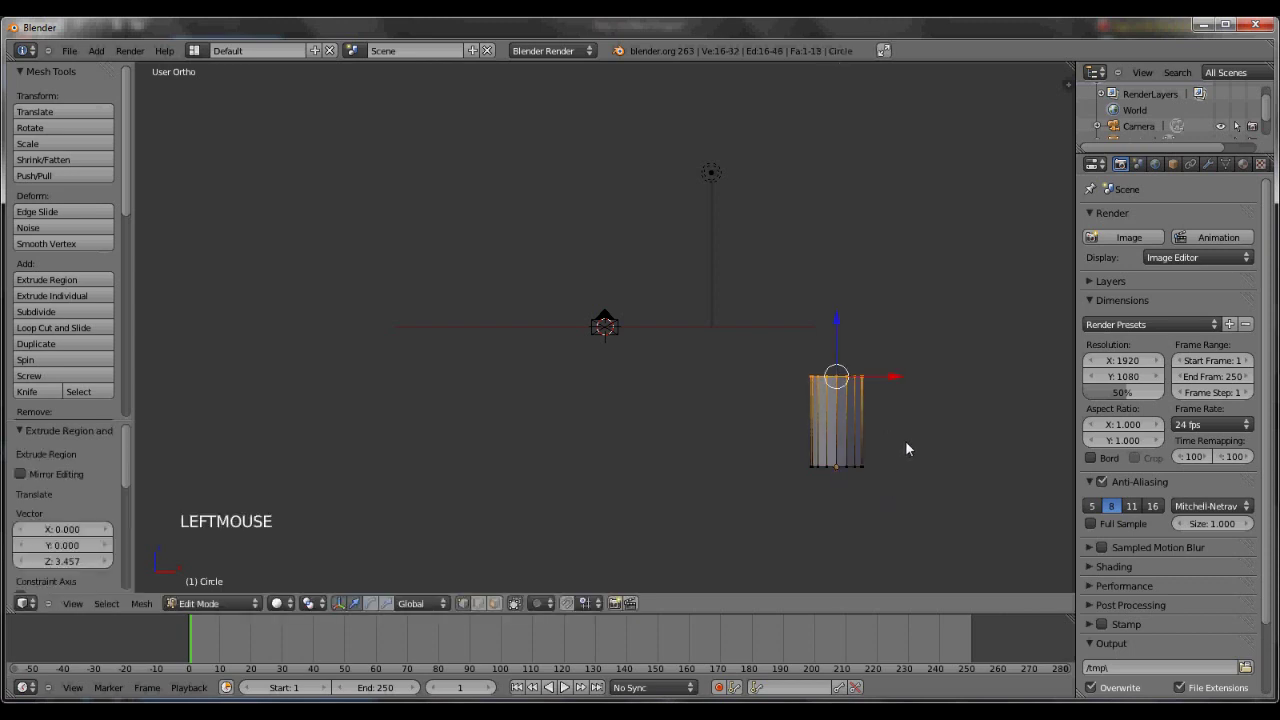
key(s)
click(949, 416)
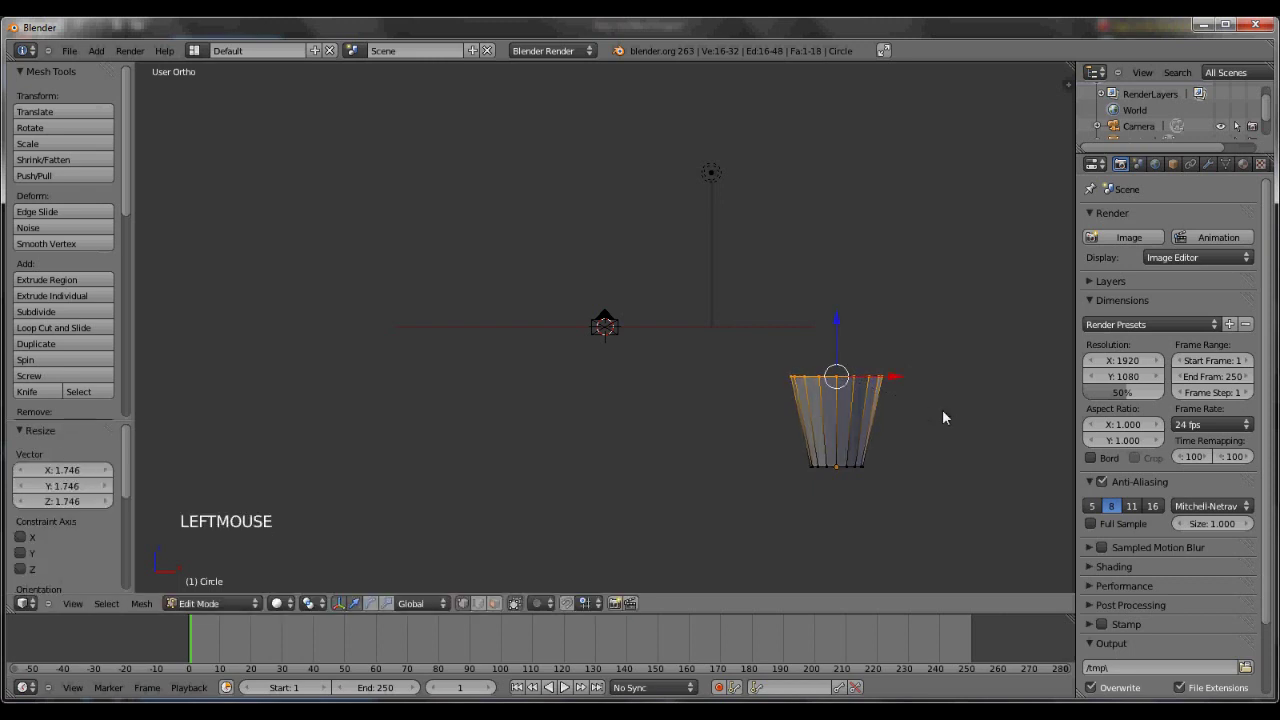
Extrude an inner ring at the rim and delete the top vertices to open the cup.
key(KP_8)
key(KP_8)
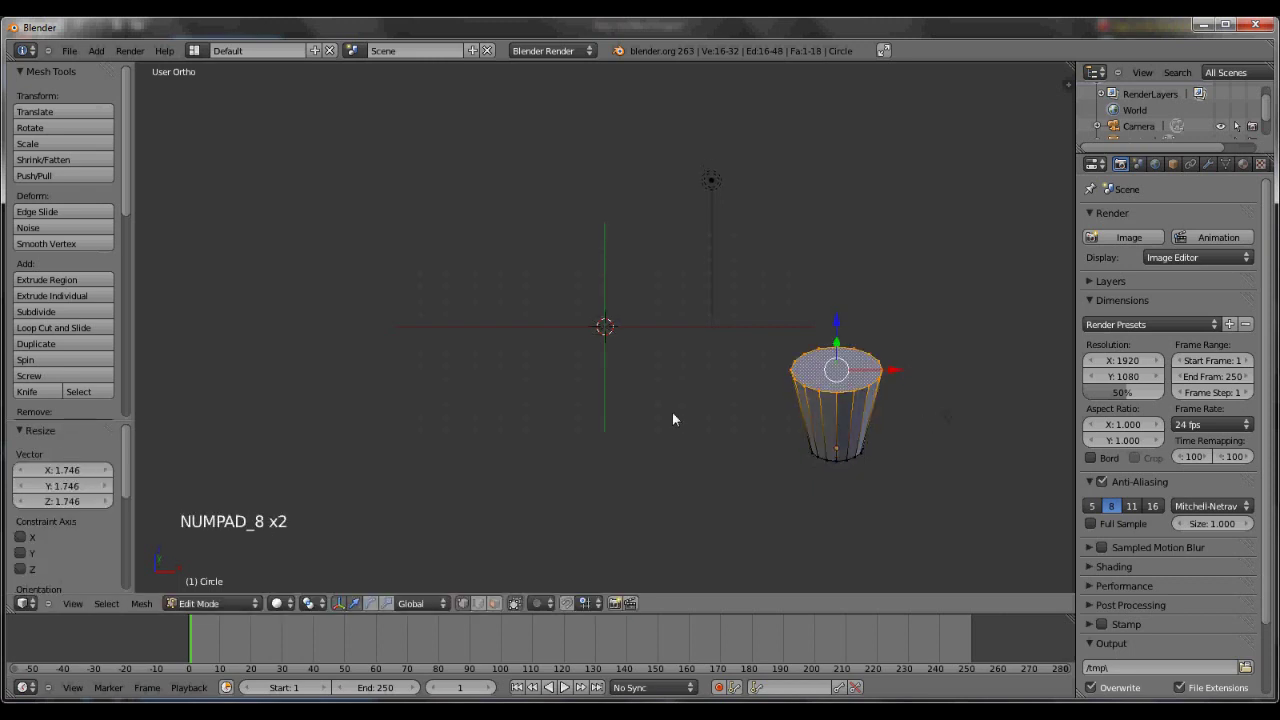
click(135, 488)
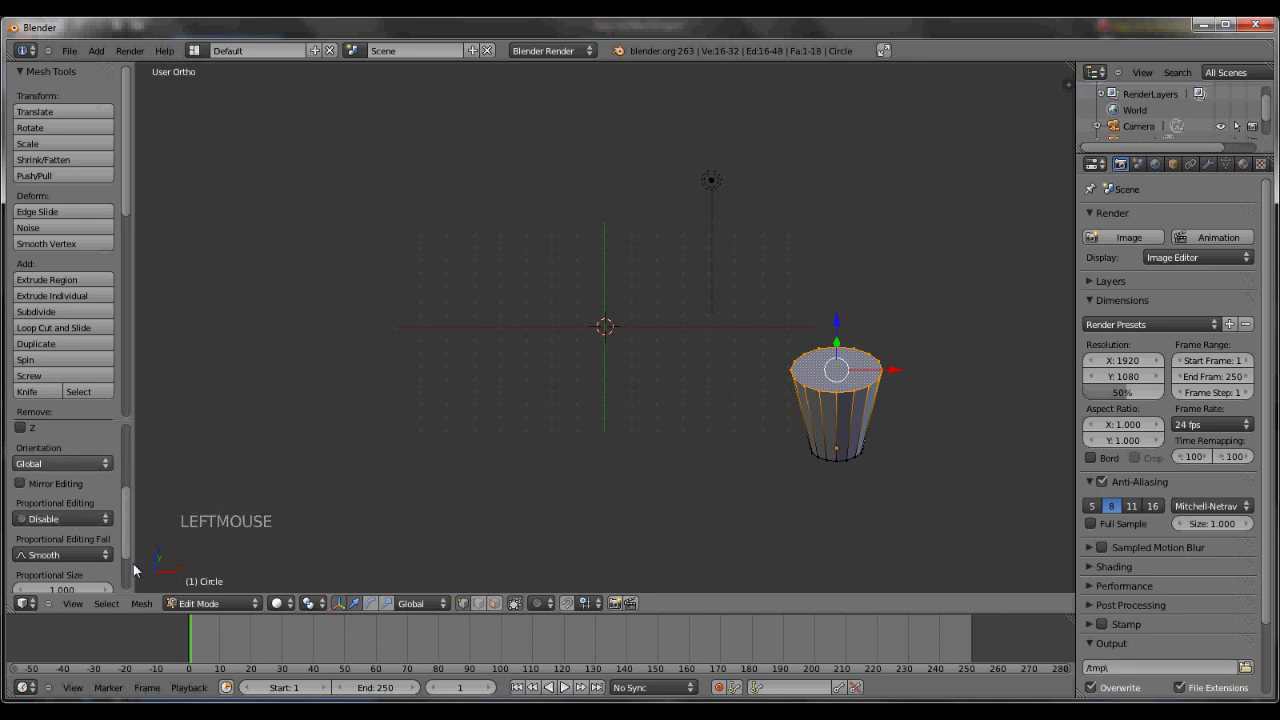
click(131, 501)
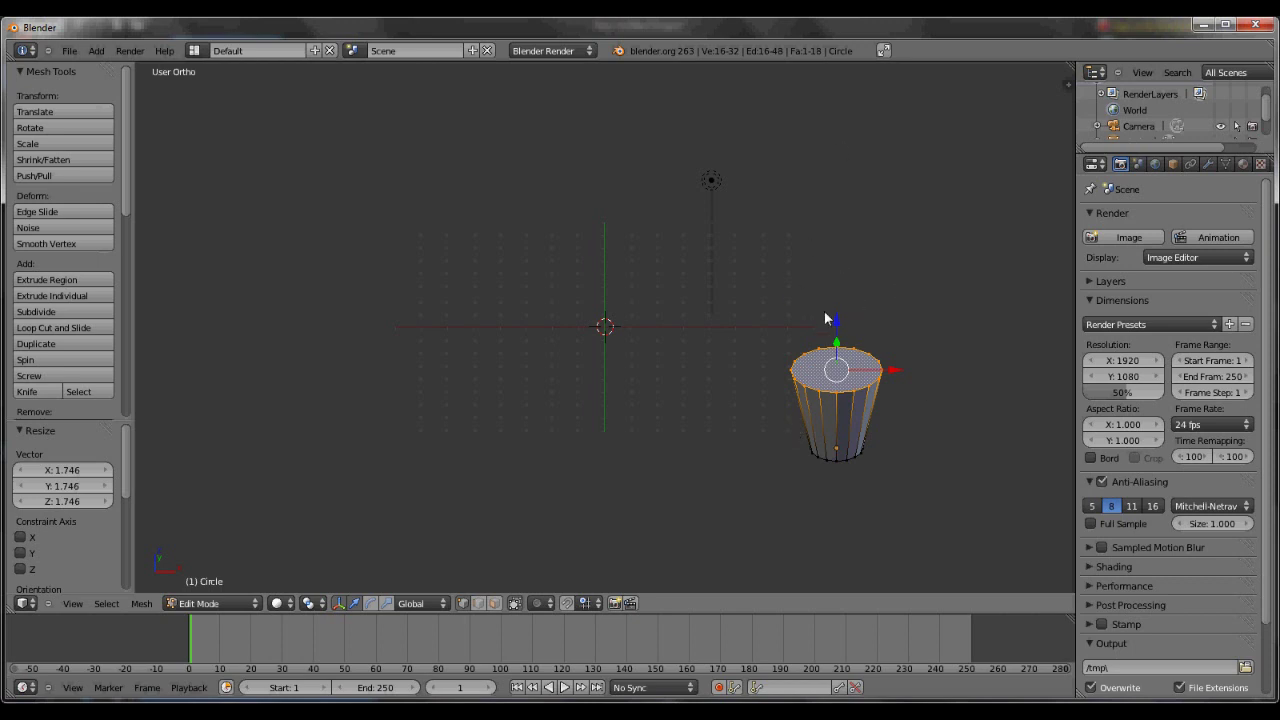
key(e)
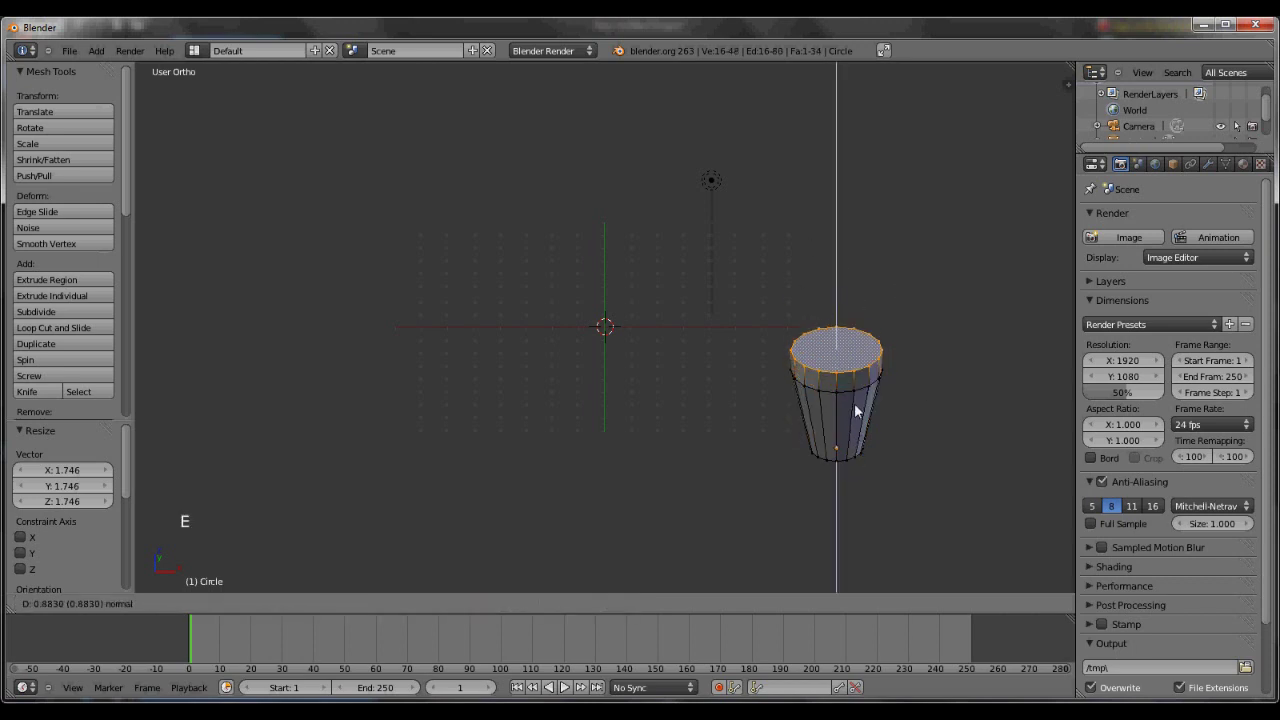
click(859, 407)
key(x)
middle_click(695, 351)
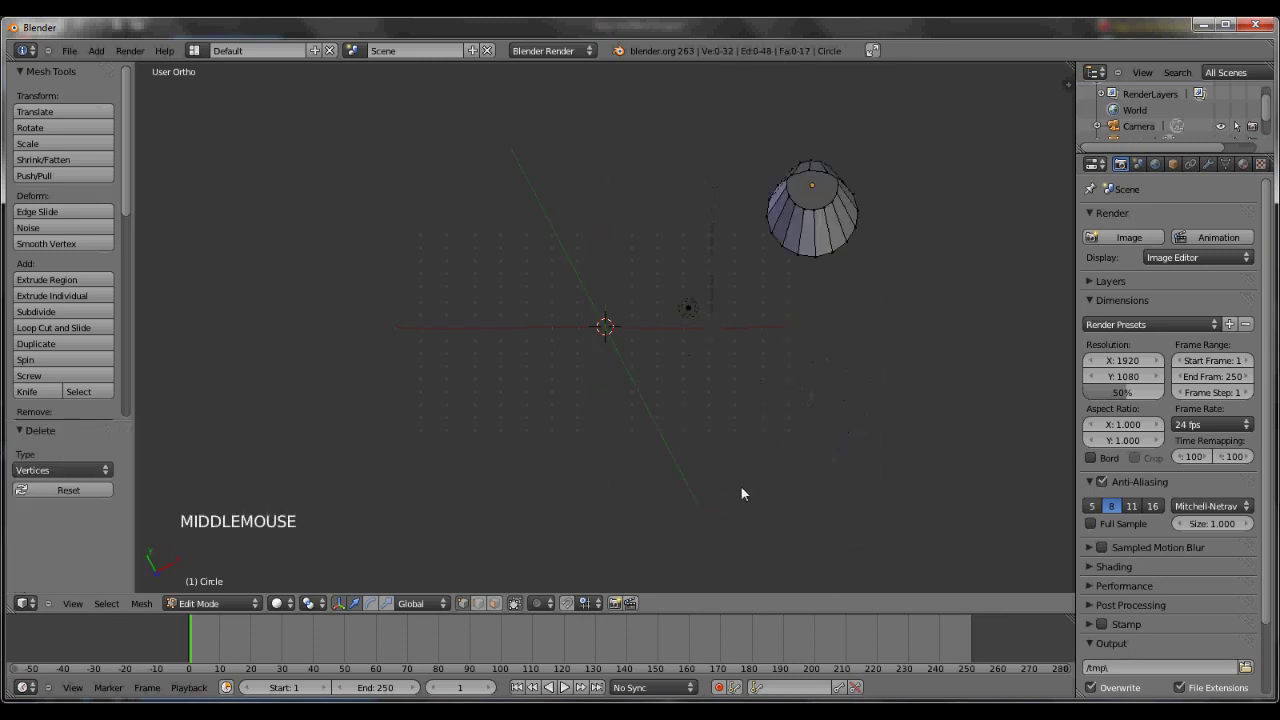
key(KP_0)
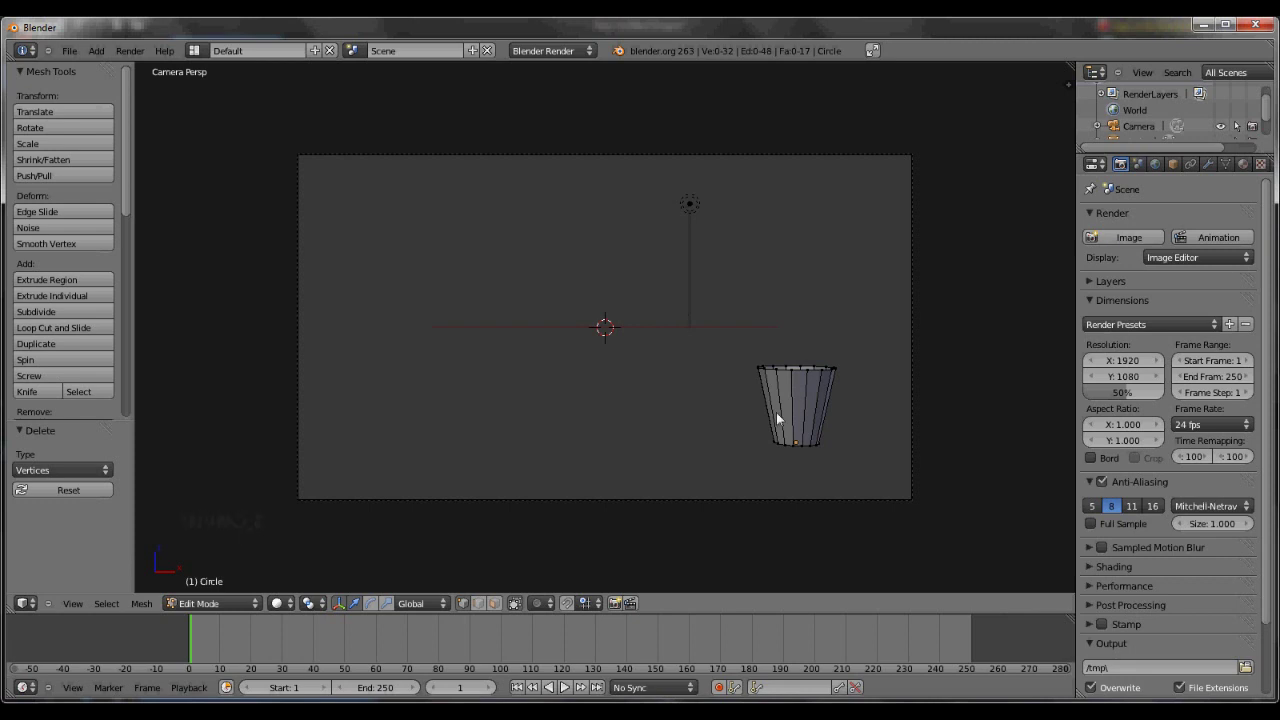
Add a Solidify modifier to the cup with wall thickness 0.0604.
key(a)
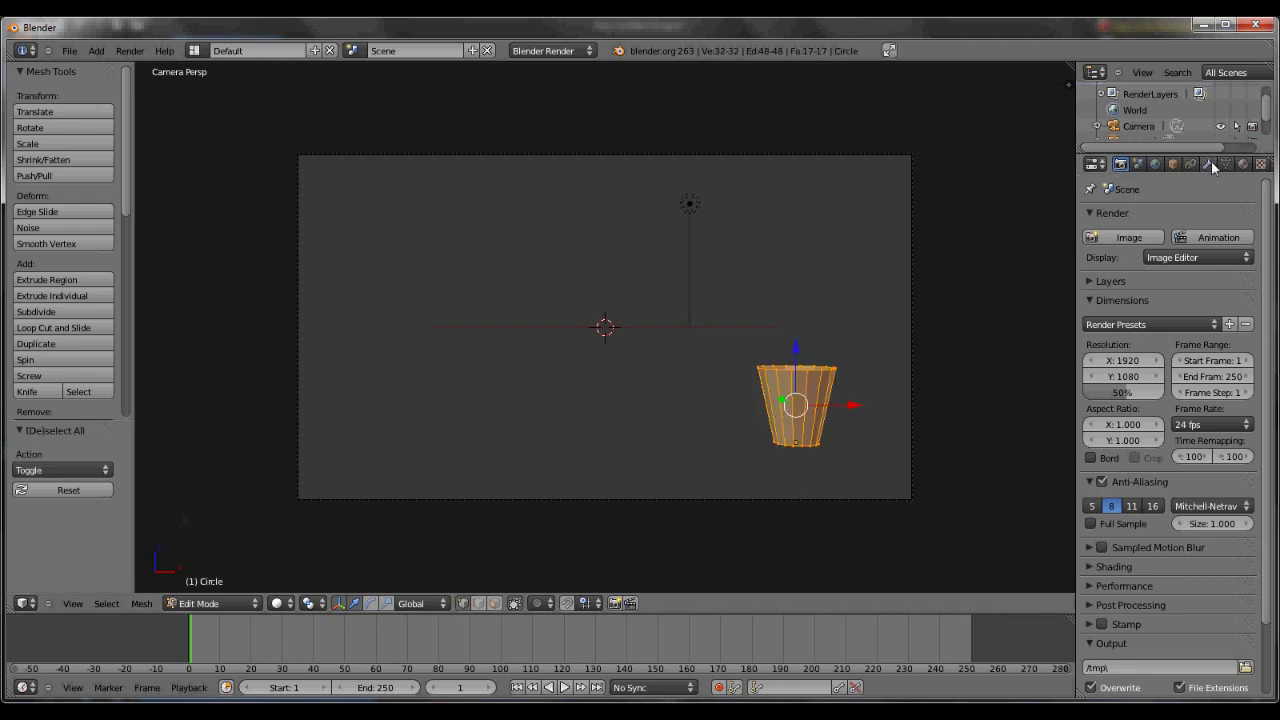
click(1219, 171)
click(1200, 226)
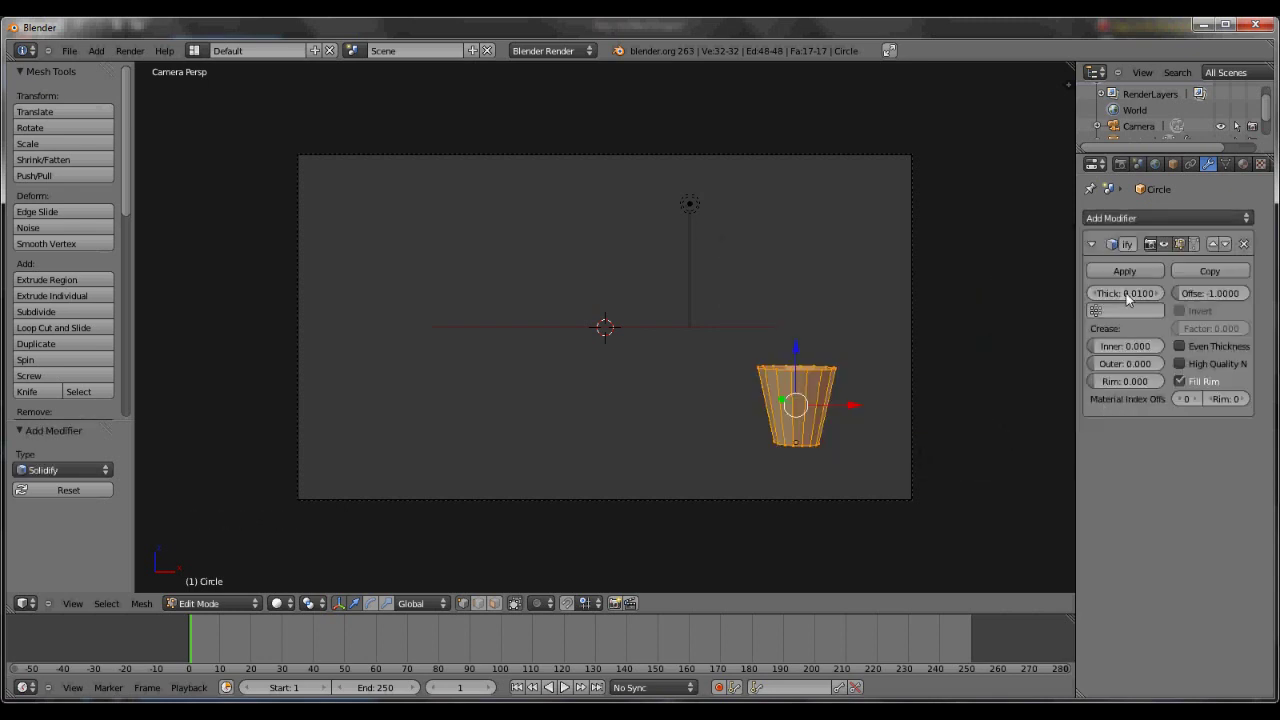
click(1129, 302)
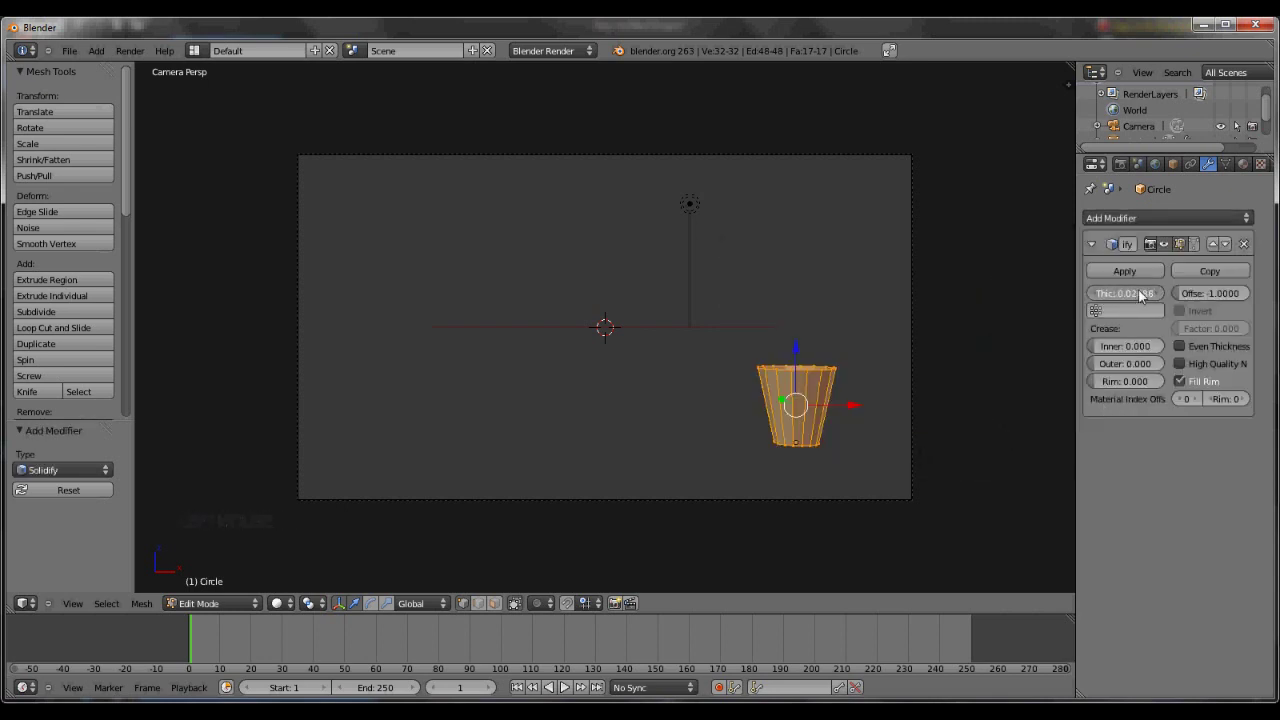
click(1129, 296)
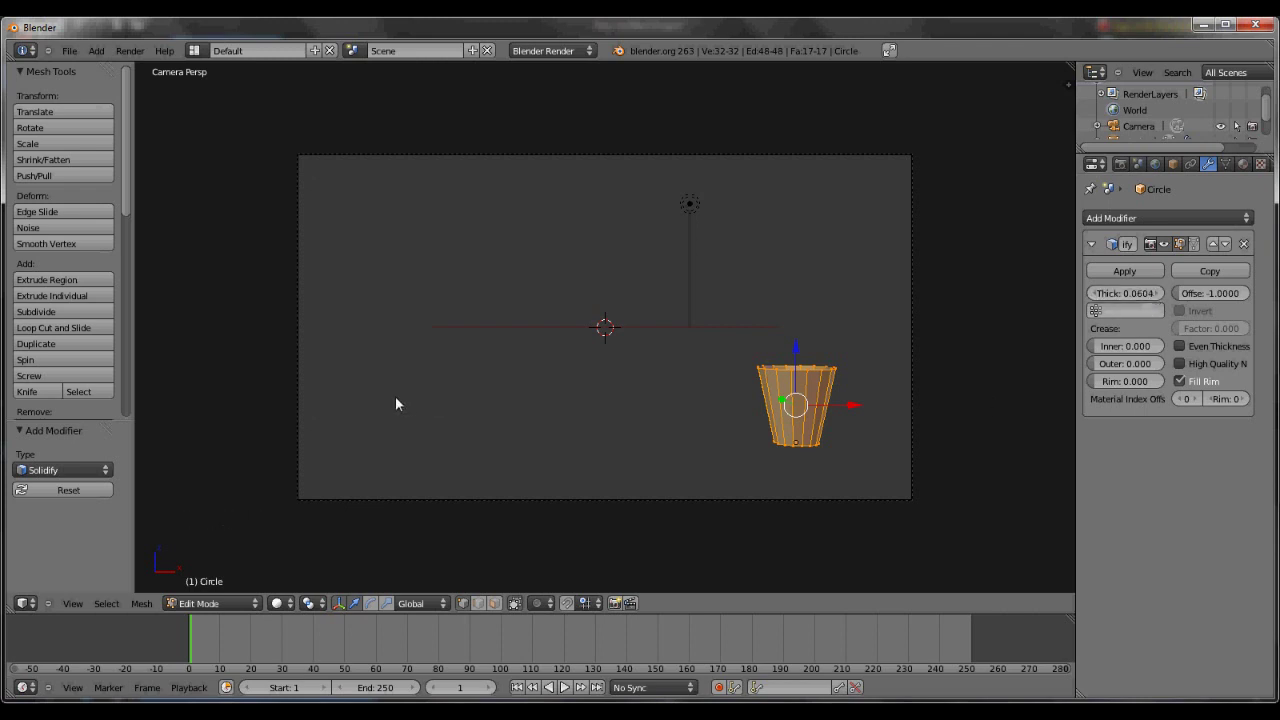
Leave the camera view and orbit and zoom around the cup to inspect its walls.
key(KP_7)
scroll(up, 3)
key(KP_2)
key(KP_2)
key(KP_2)
key(KP_2)
key(KP_8)
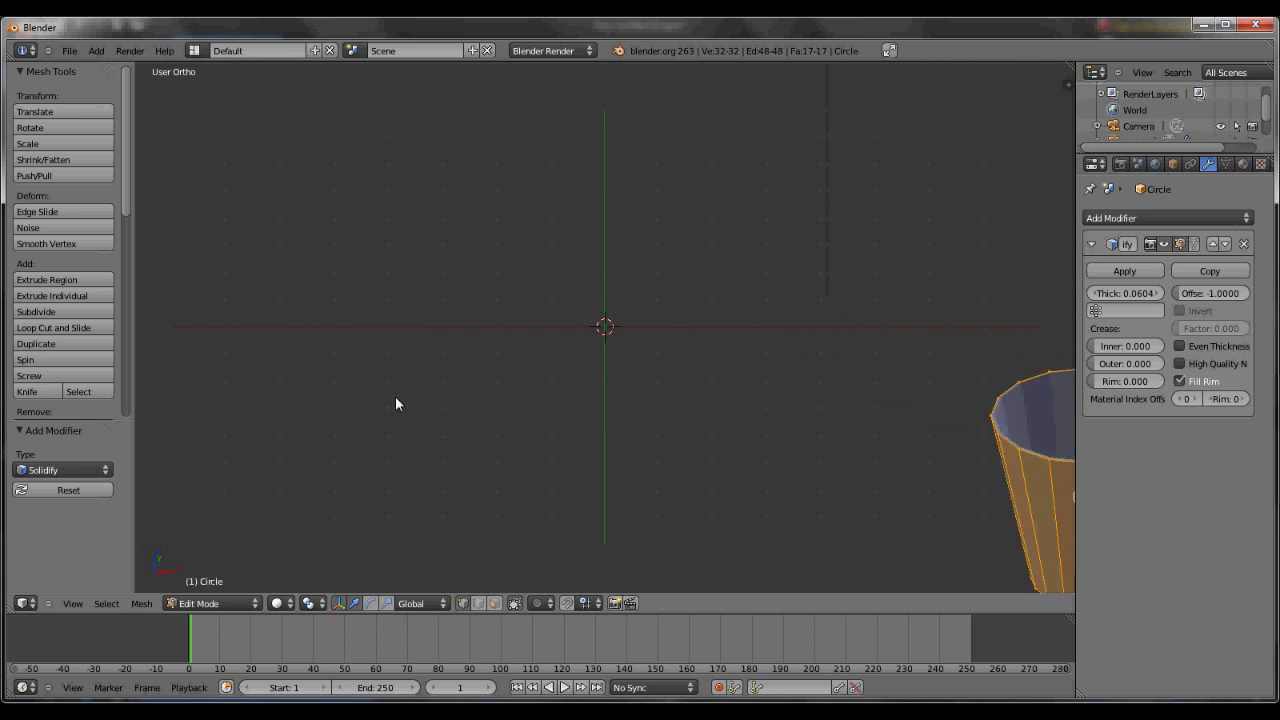
key(KP_2)
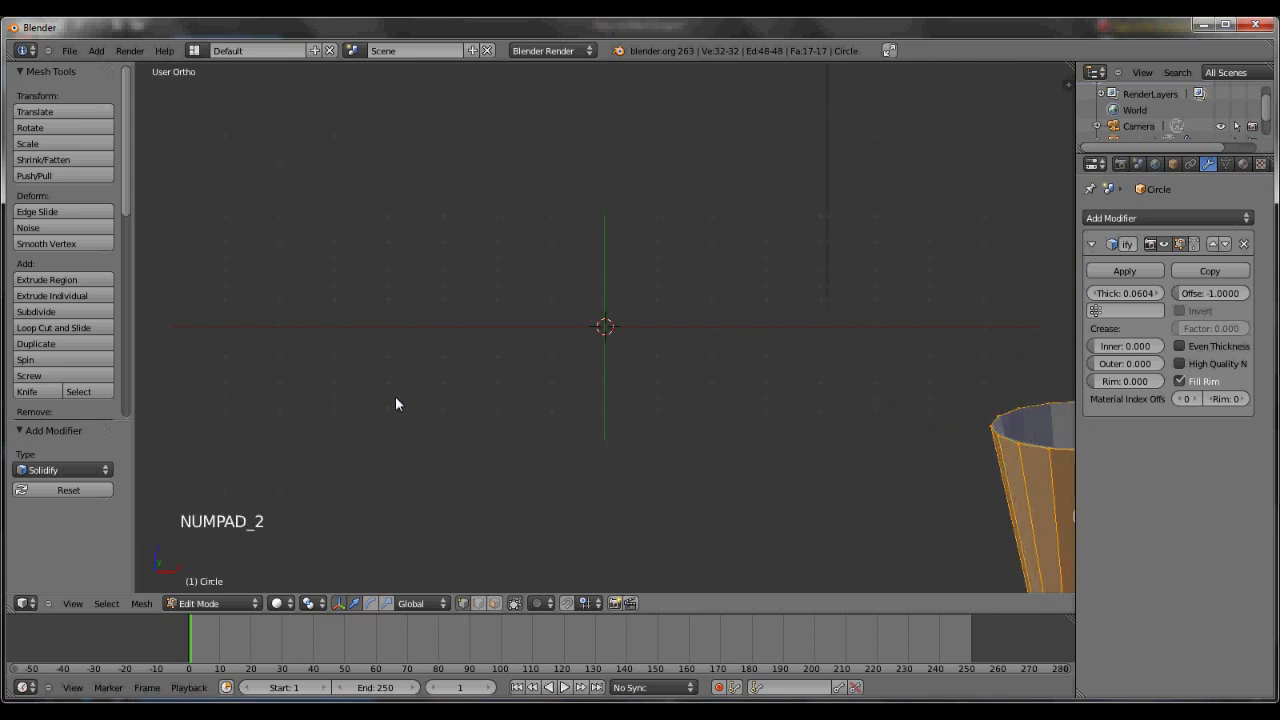
key(KP_8)
key(KP_6)
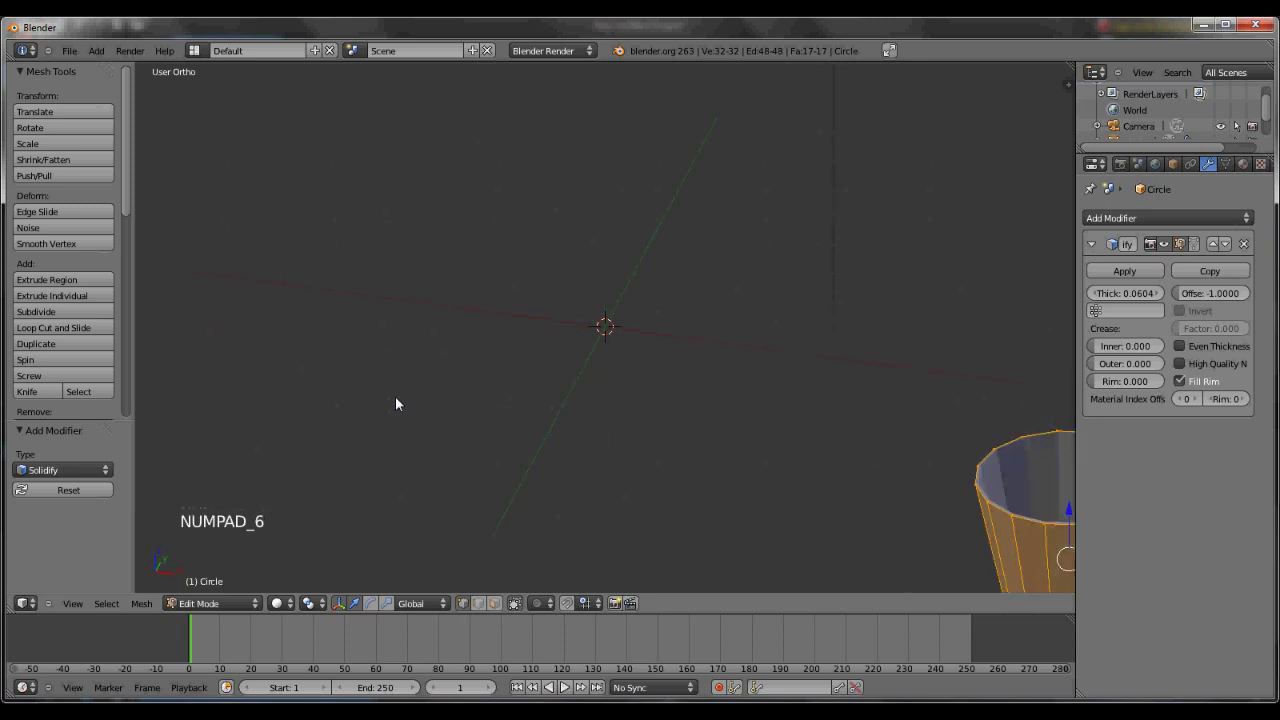
key(KP_4)
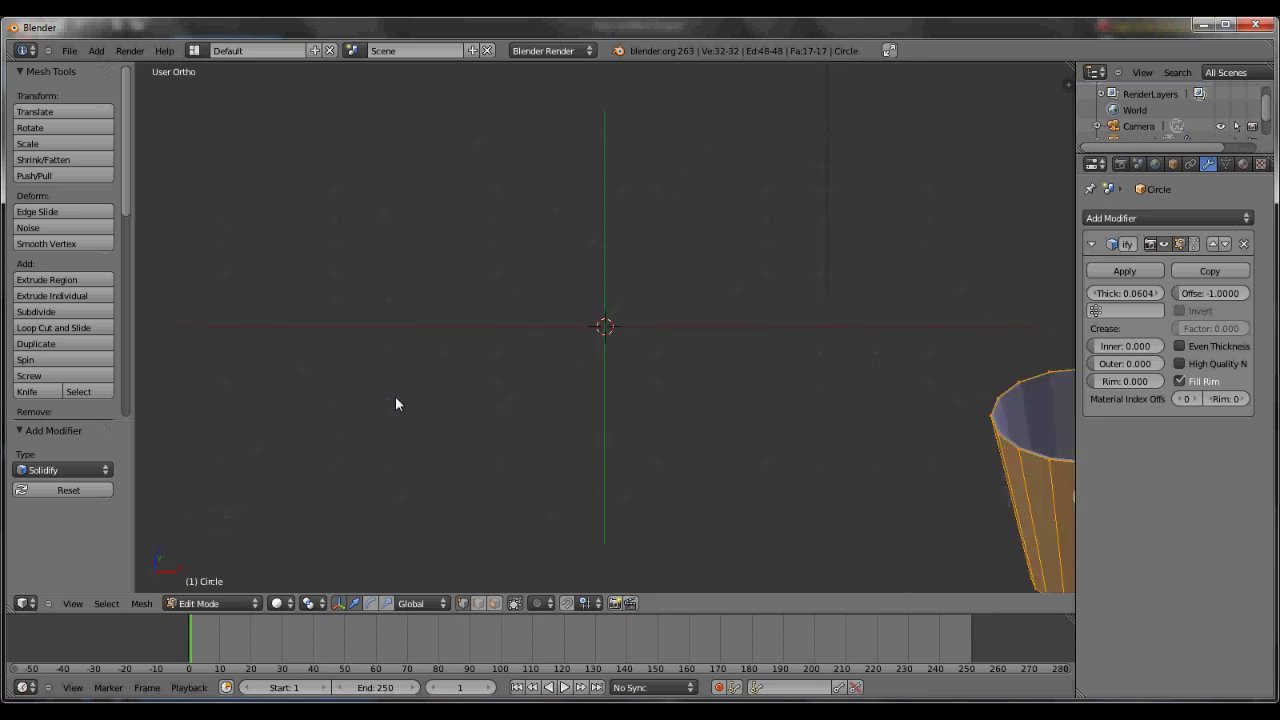
View the cup at an angle and raise the Solidify thickness to 0.09096.
scroll(down, 3)
middle_click(694, 341)
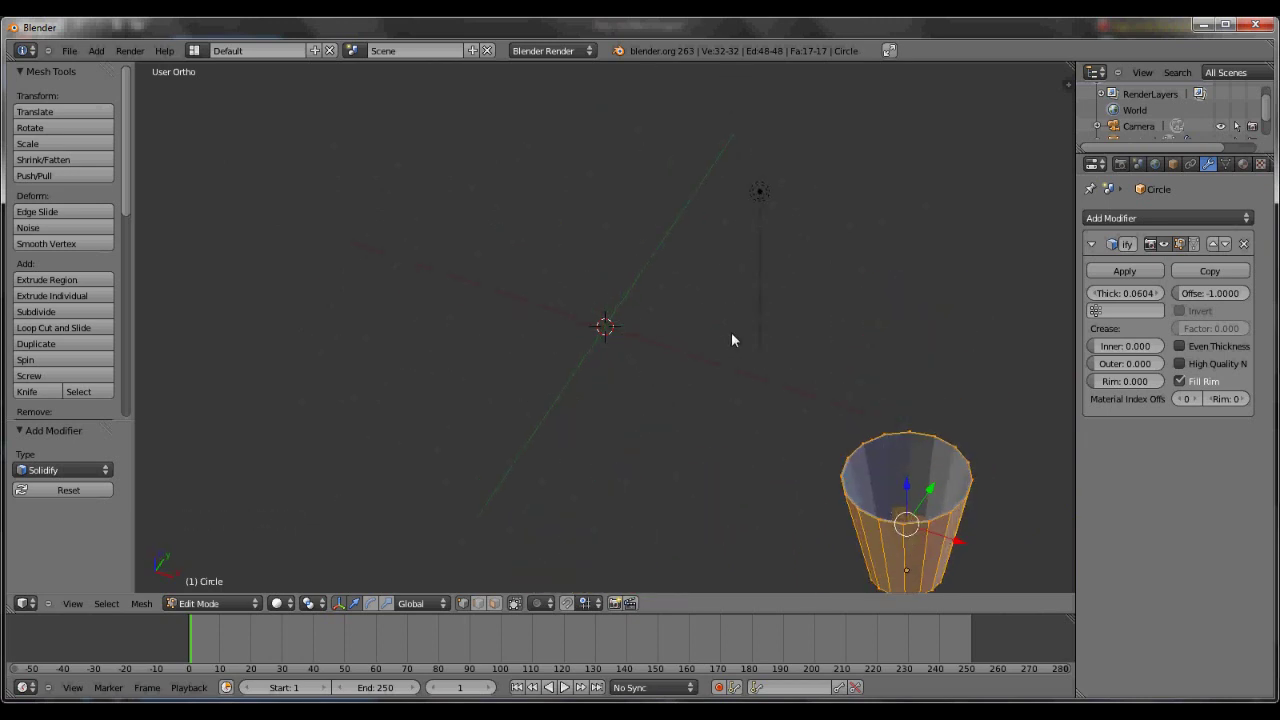
middle_click(728, 347)
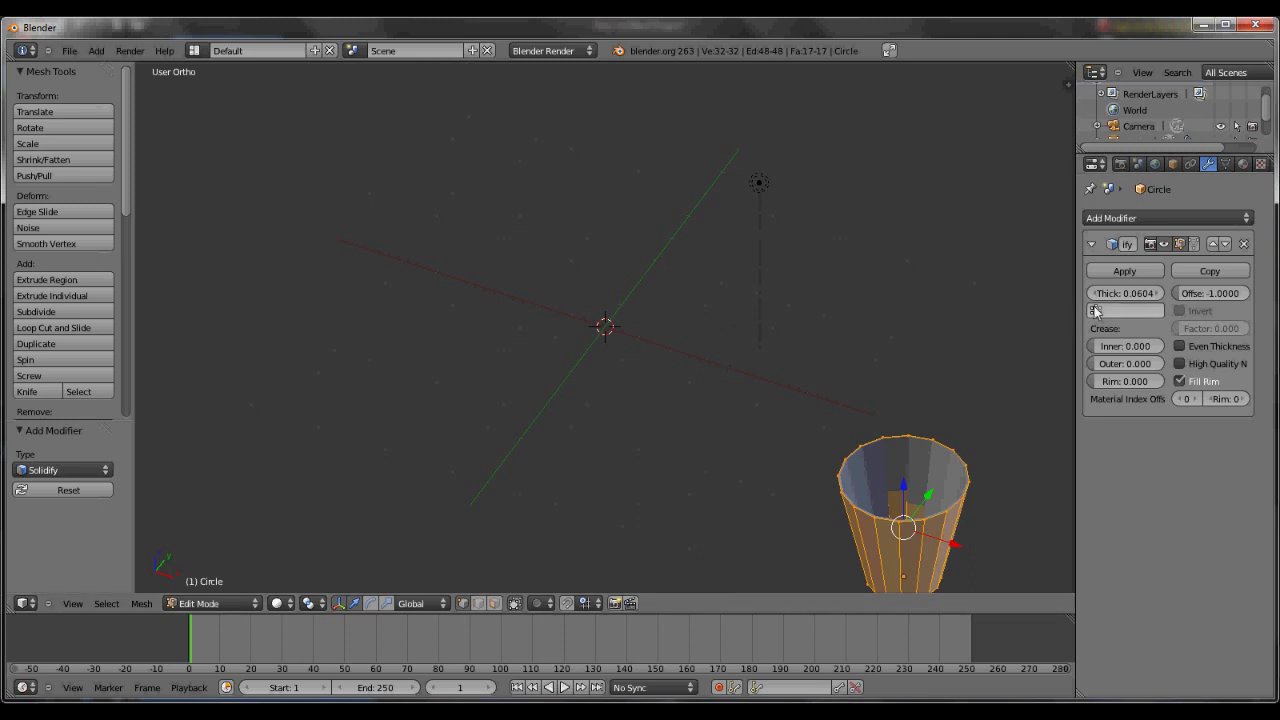
click(1124, 298)
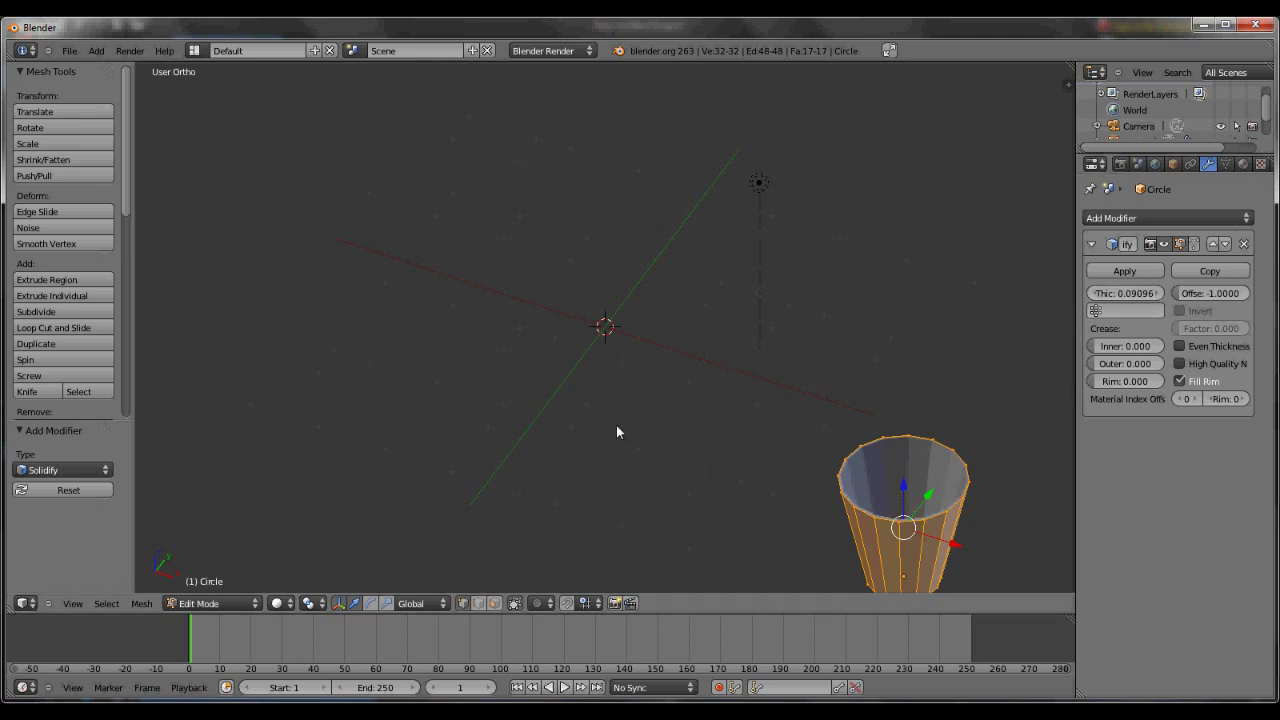
Return to Object Mode and apply smooth shading to the cup.
key(Tab)
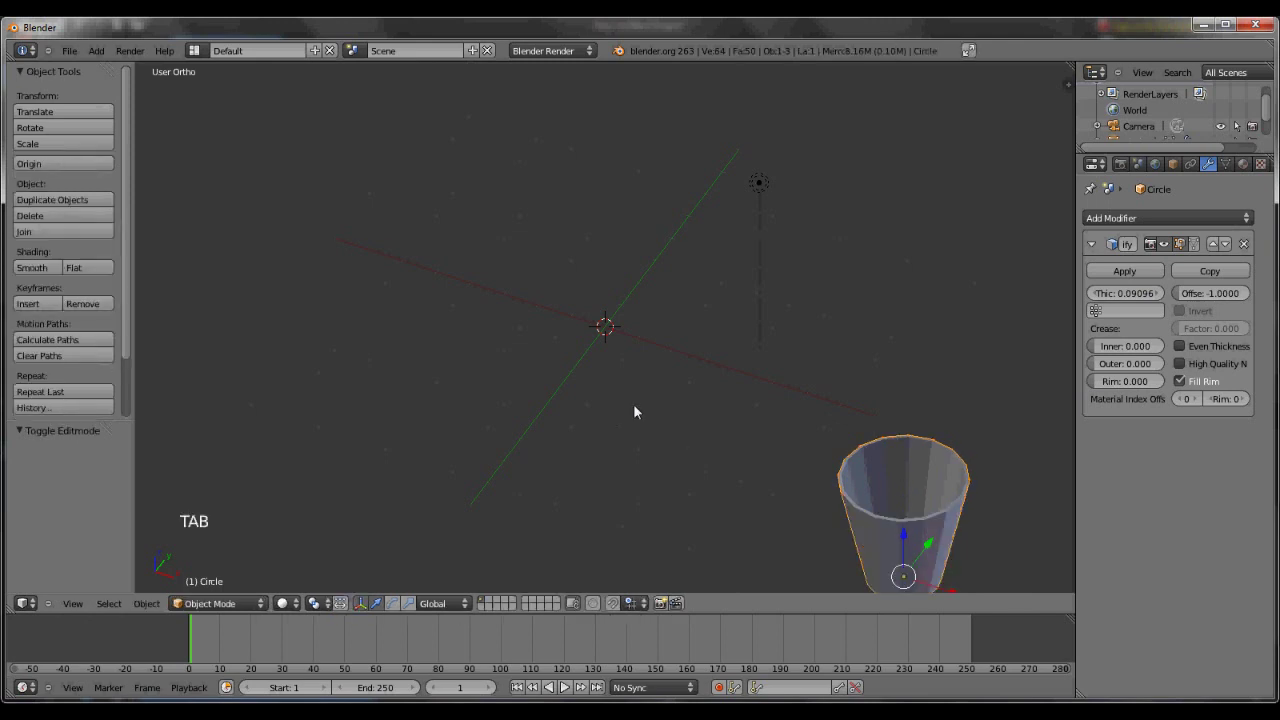
click(134, 337)
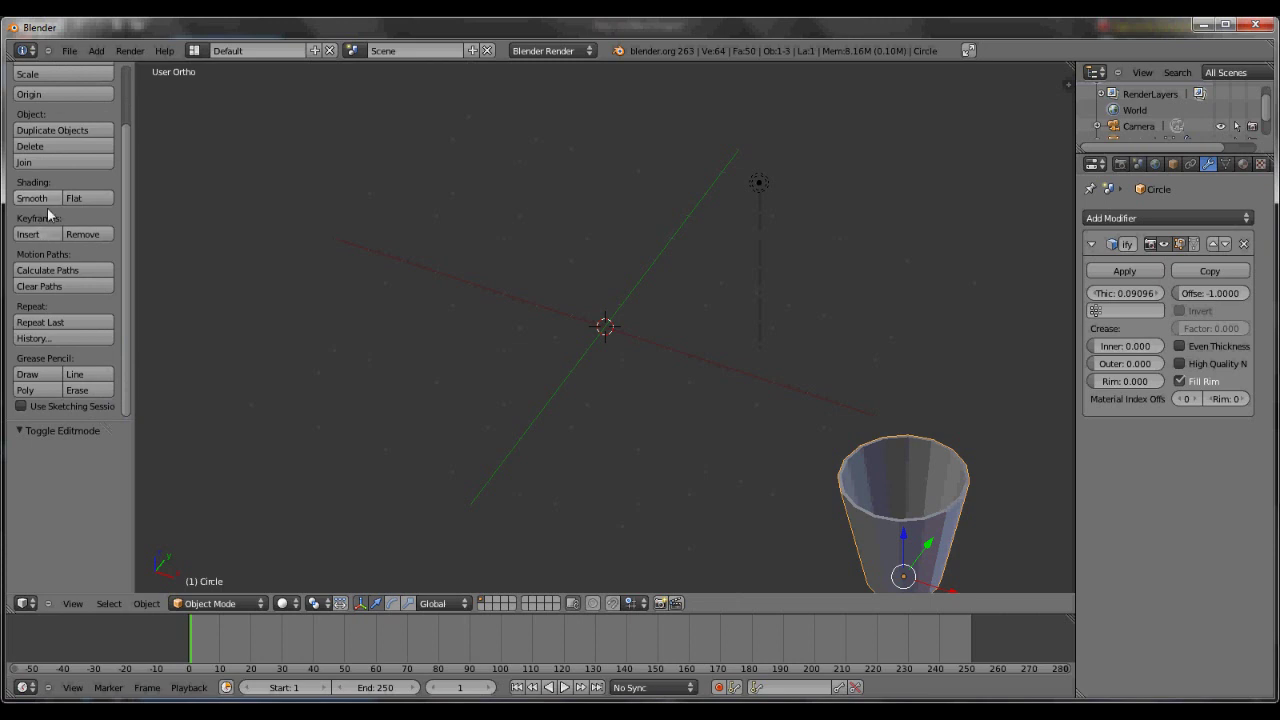
click(45, 205)
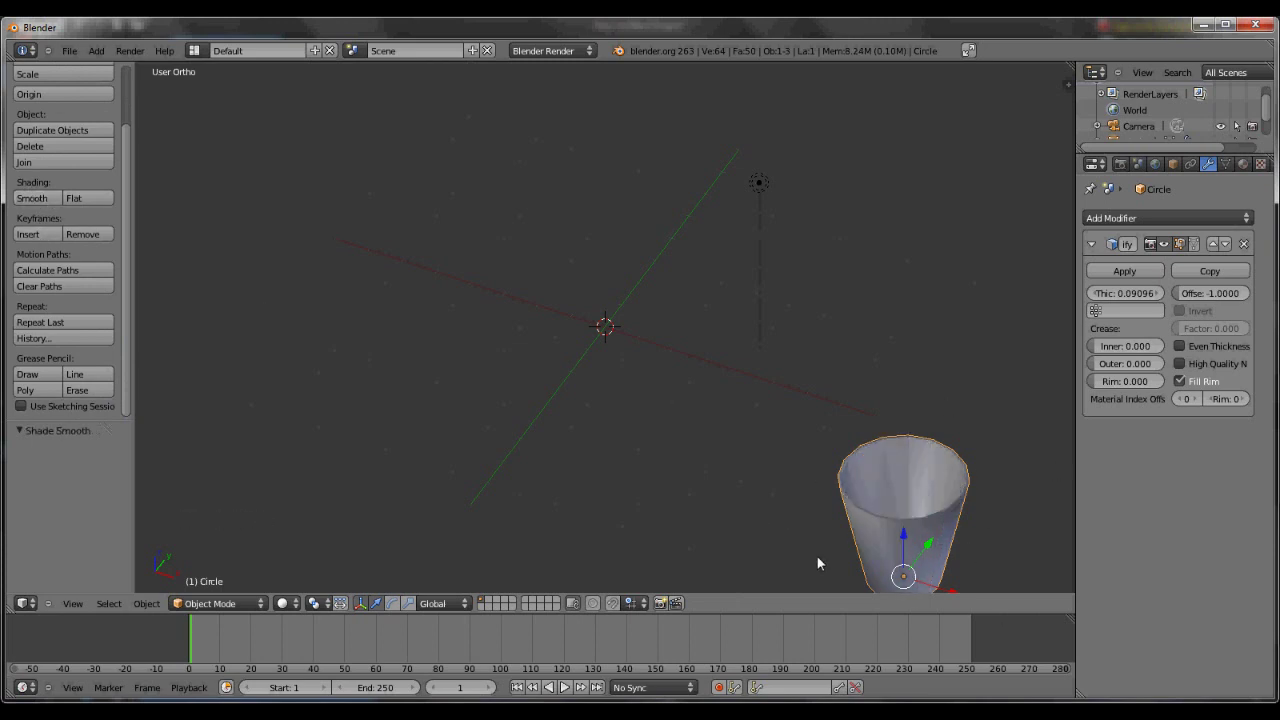
scroll(down, 3)
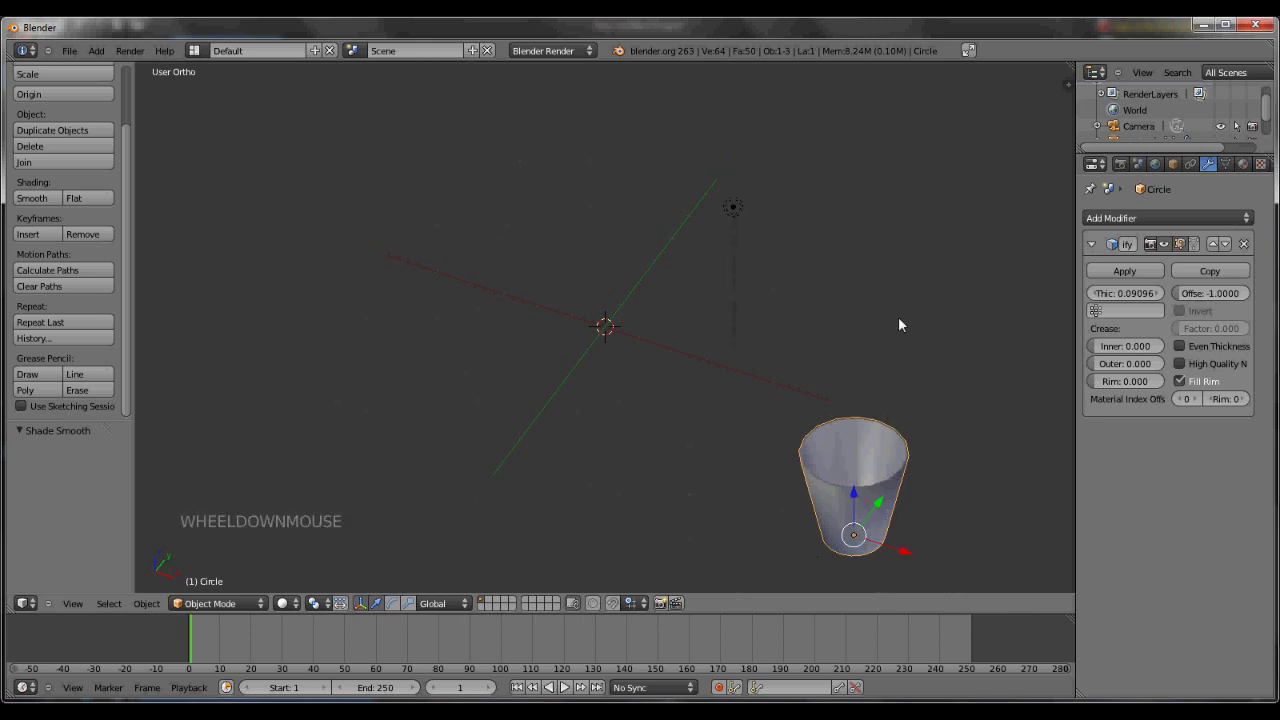
In camera view, add a UV sphere and move it up and left above the cup.
key(KP_0)
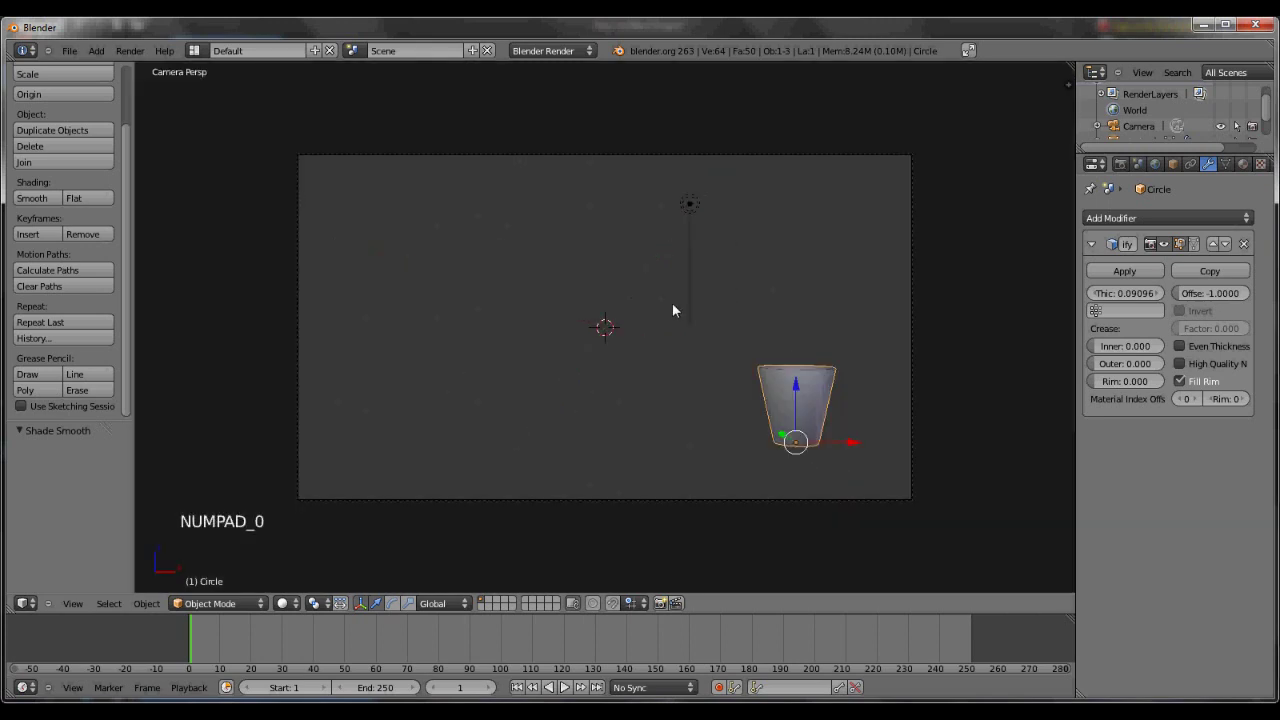
key(shift+a)
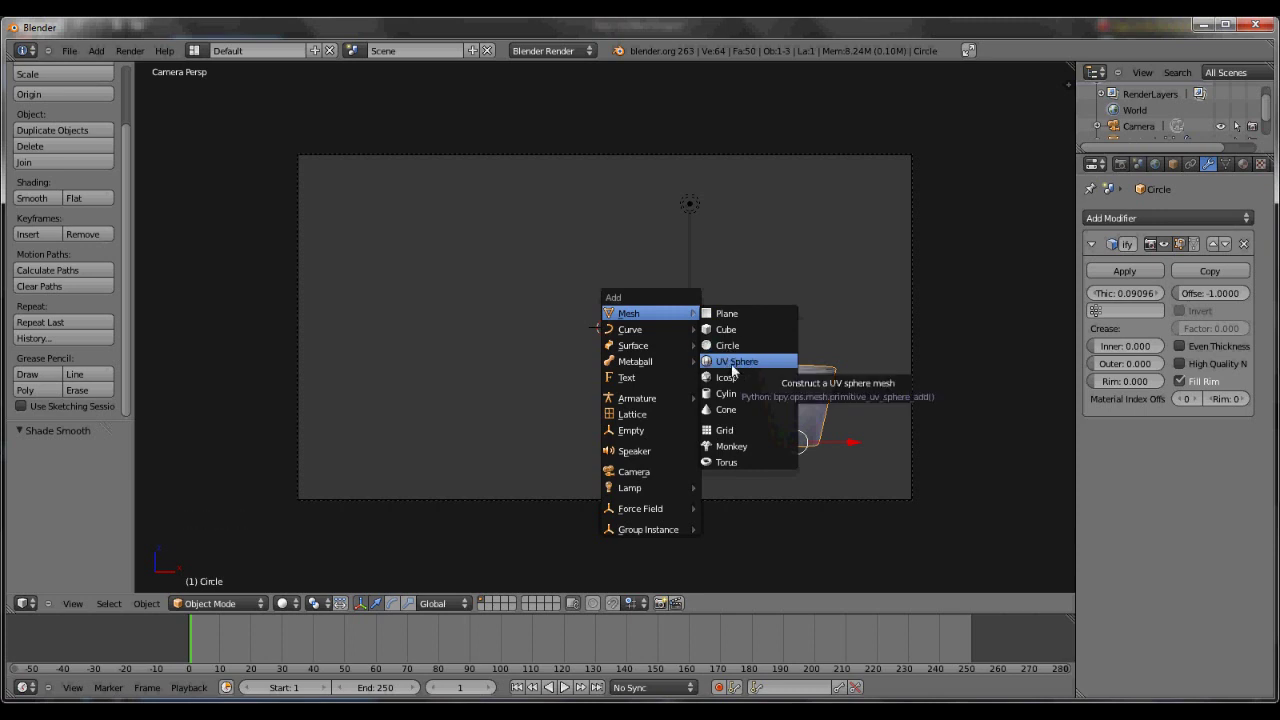
key(g)
click(719, 273)
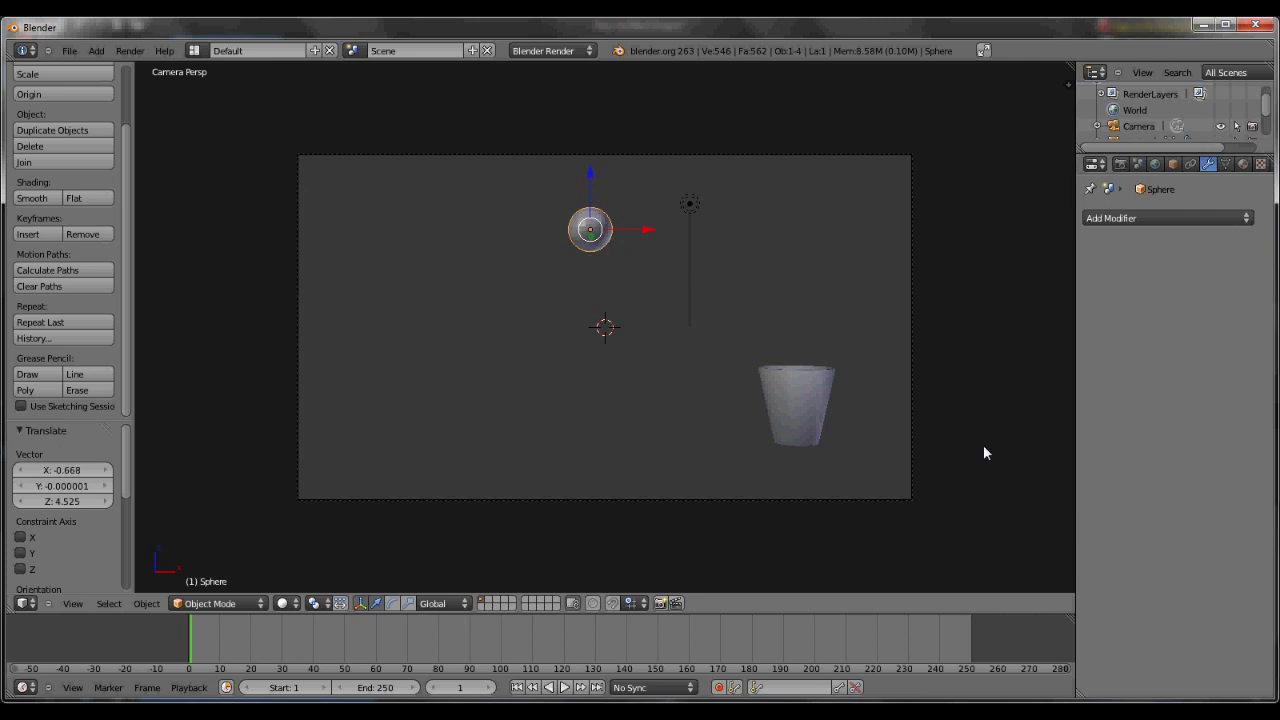
Enable Fluid physics on the sphere as type Inflow, then nudge it slightly lower right.
middle_click(1205, 170)
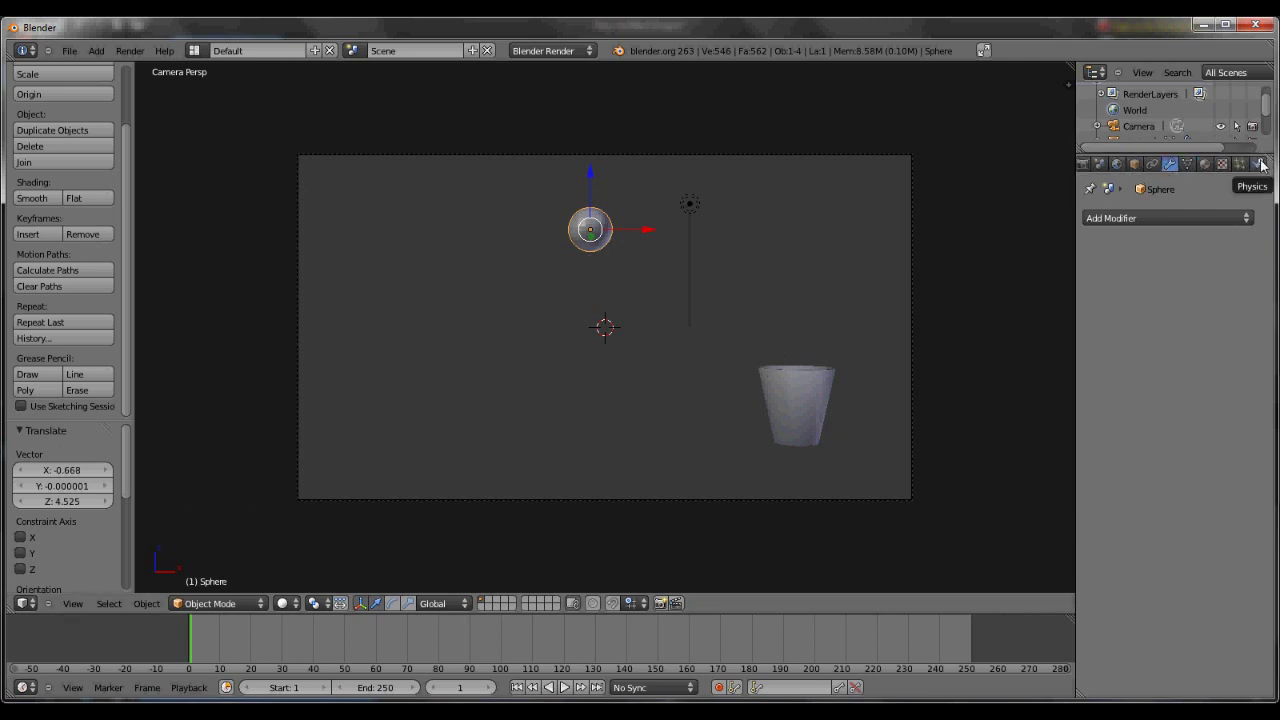
click(1268, 167)
click(1236, 265)
click(1205, 345)
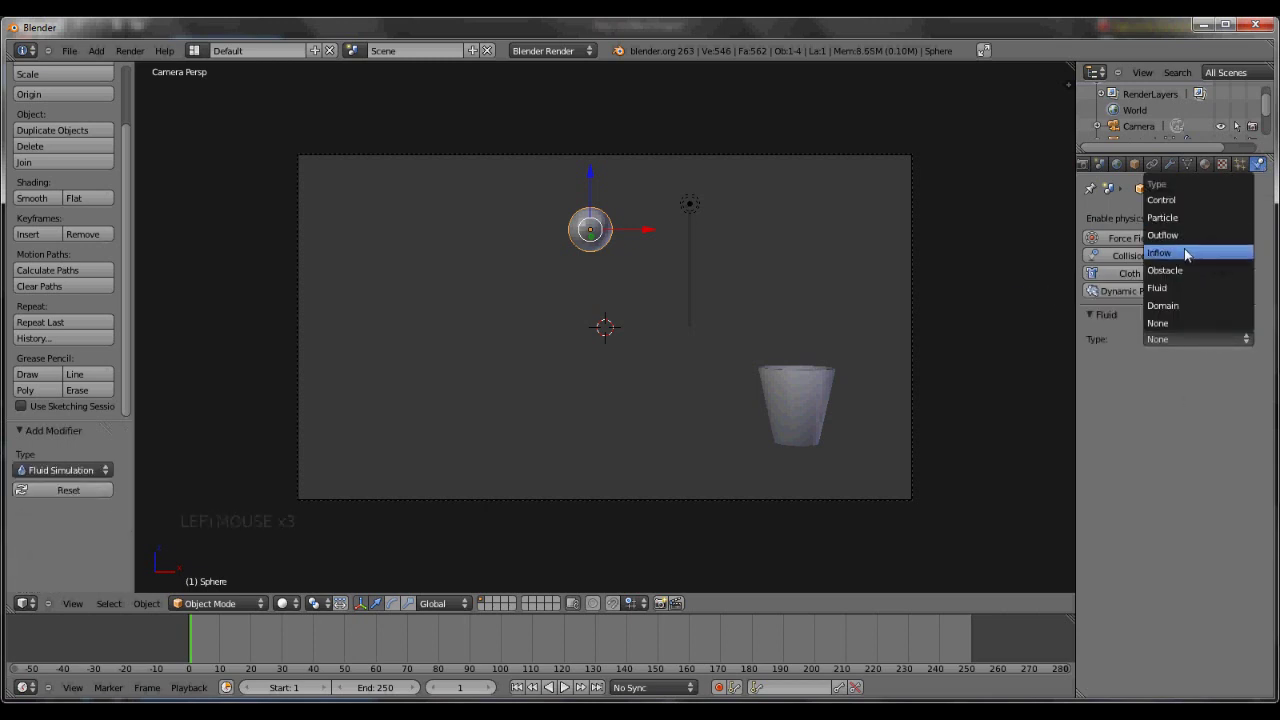
click(1218, 402)
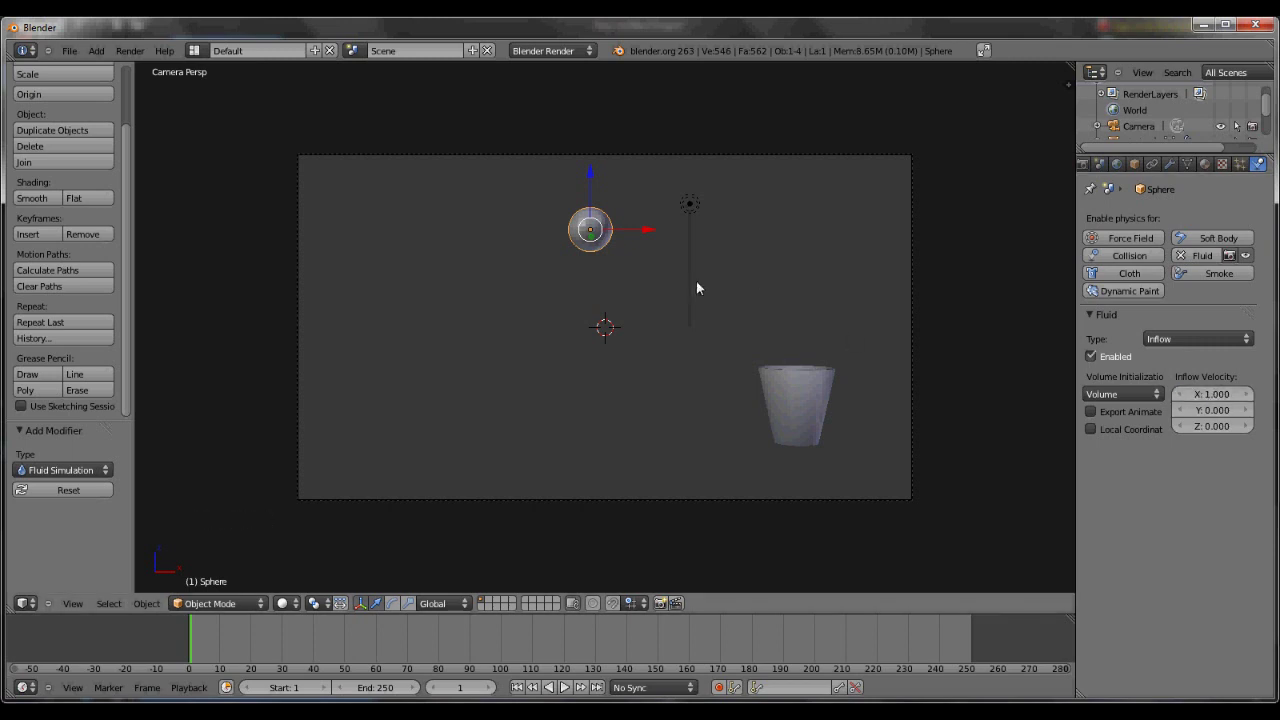
key(g)
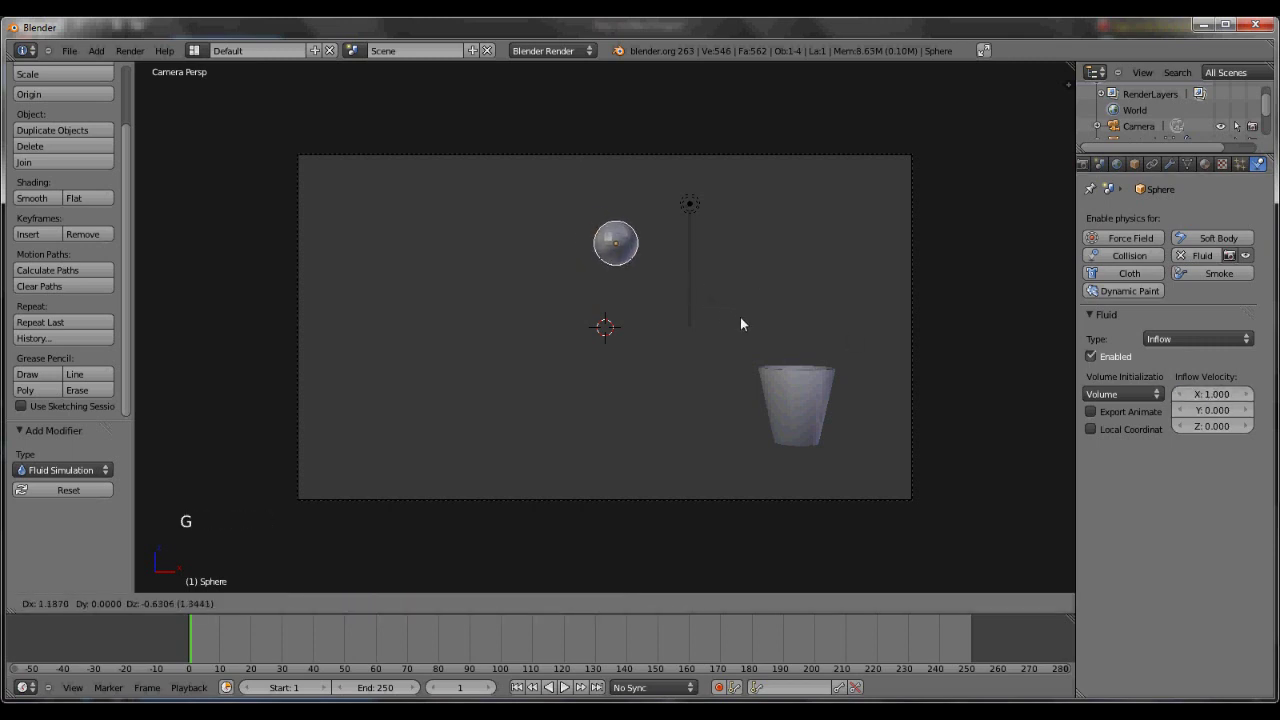
click(727, 320)
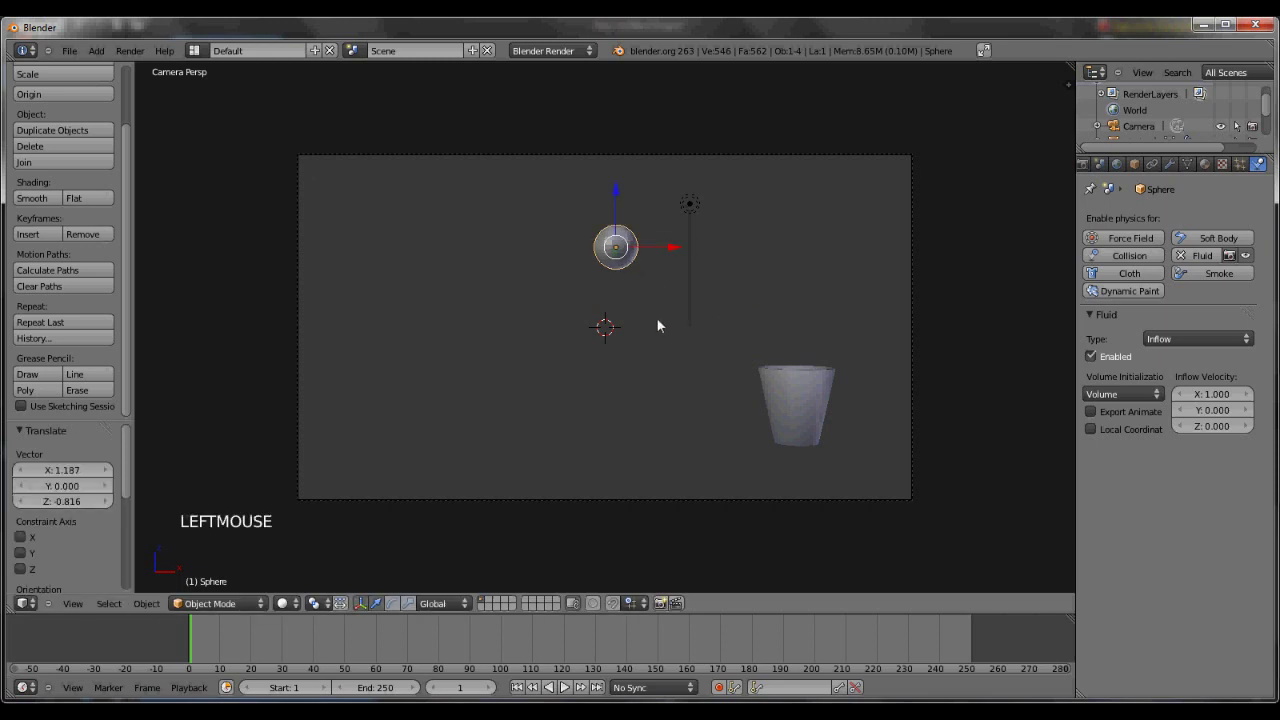
Shift the sphere a bit further right and move the camera to a new position.
key(g)
click(696, 337)
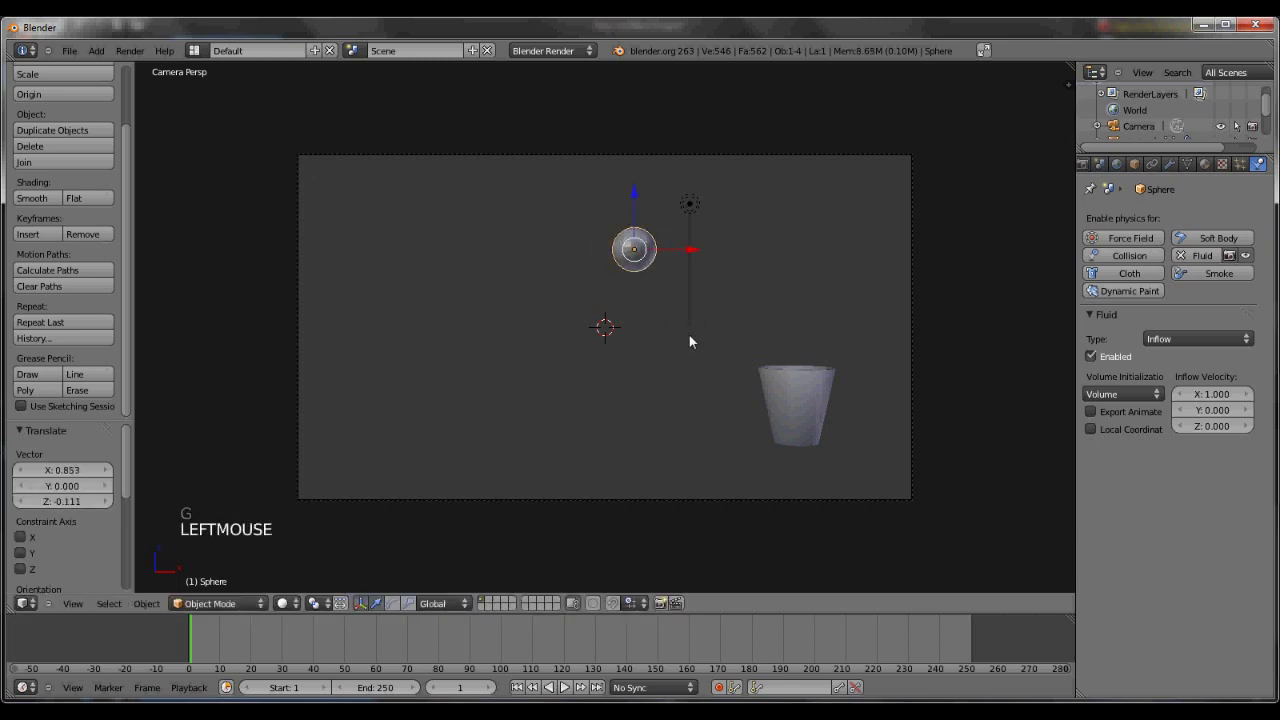
right_click(737, 499)
key(g)
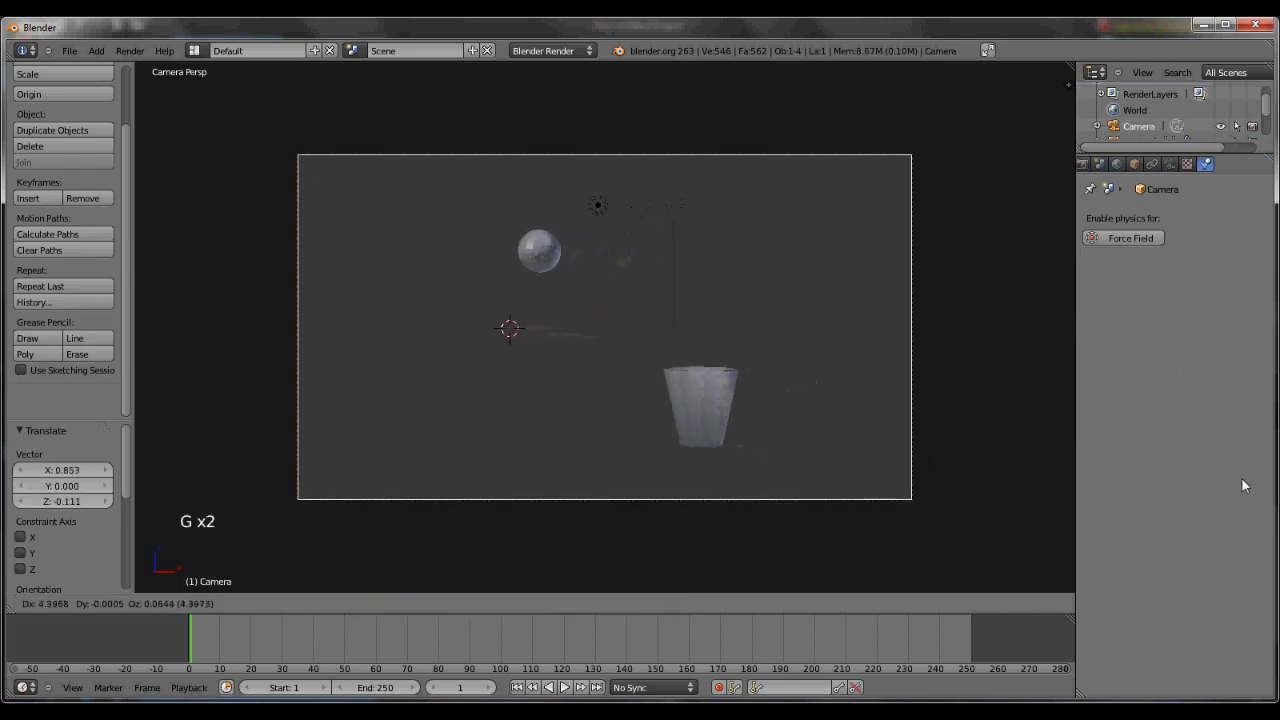
click(698, 402)
Move the camera again so the sphere and cup sit framed in the shot.
right_click(625, 509)
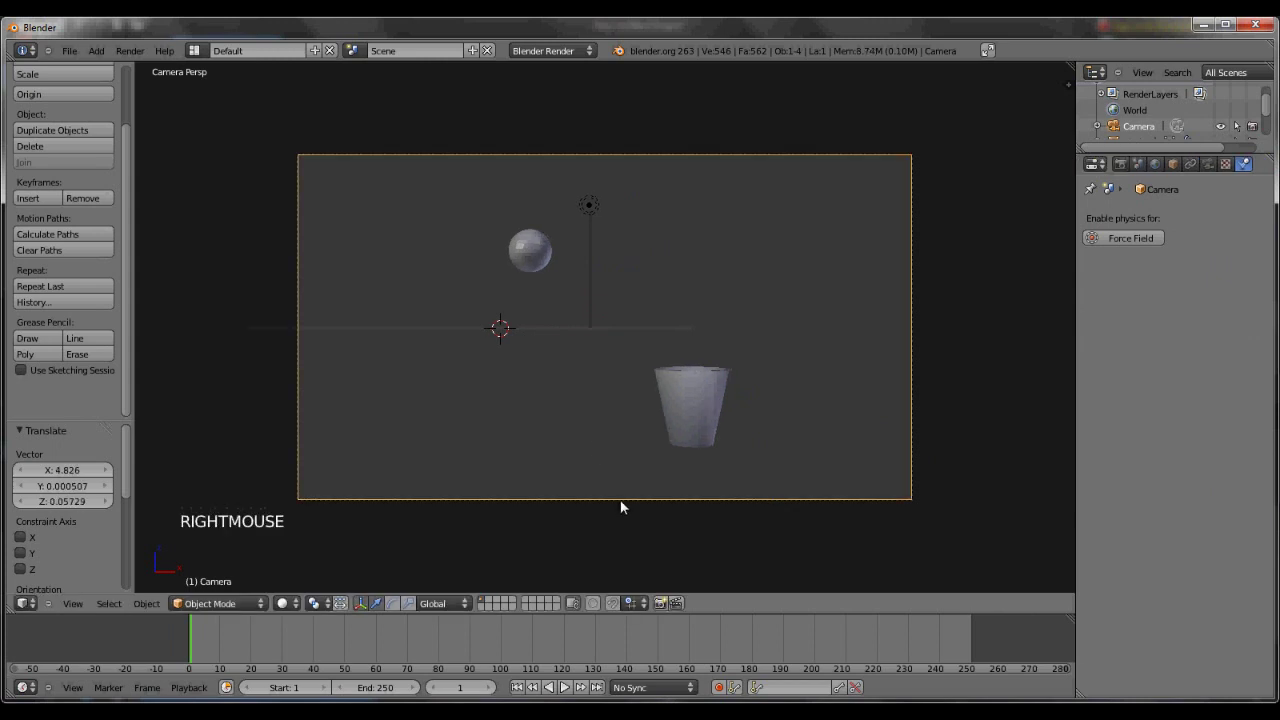
key(g)
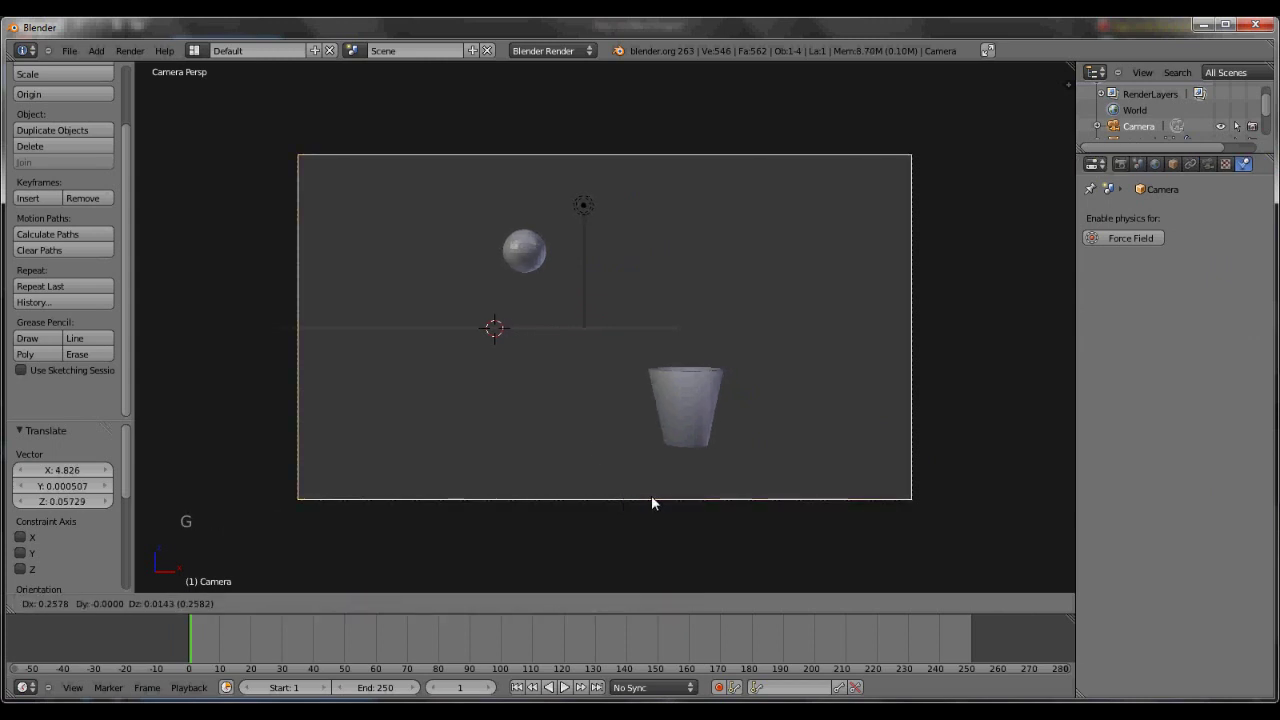
click(658, 504)
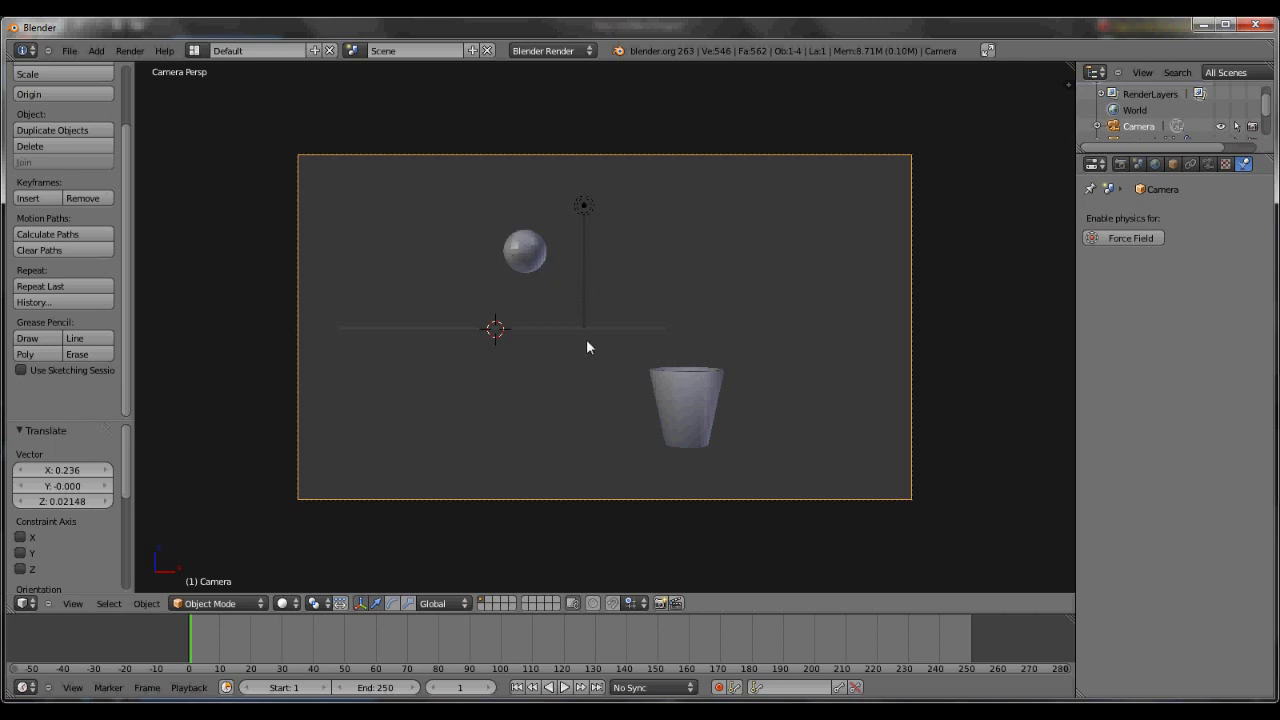
click(598, 336)
Add a cube, scale it up, and switch to an orthographic wireframe view.
key(shift+a)
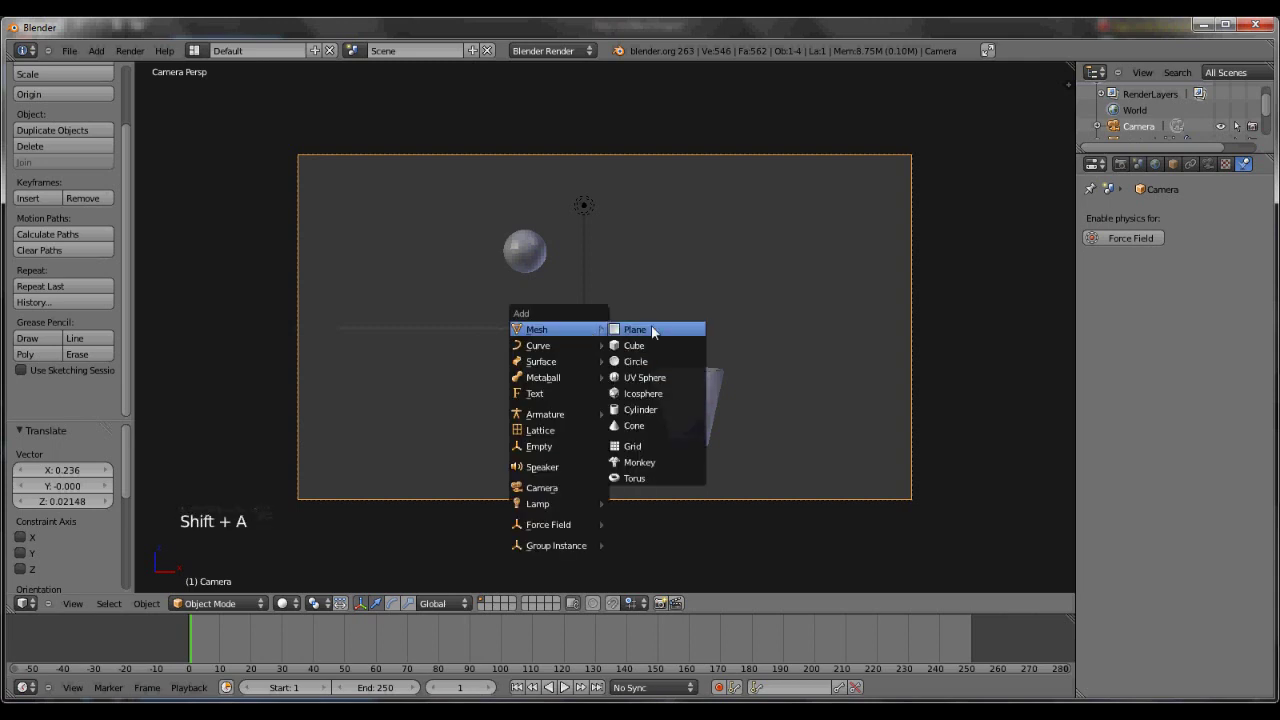
key(s)
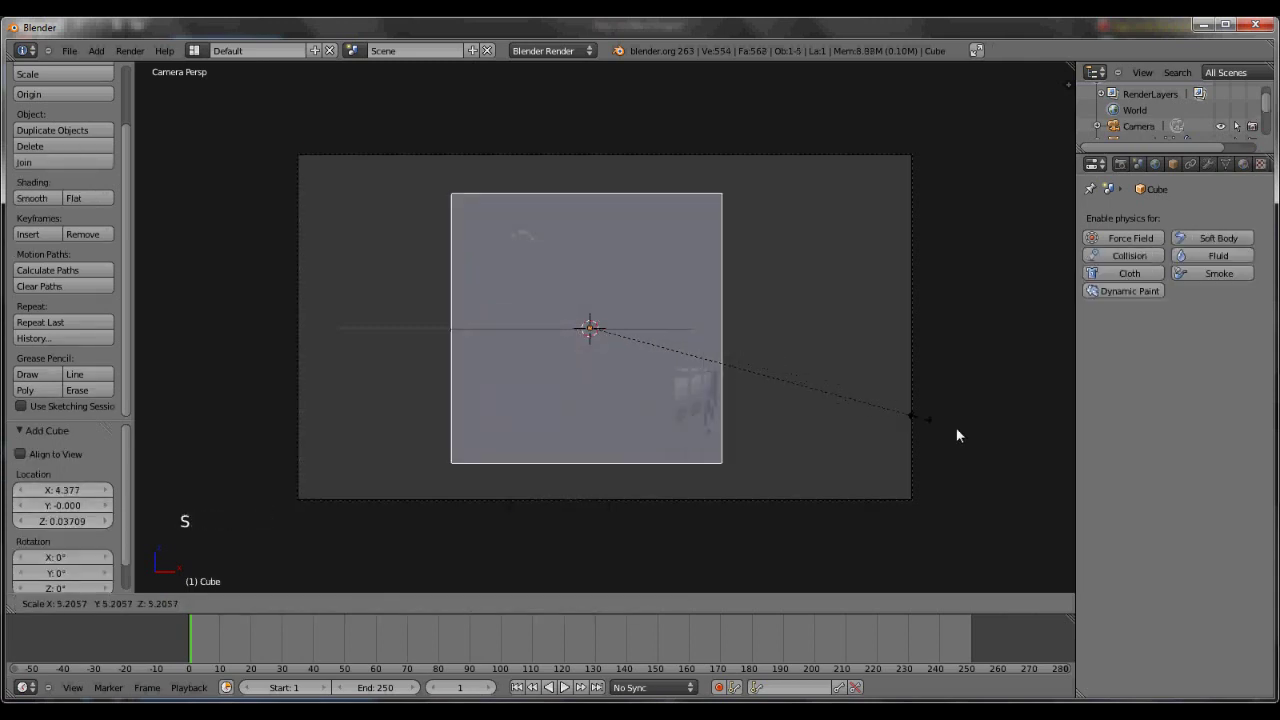
click(972, 438)
key(KP_5)
scroll(down, 3)
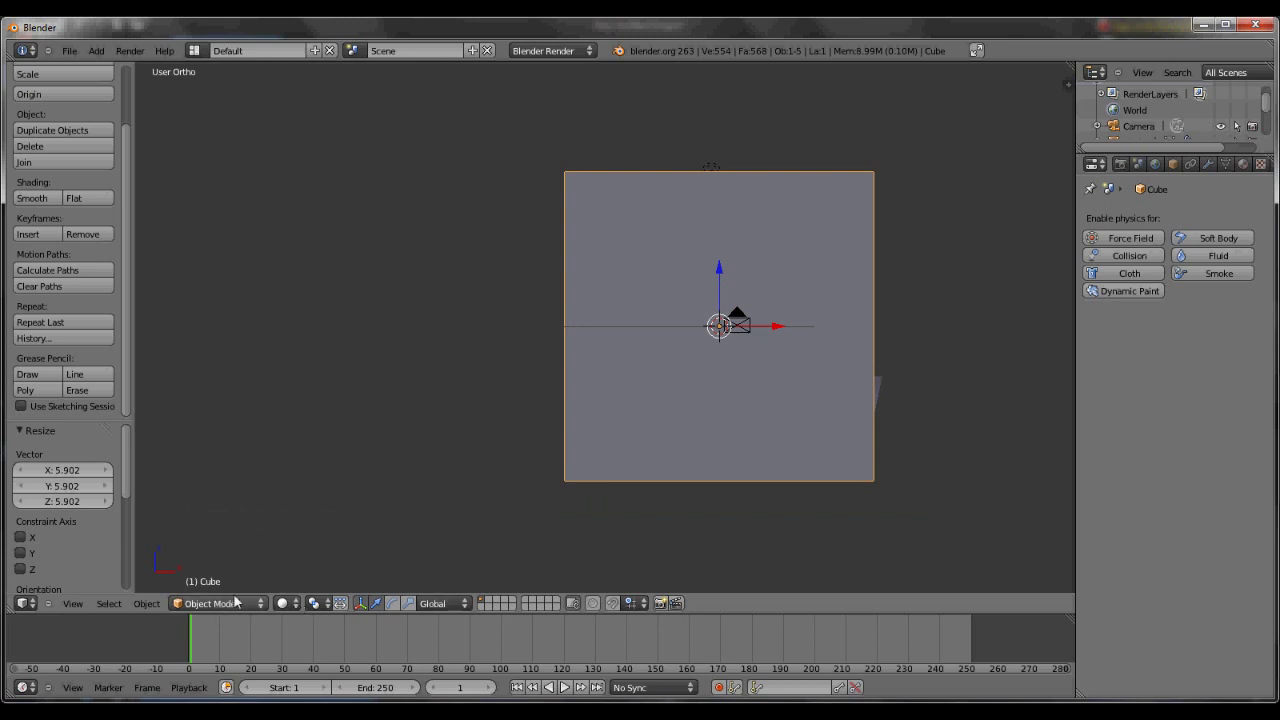
click(287, 609)
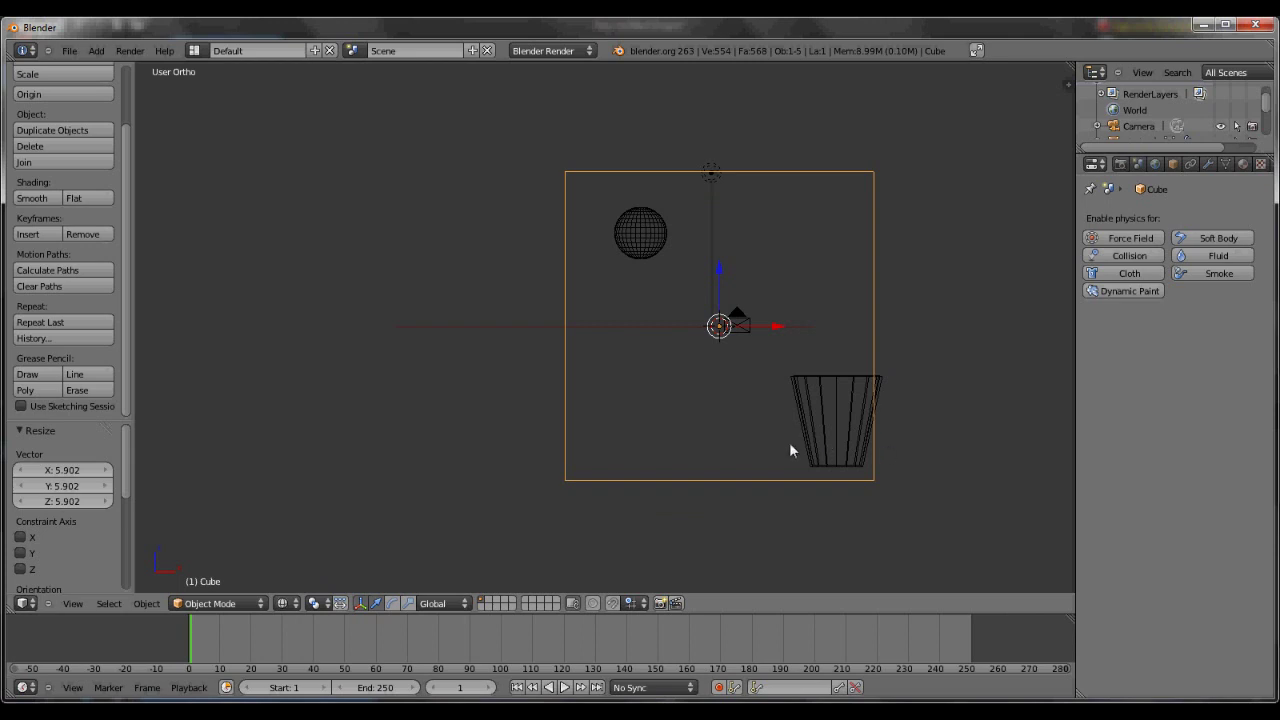
Move and scale the cube until it encloses both the sphere and the cup.
key(g)
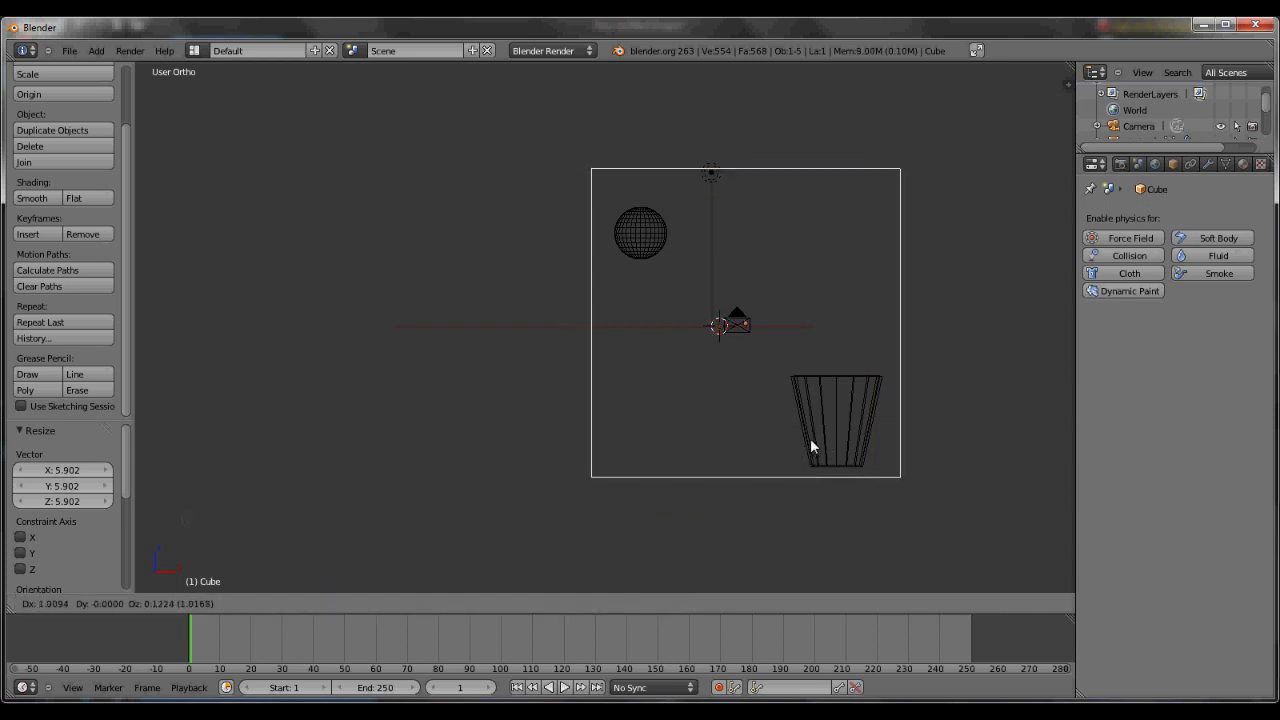
click(818, 450)
key(s)
click(822, 455)
key(g)
click(825, 465)
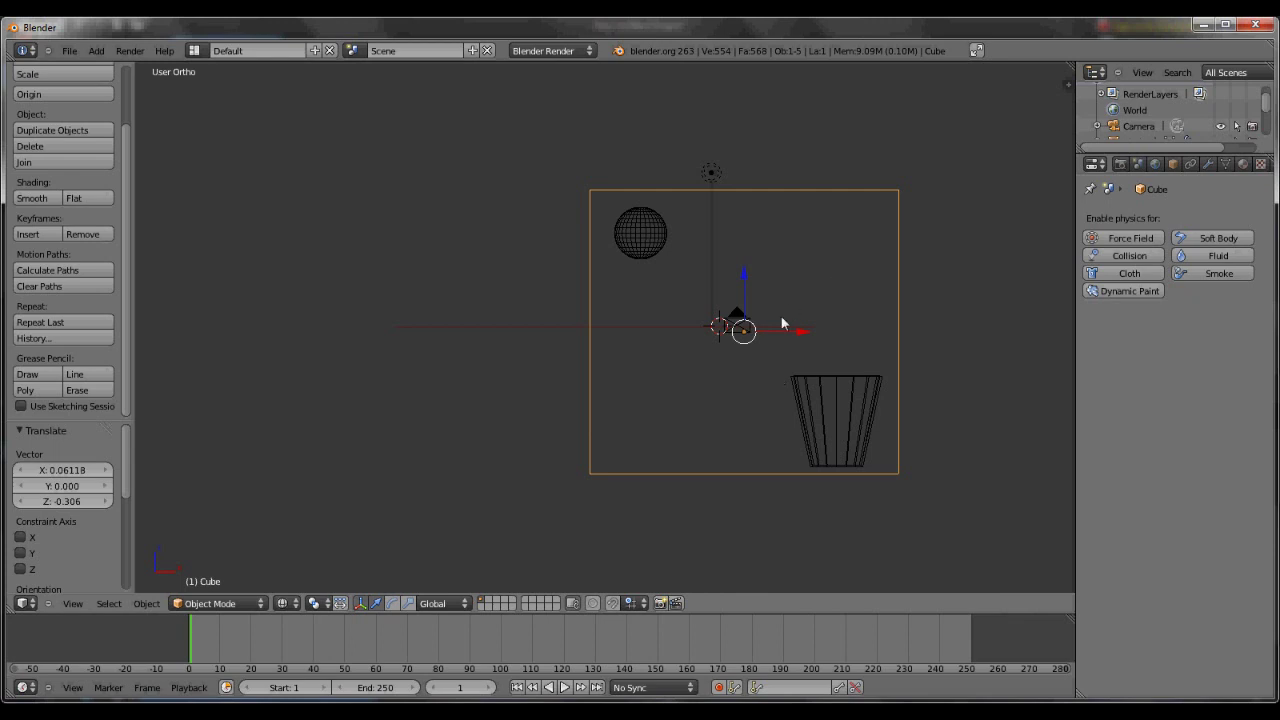
From top view, scale the domain cube along Y to about 0.38 so it hugs the sphere and cup.
key(KP_7)
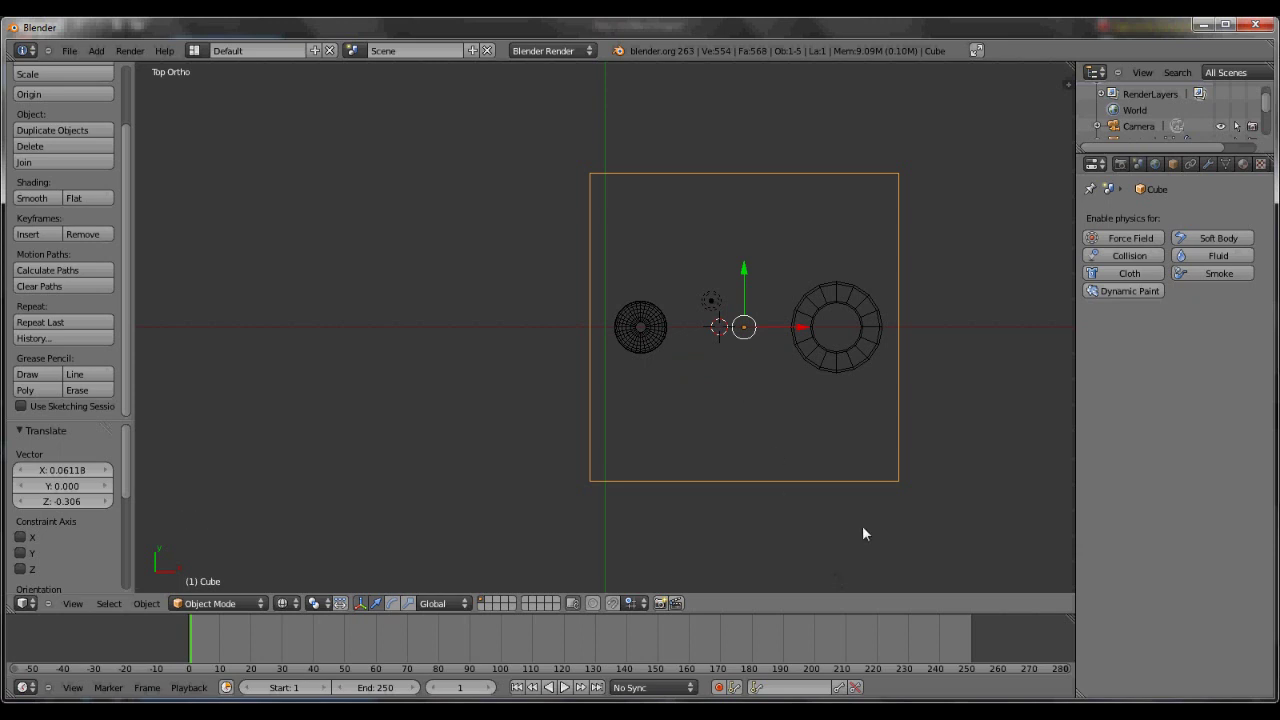
key(s)
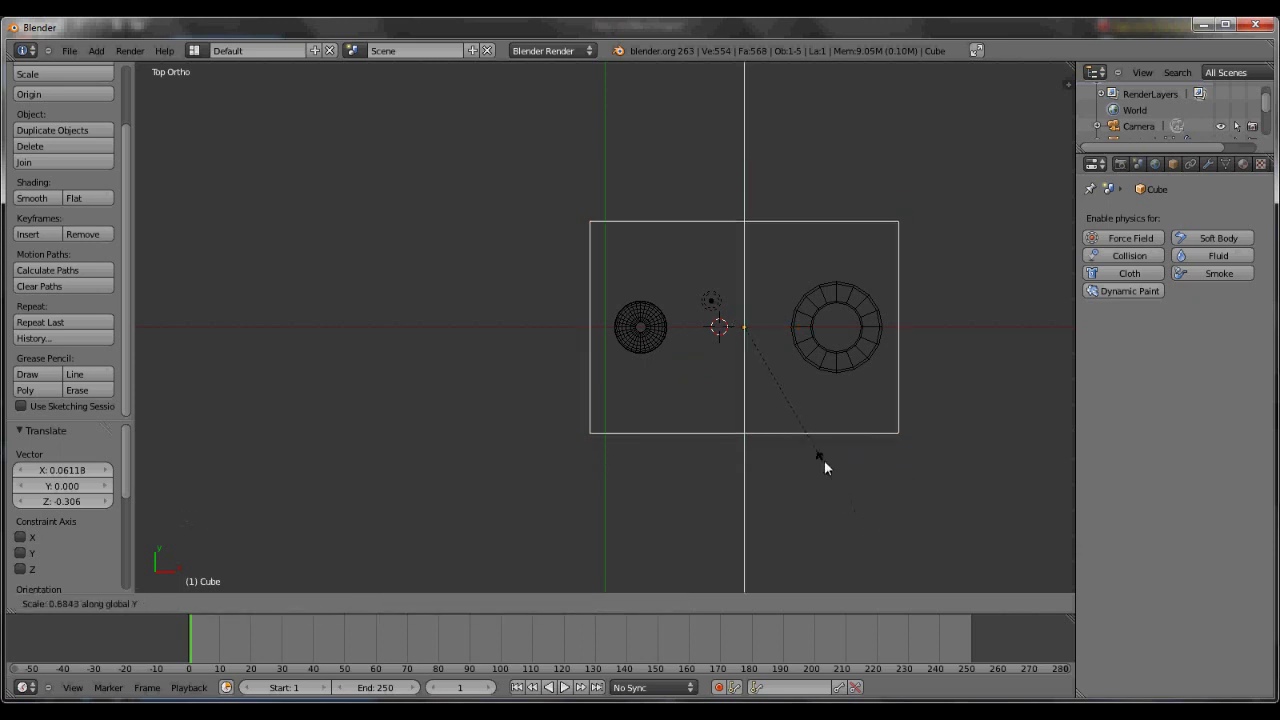
click(820, 390)
scroll(down, 3)
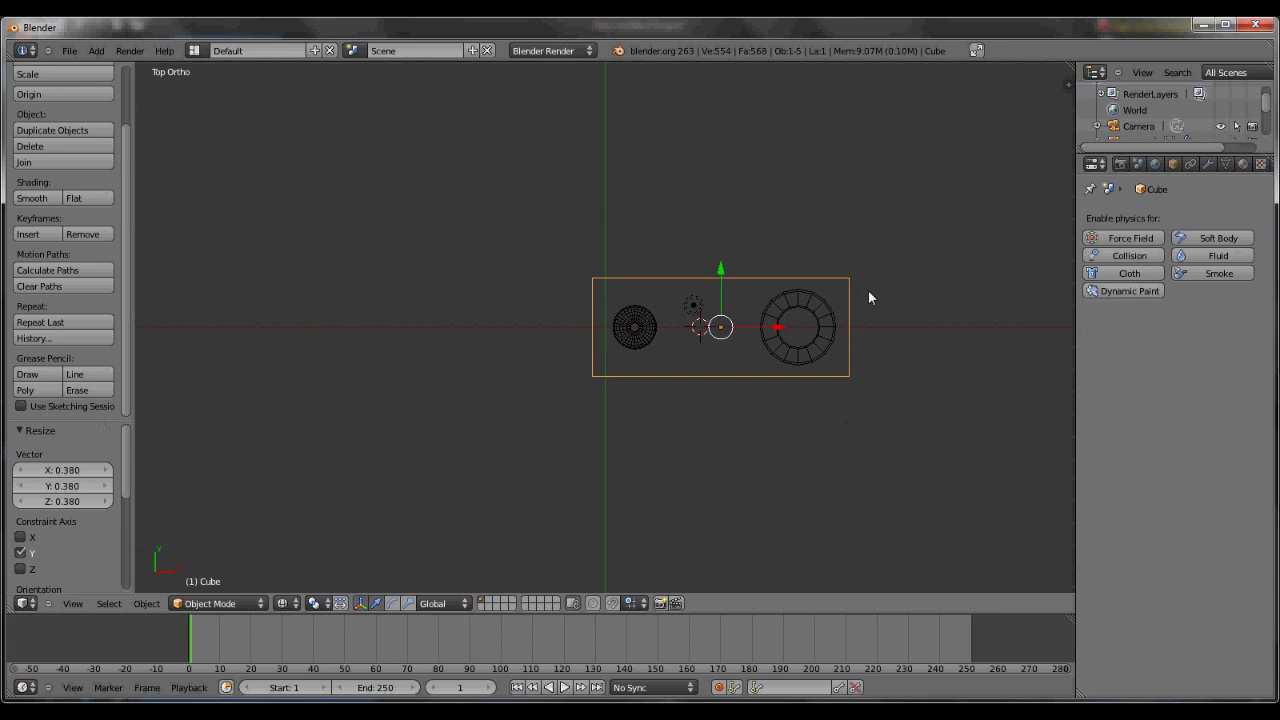
Orbit down to check the fit, then view the scene through the camera.
key(KP_2)
key(KP_2)
key(KP_2)
key(KP_2)
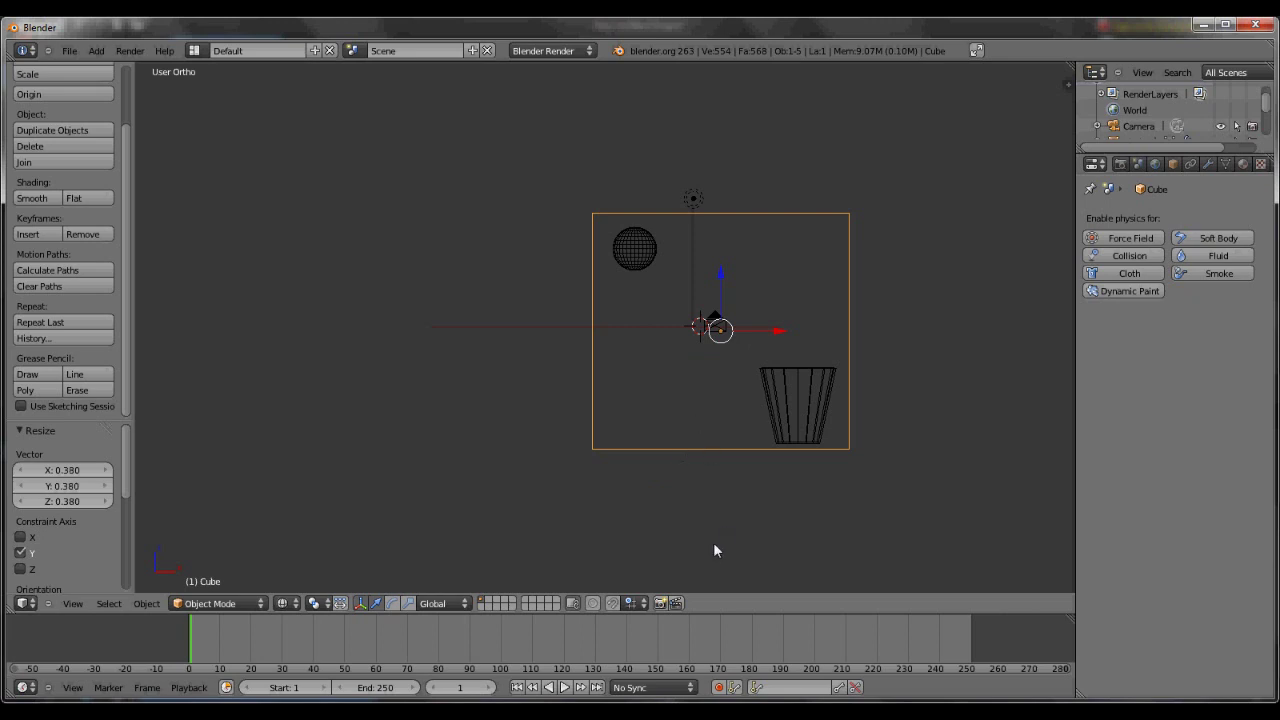
key(KP_0)
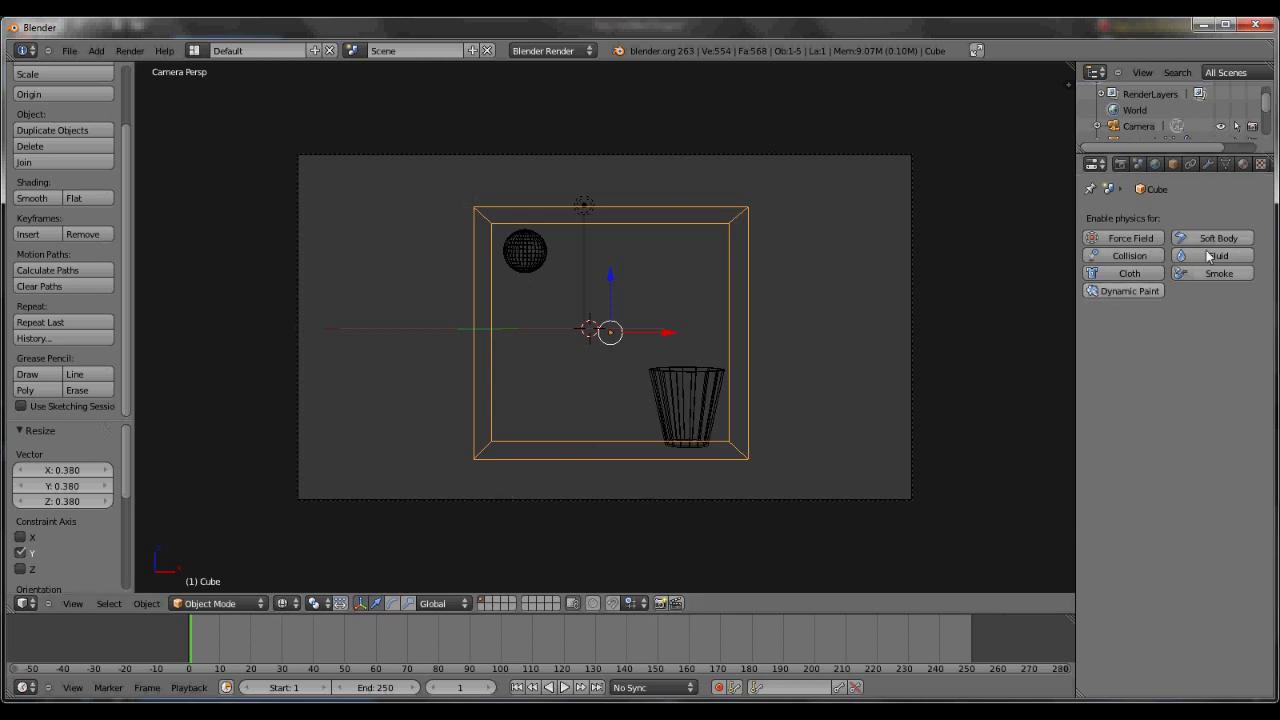
Add Fluid physics to the cube and set its type to Domain.
click(1215, 272)
click(1216, 277)
click(1219, 267)
click(1215, 343)
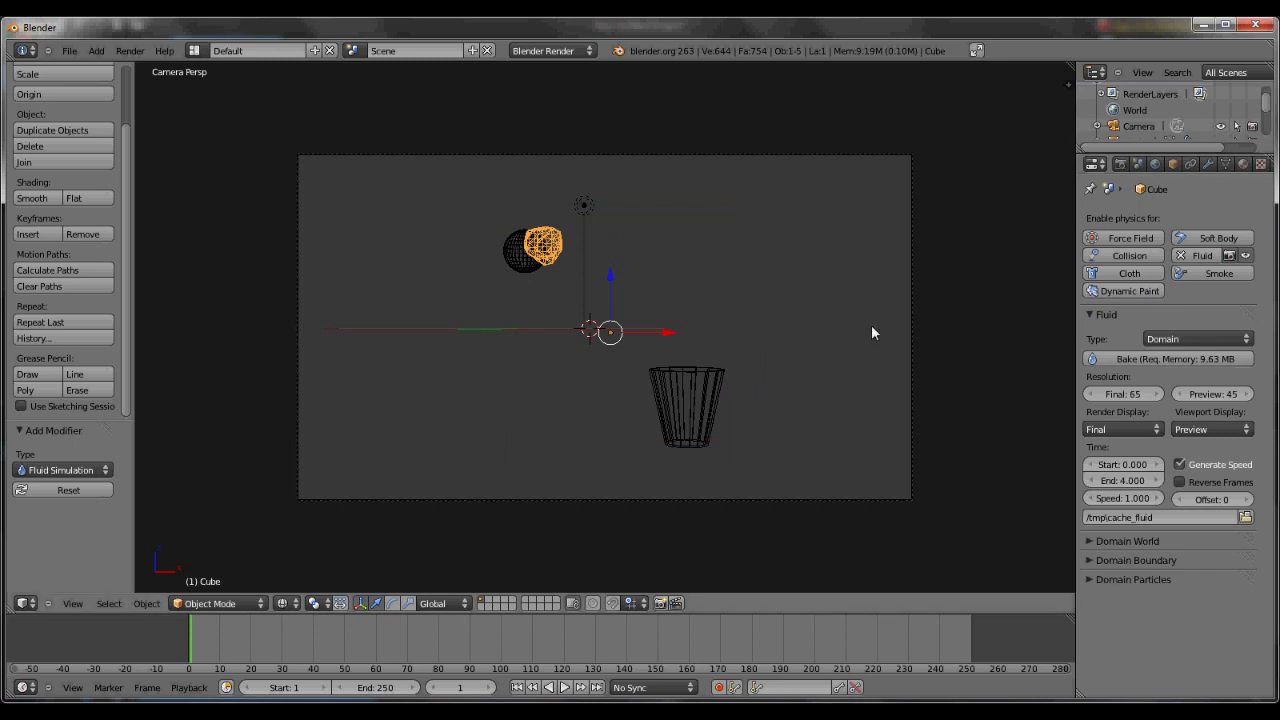
click(1138, 588)
double_click(1257, 628)
Expand and then collapse the Domain Boundary and Domain Particles panels to review them.
click(1150, 552)
scroll(down, 3)
click(1130, 487)
click(1136, 505)
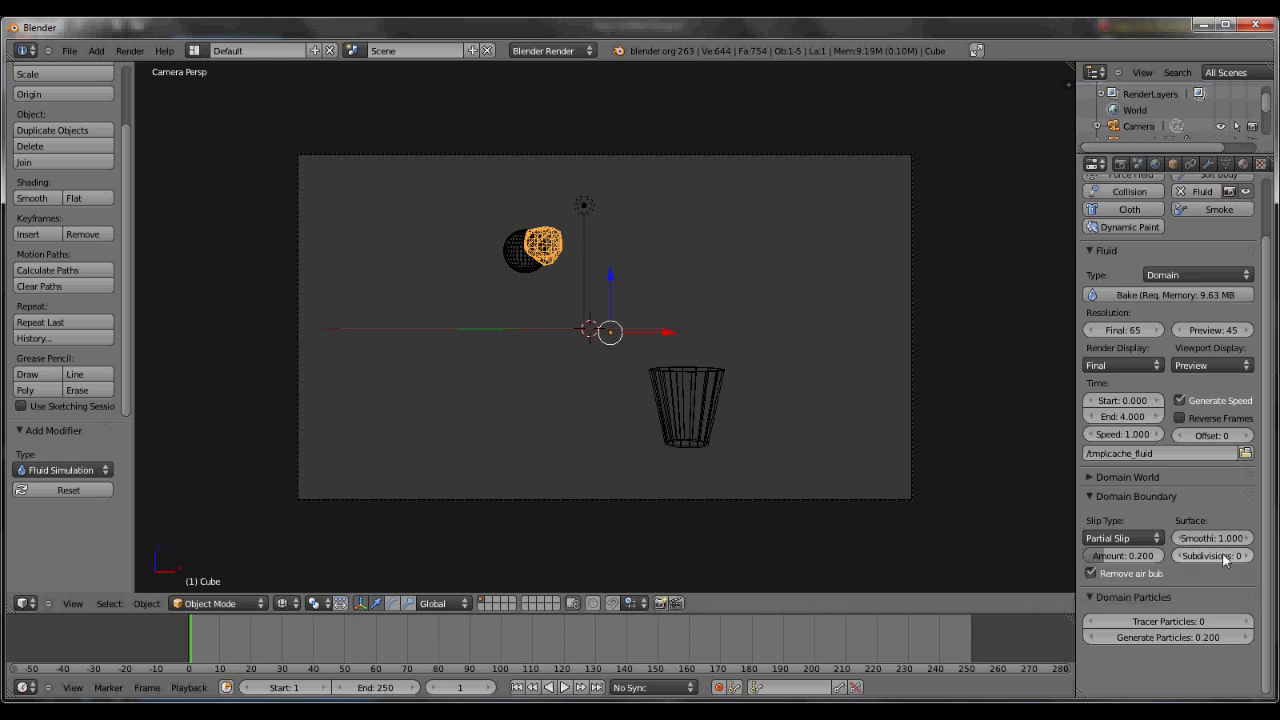
click(1100, 506)
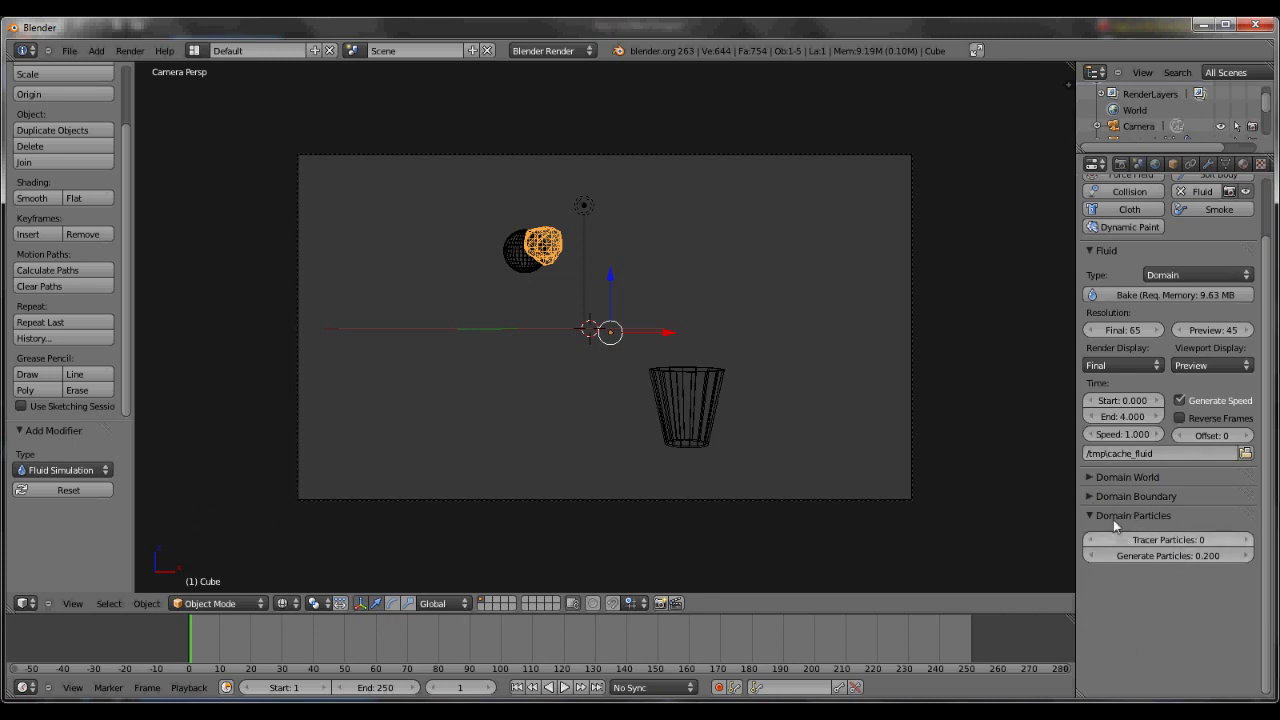
click(1117, 522)
Set domain resolution to Final 50, Preview 40, and the timeline End frame to 100.
scroll(up, 3)
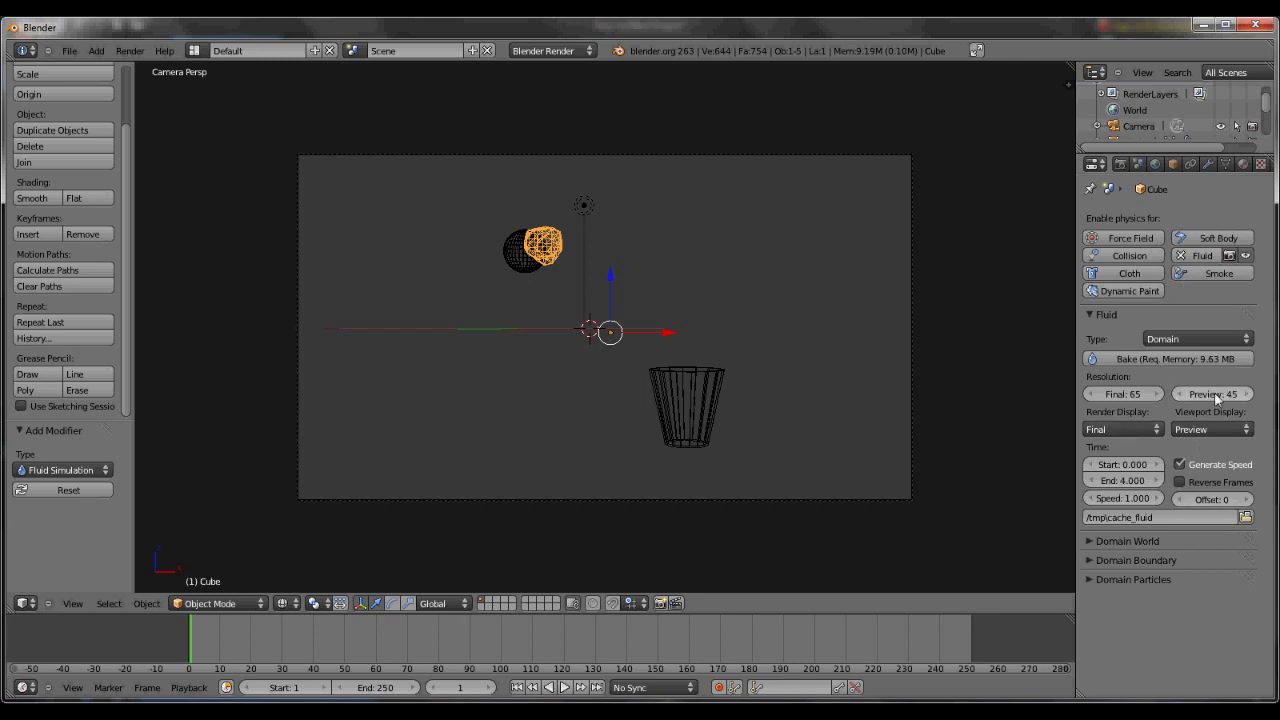
click(1219, 396)
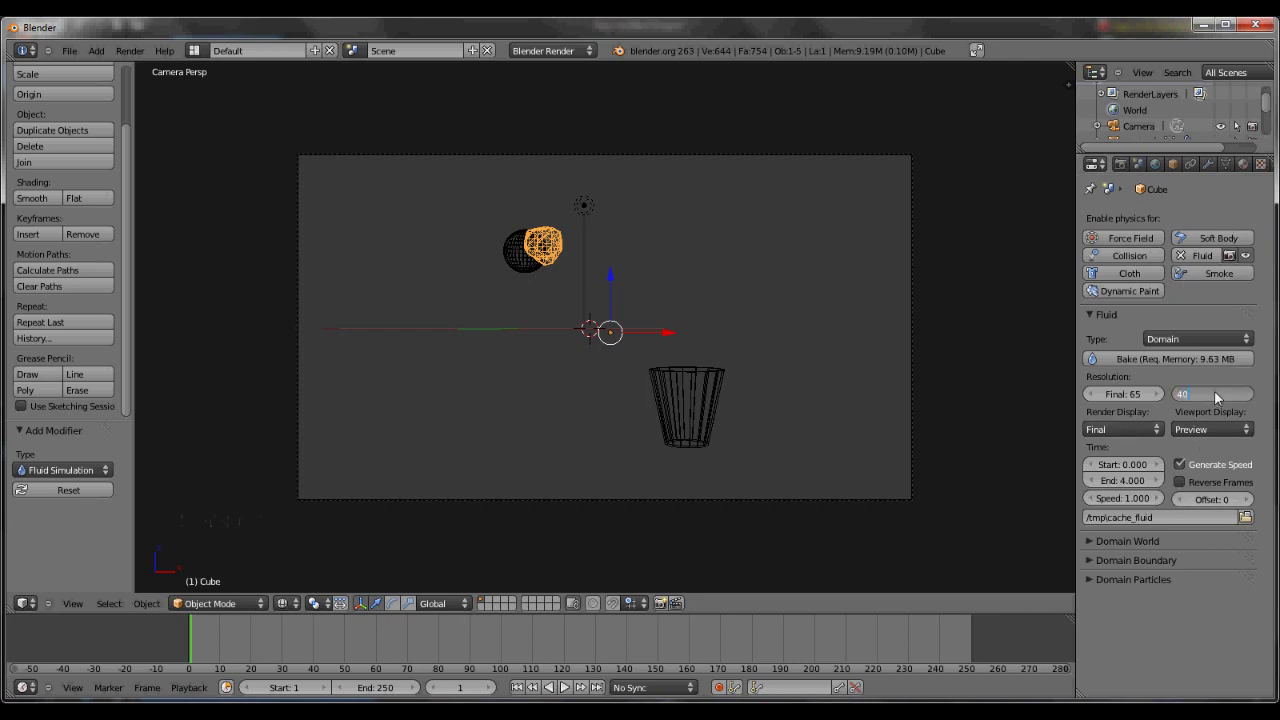
click(1119, 398)
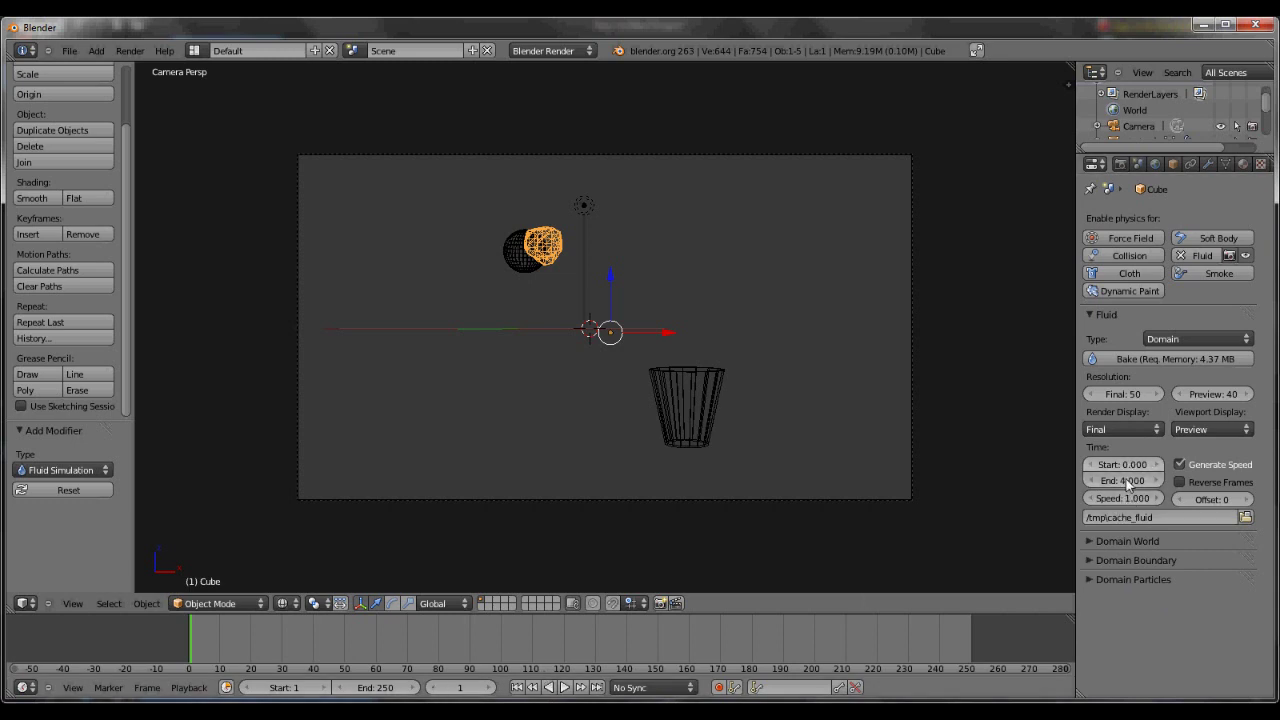
click(1135, 485)
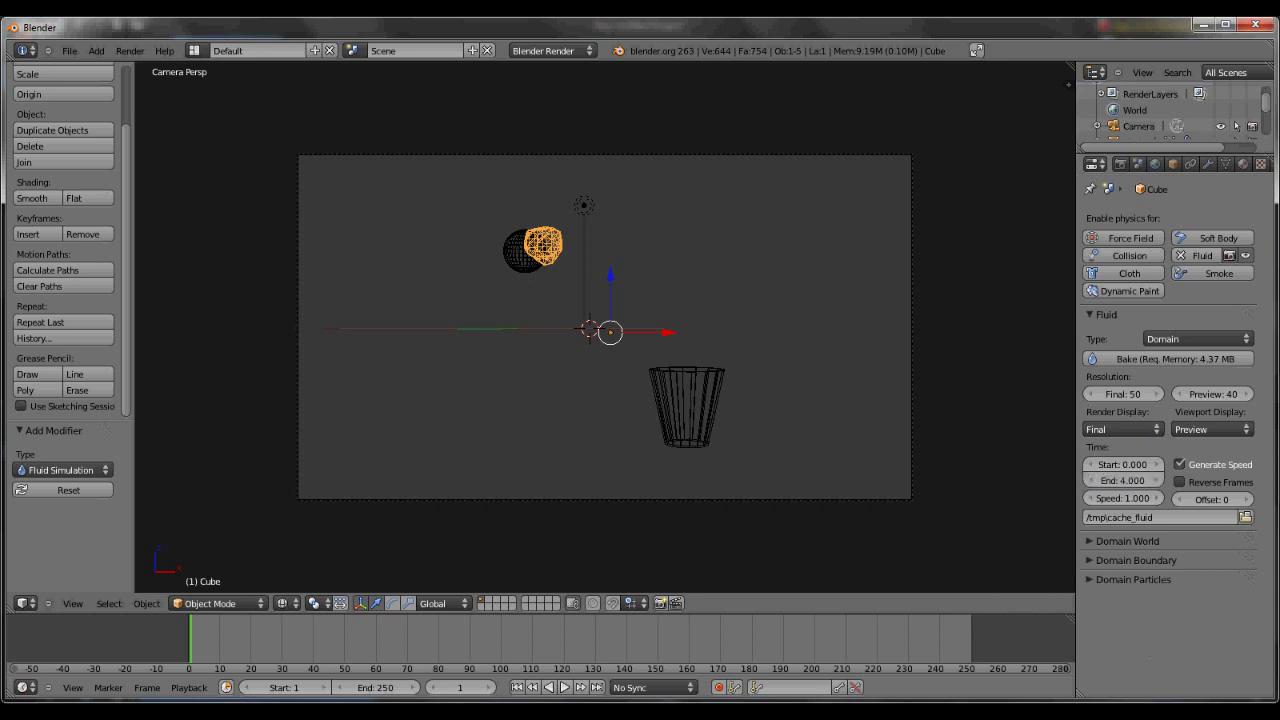
click(391, 700)
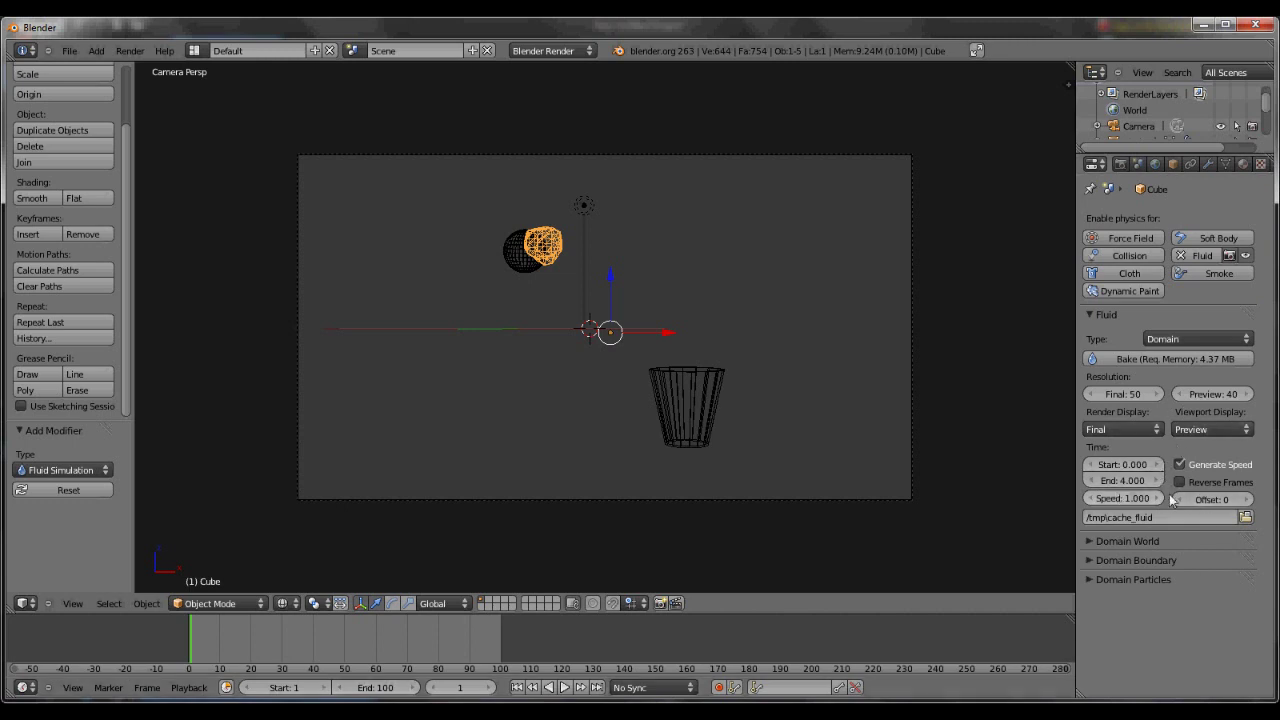
Select the cup and give it Fluid physics of type Obstacle.
right_click(532, 270)
right_click(693, 407)
click(1229, 269)
click(1225, 340)
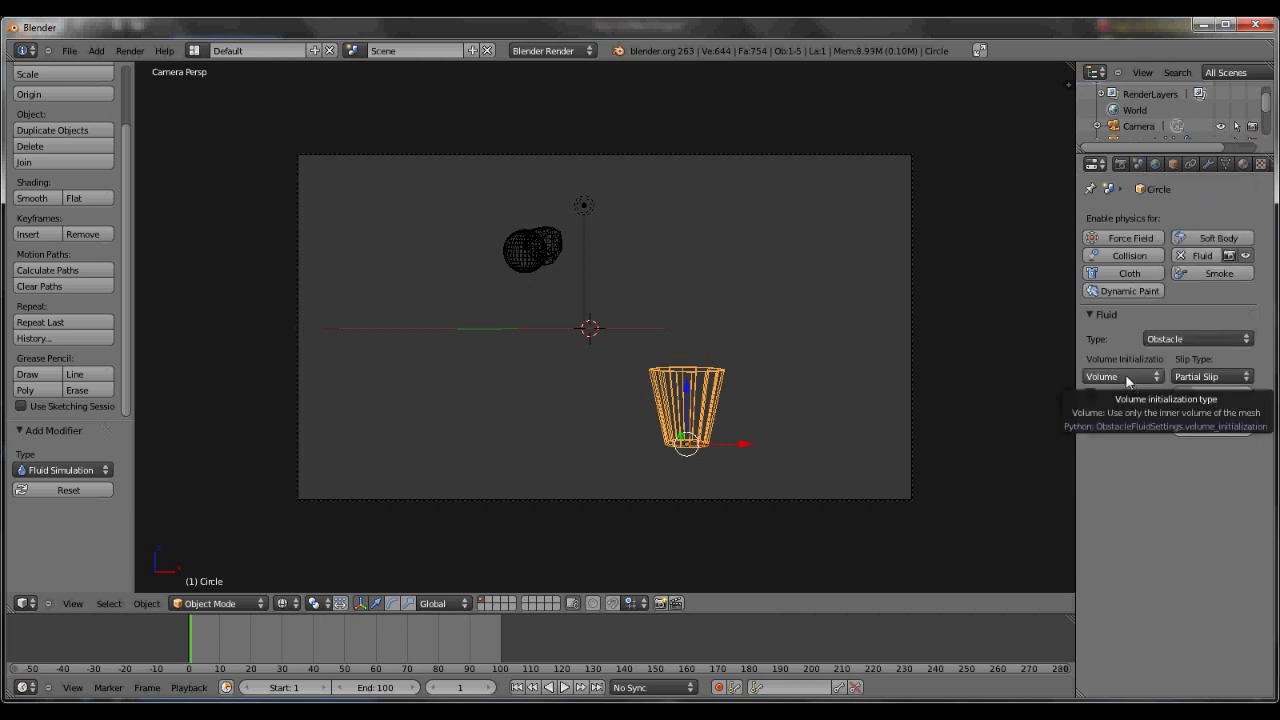
Set the cup obstacle's Volume Initialization to Shell.
click(1134, 383)
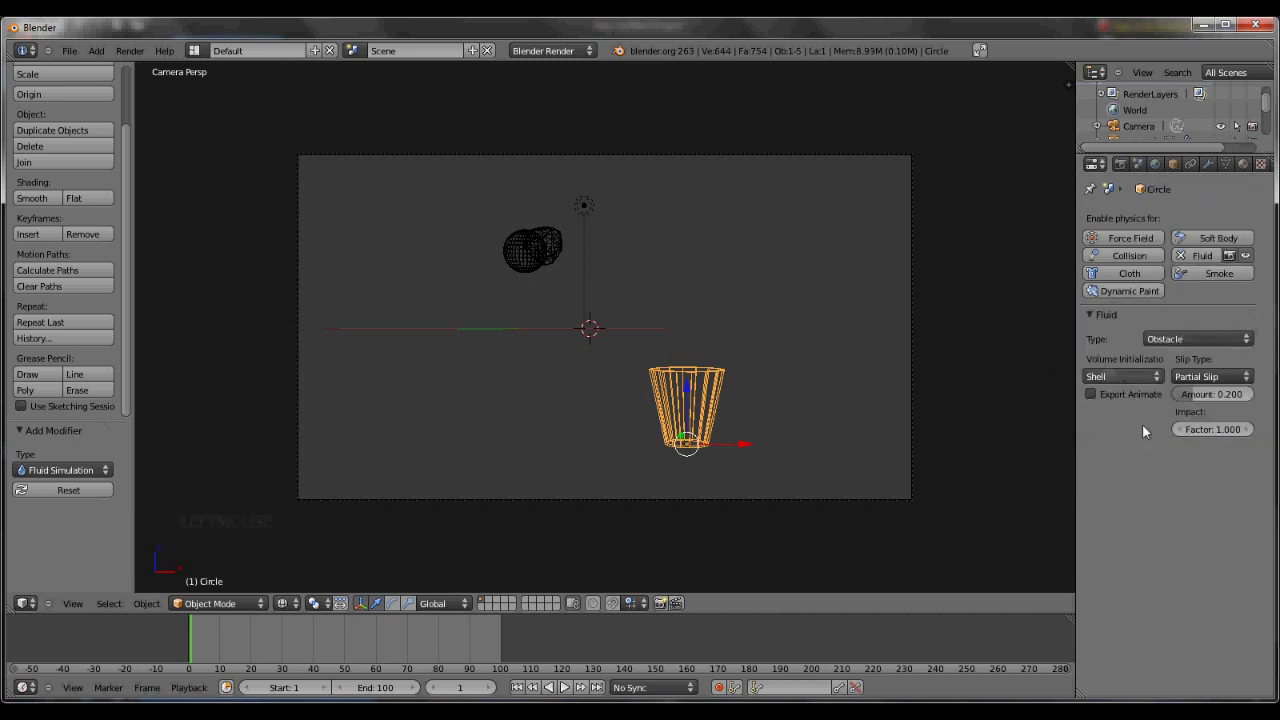
click(1143, 378)
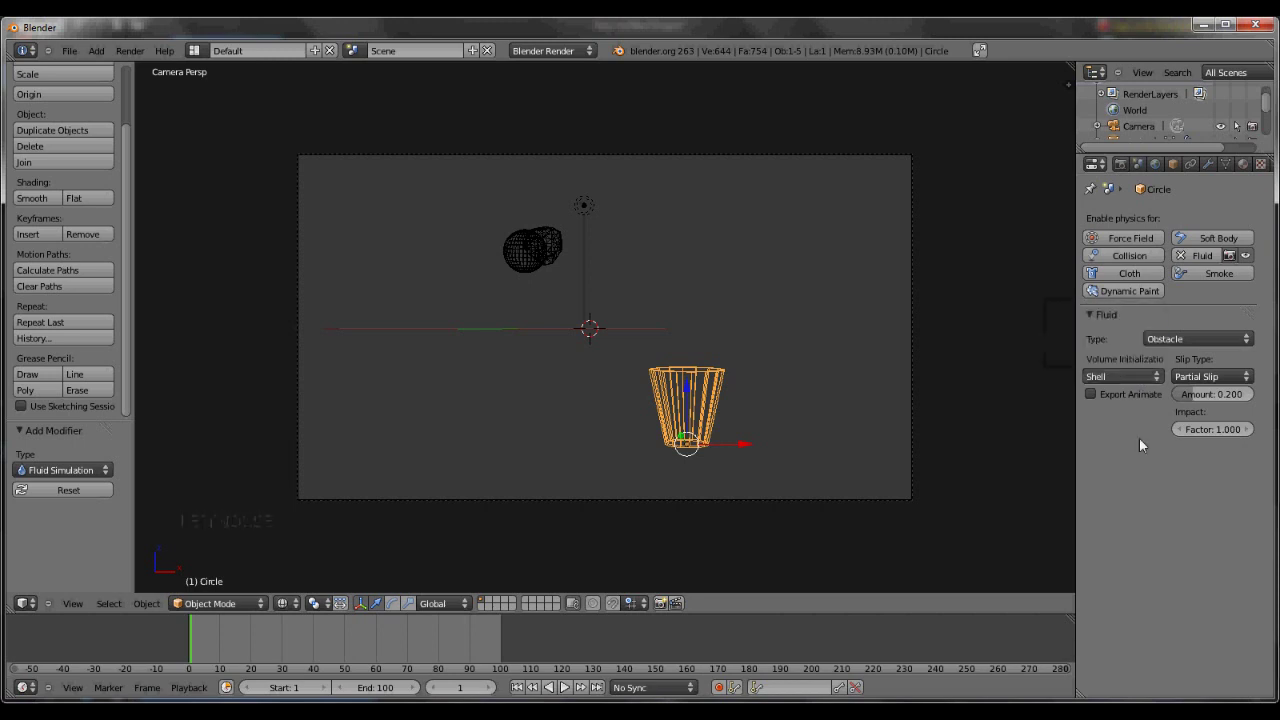
click(1150, 498)
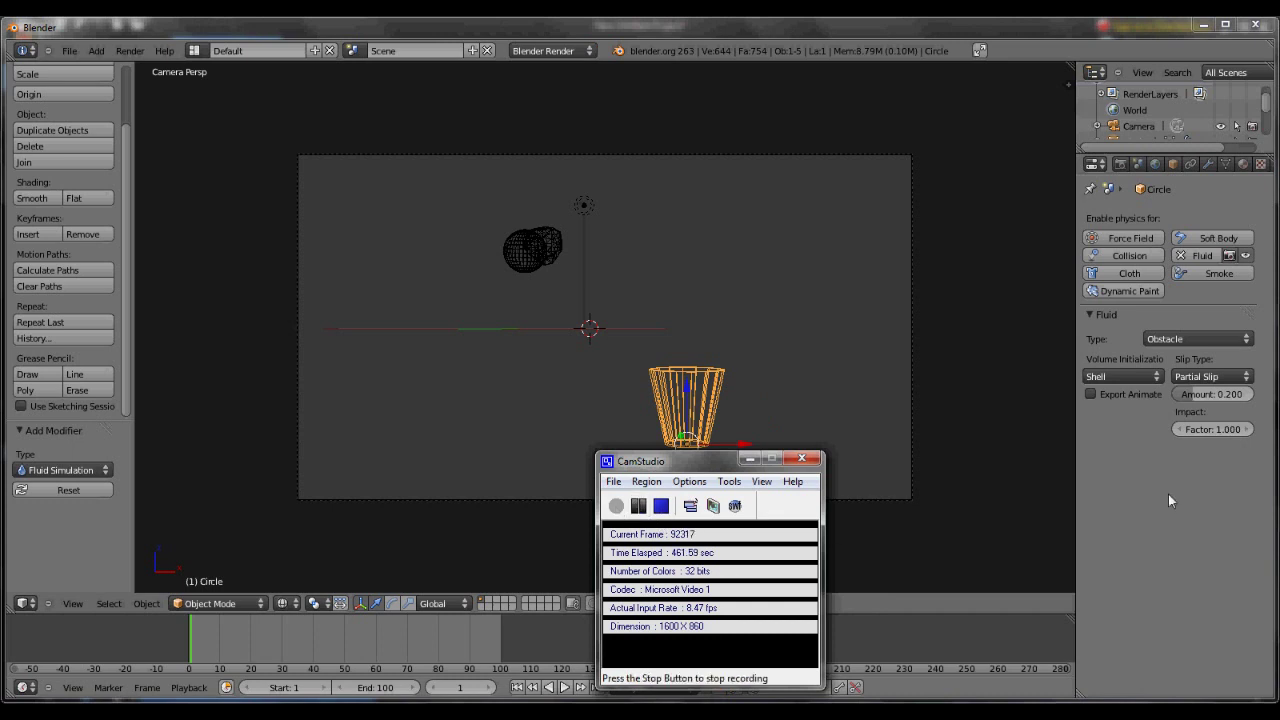
click(1169, 514)
Select the domain cube and bake the fluid simulation.
right_click(559, 250)
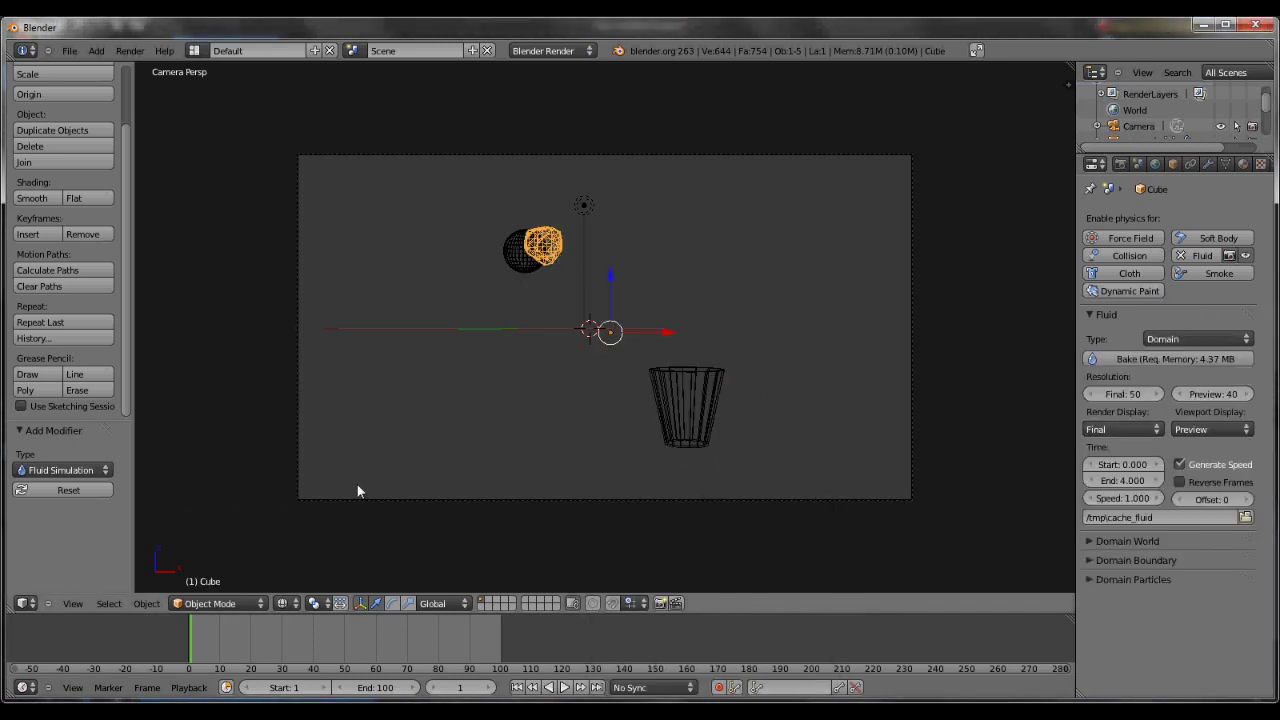
click(512, 652)
click(499, 649)
click(555, 637)
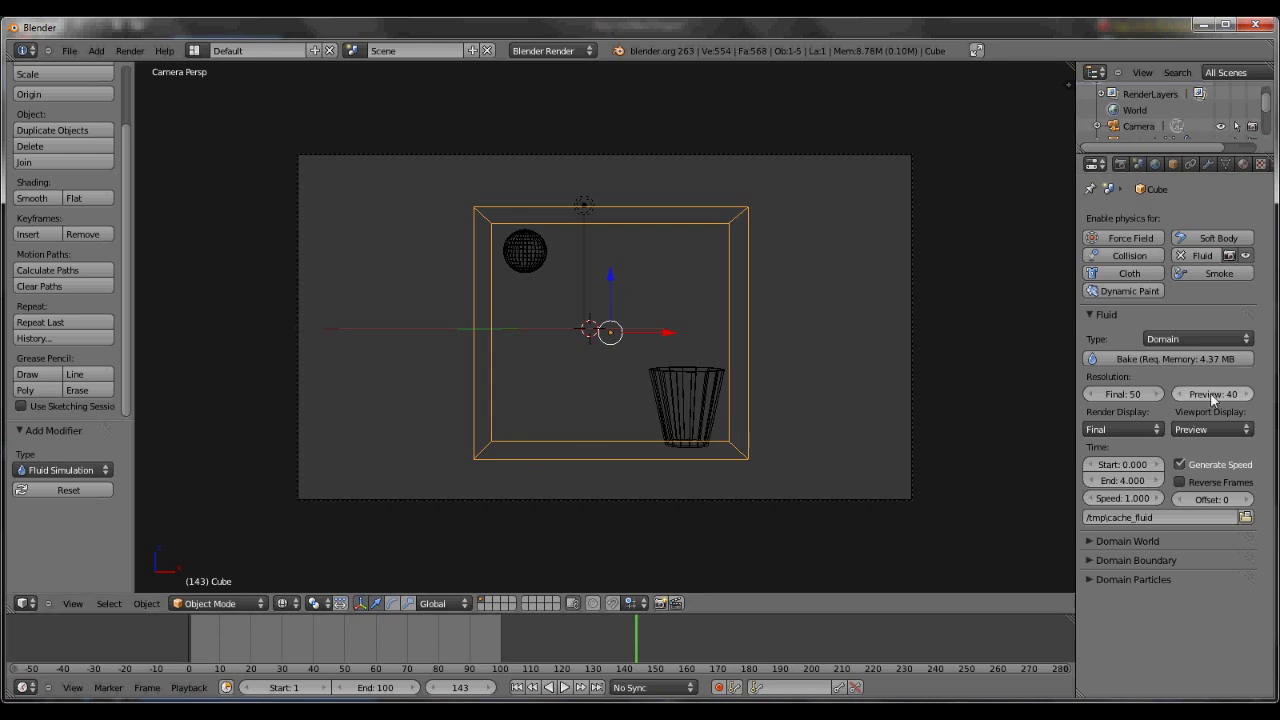
click(492, 652)
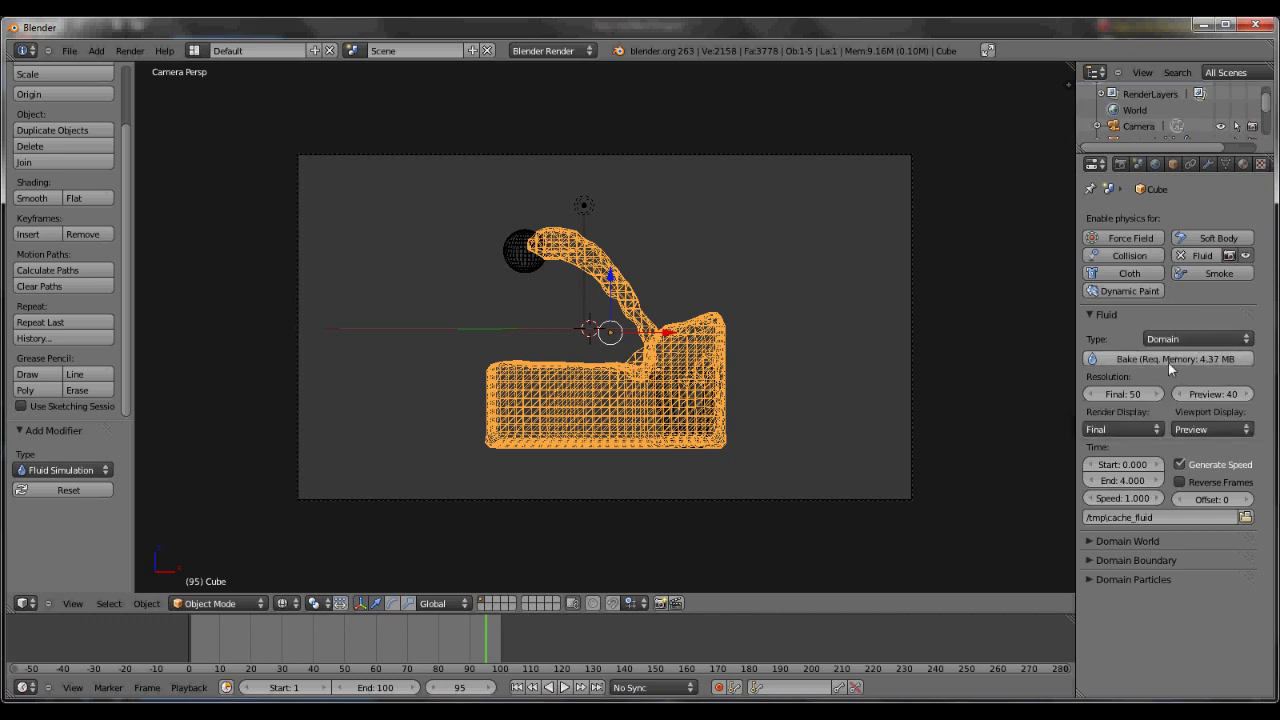
click(1173, 366)
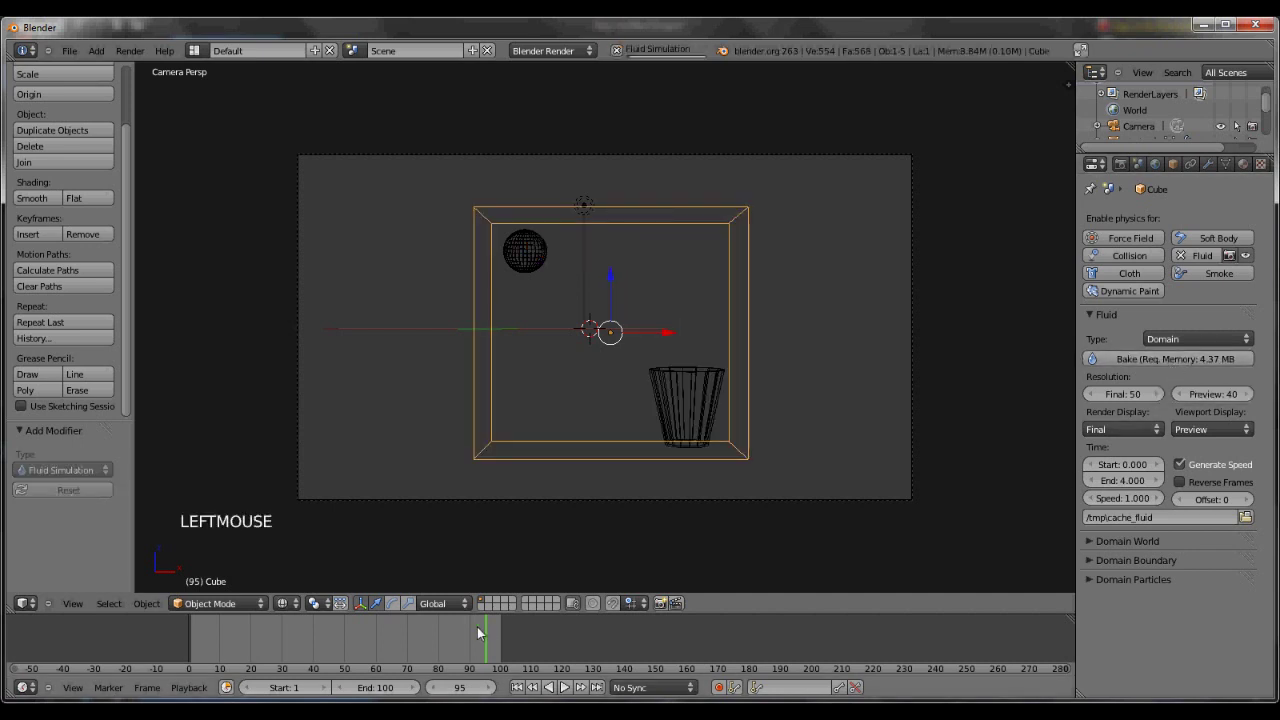
Step back and forth through the frames with the arrow keys to watch the water pour from the sphere.
key(Left)
key(Left)
key(Left)
key(Right)
key(Right)
key(Right)
key(Right)
key(Right)
key(Right)
key(Right)
key(Right)
key(Right)
key(Right)
key(Right)
key(Right)
key(Right)
key(Right)
key(Right)
key(Left)
key(Left)
key(Right)
key(Right)
key(Right)
key(Right)
key(Left)
key(Left)
key(Left)
key(Left)
key(Left)
key(Left)
key(Left)
key(Left)
key(Left)
key(Left)
key(Left)
key(Left)
key(Left)
key(Left)
key(Right)
key(Left)
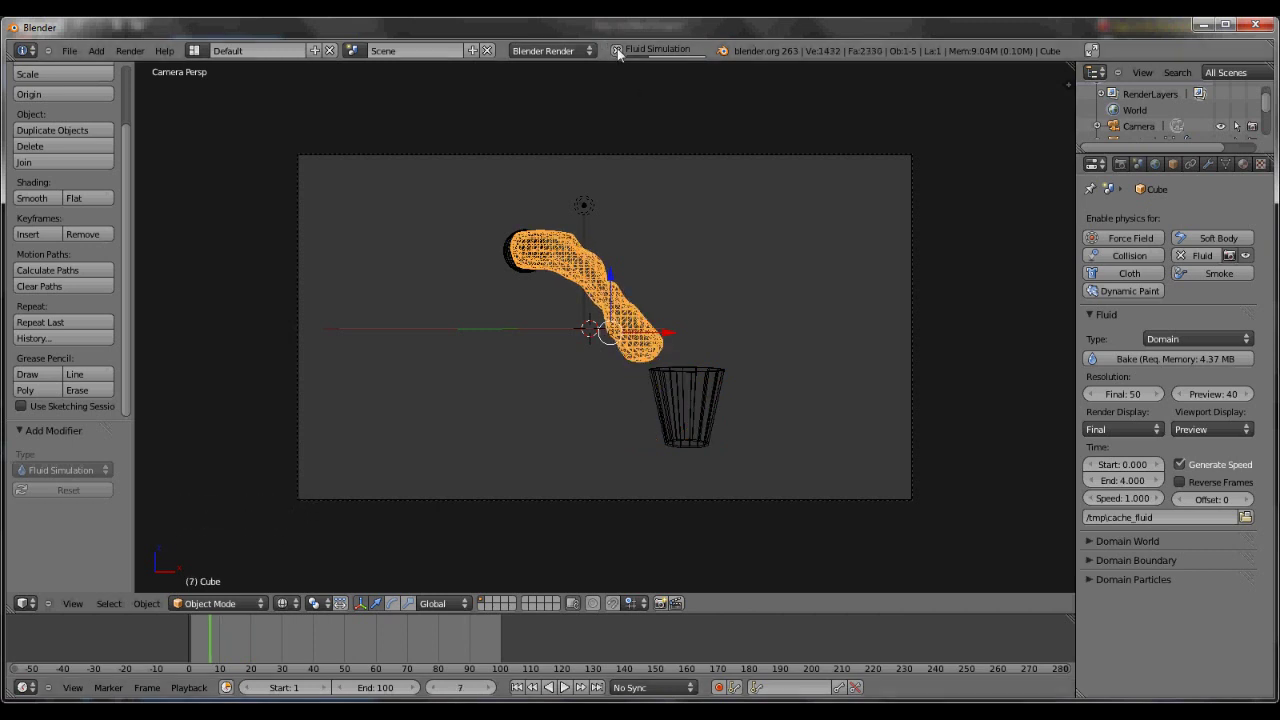
Cancel the running bake and select the inflow sphere to move it.
click(625, 56)
right_click(514, 261)
key(g)
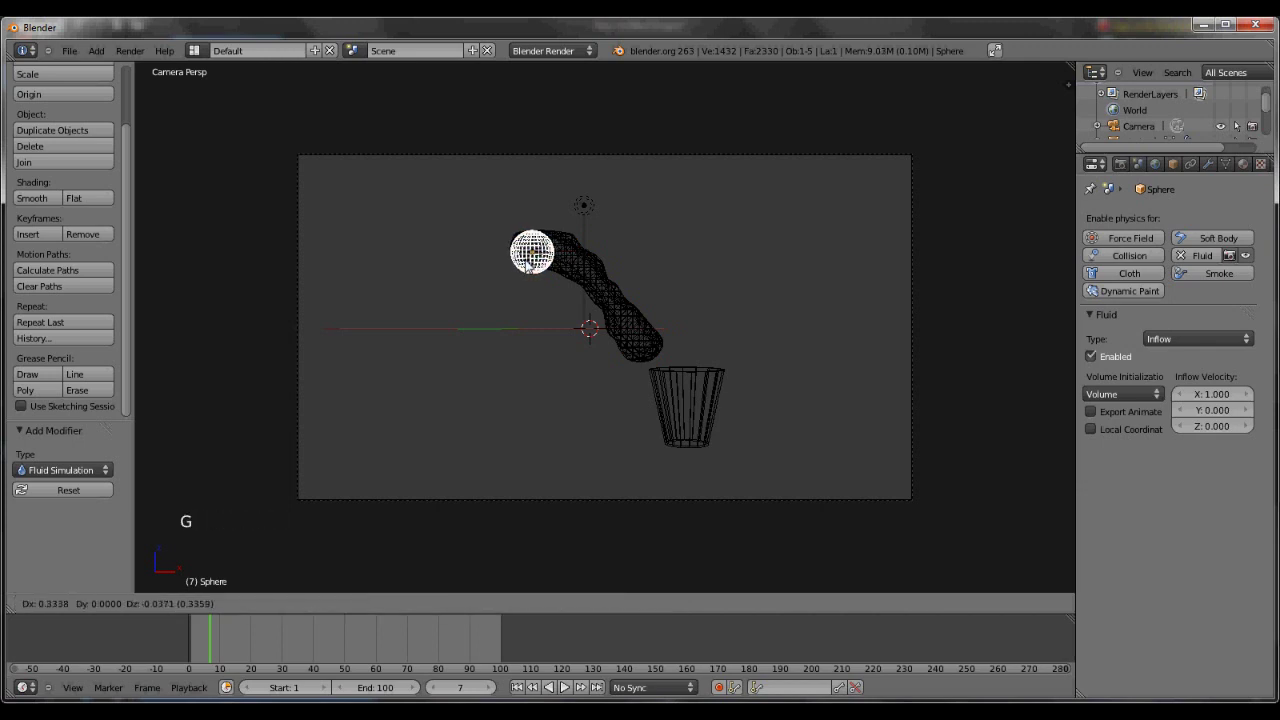
click(543, 266)
Shift the sphere about 0.48 along X, then reselect the domain cube.
key(g)
click(554, 265)
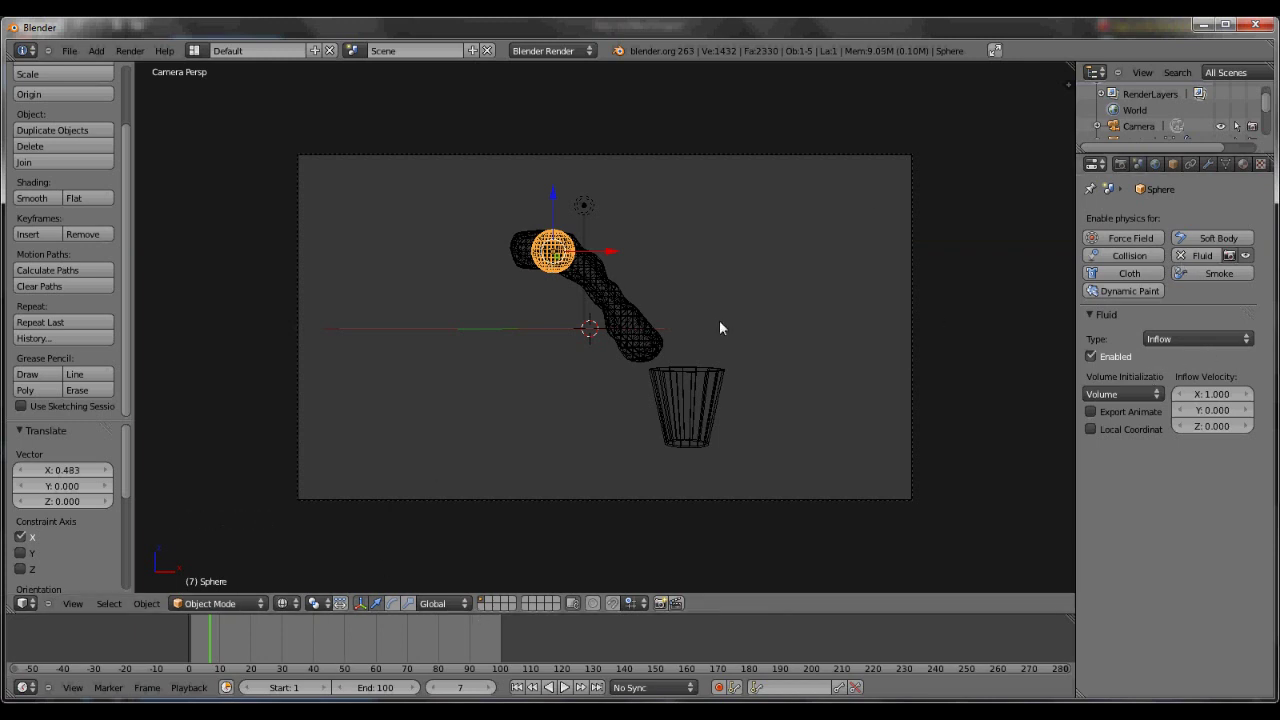
right_click(632, 308)
Rebake and advance the simulation frame by frame as the water pours toward the cup.
click(1209, 359)
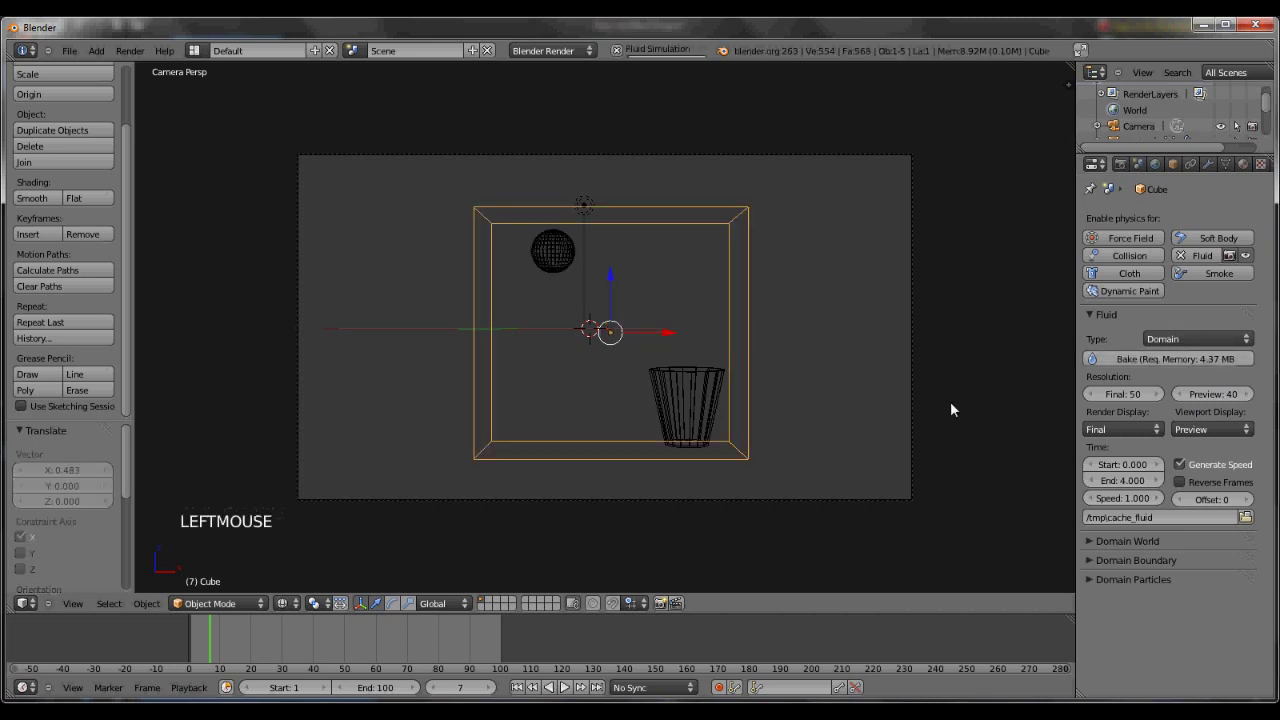
key(Left)
key(Right)
key(Right)
key(Right)
key(Right)
key(Right)
key(Right)
key(Right)
key(Right)
key(Right)
key(Right)
key(Left)
key(Right)
key(Right)
key(Right)
key(Right)
key(Right)
key(Right)
key(Right)
key(Left)
key(Right)
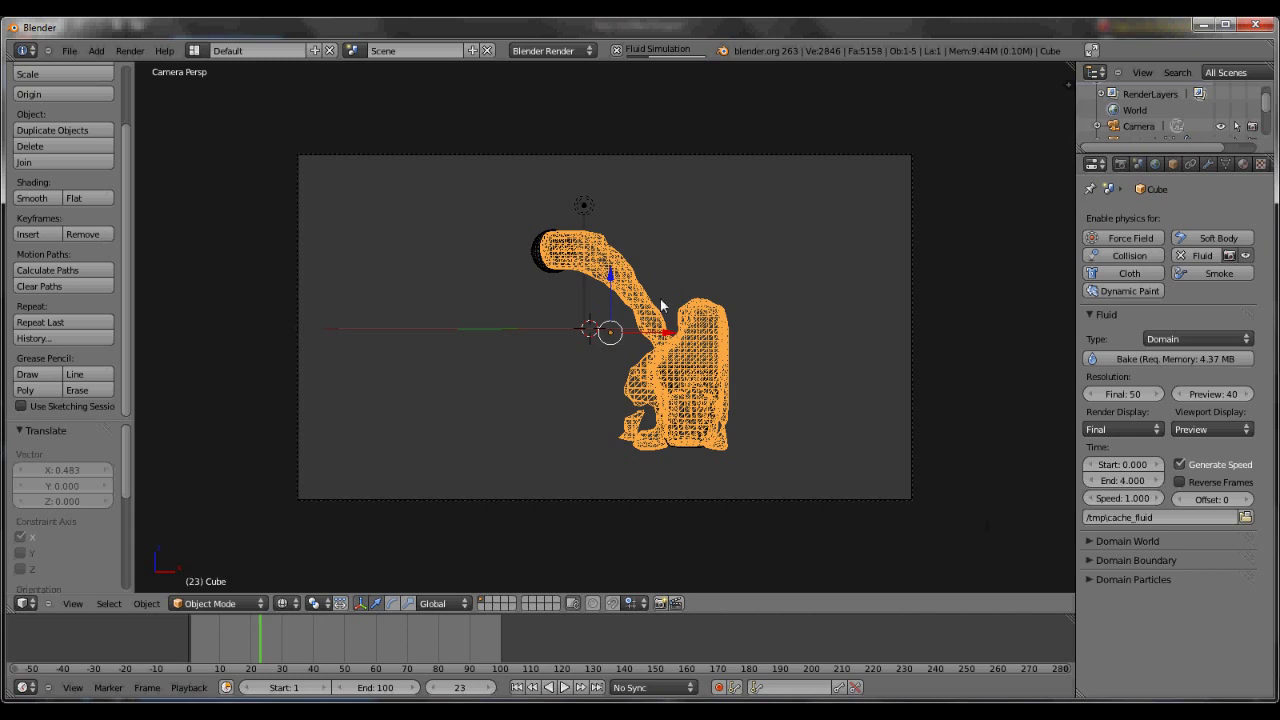
key(Right)
key(Right)
key(Right)
key(Right)
key(Right)
key(Right)
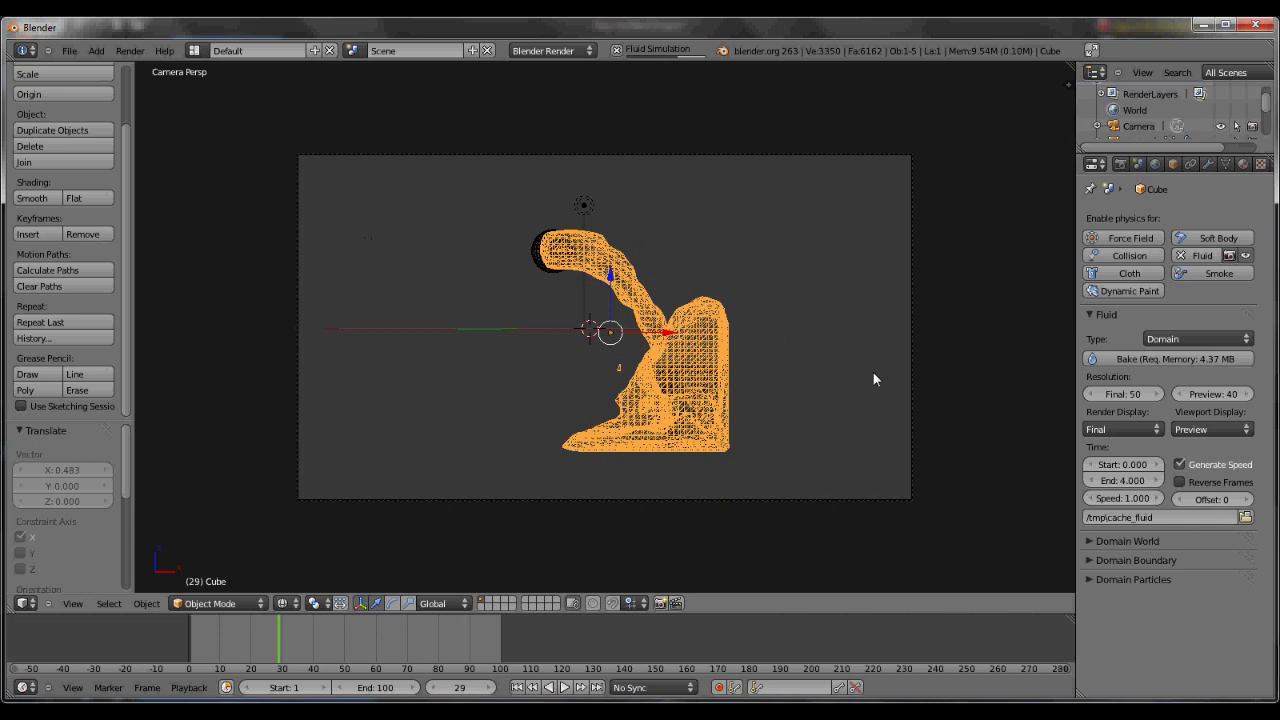
Select the Circle cup and scrub frames around 52 to watch the water spread beside it.
right_click(710, 396)
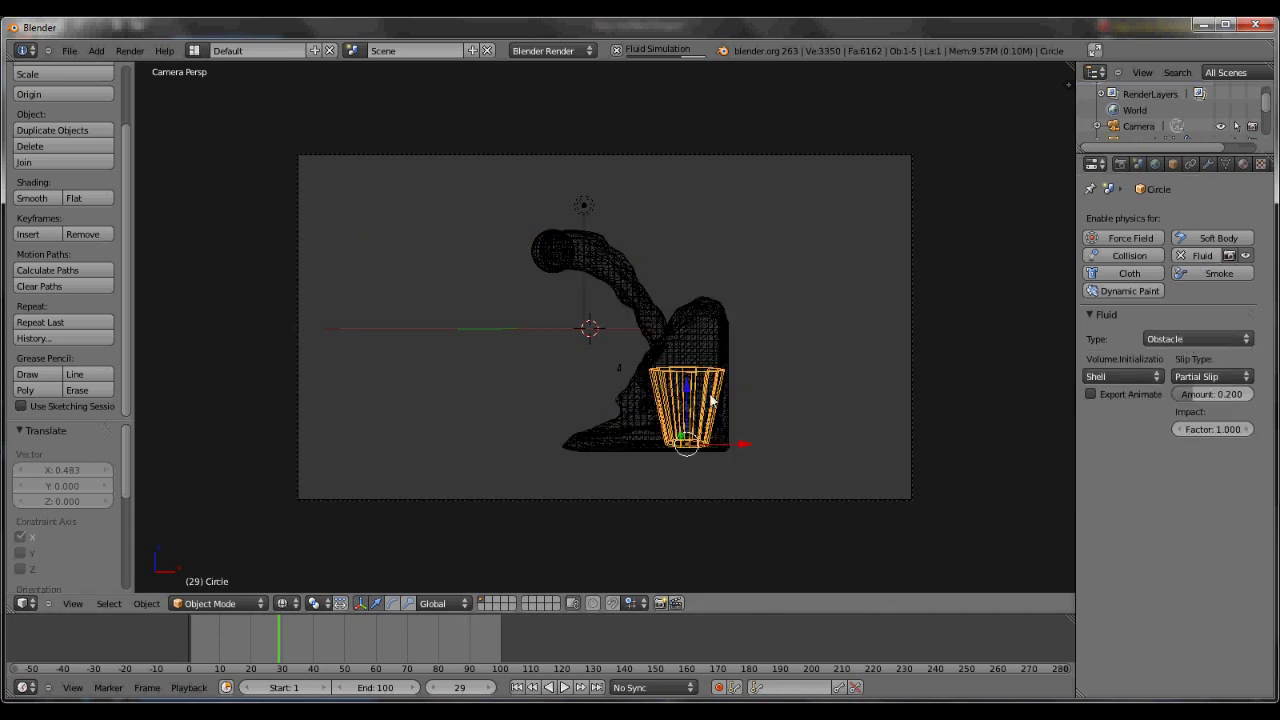
key(Right)
key(Right)
key(Right)
key(Right)
key(Left)
key(Left)
key(Left)
key(Left)
key(Left)
key(Left)
key(Left)
key(Left)
key(Left)
key(Left)
key(Left)
key(Left)
key(Left)
key(Left)
key(Right)
key(Right)
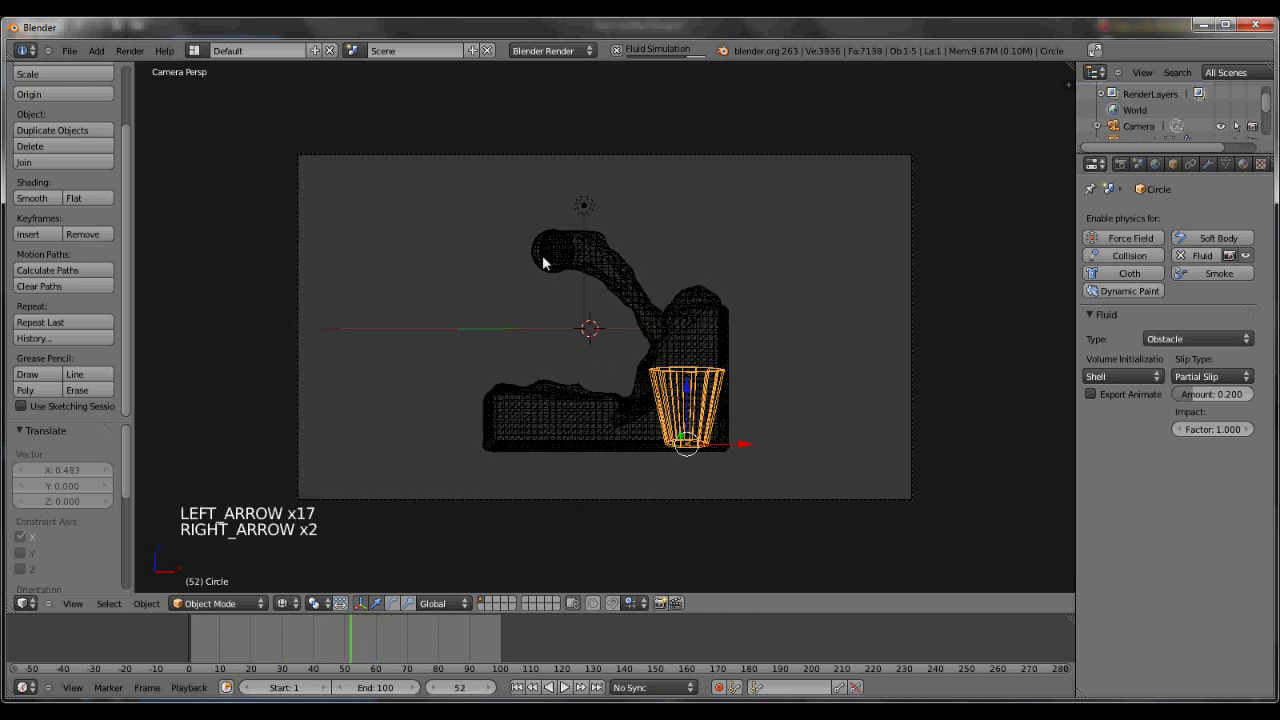
right_click(543, 252)
click(1189, 352)
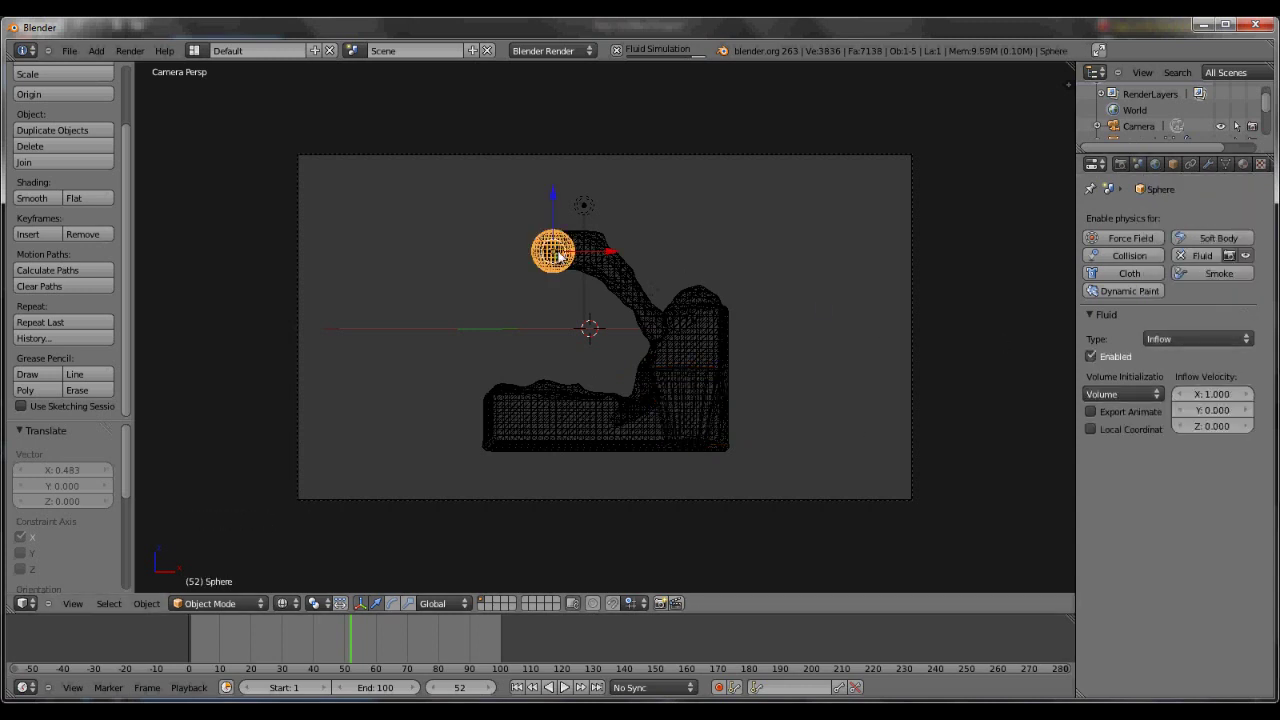
click(1176, 319)
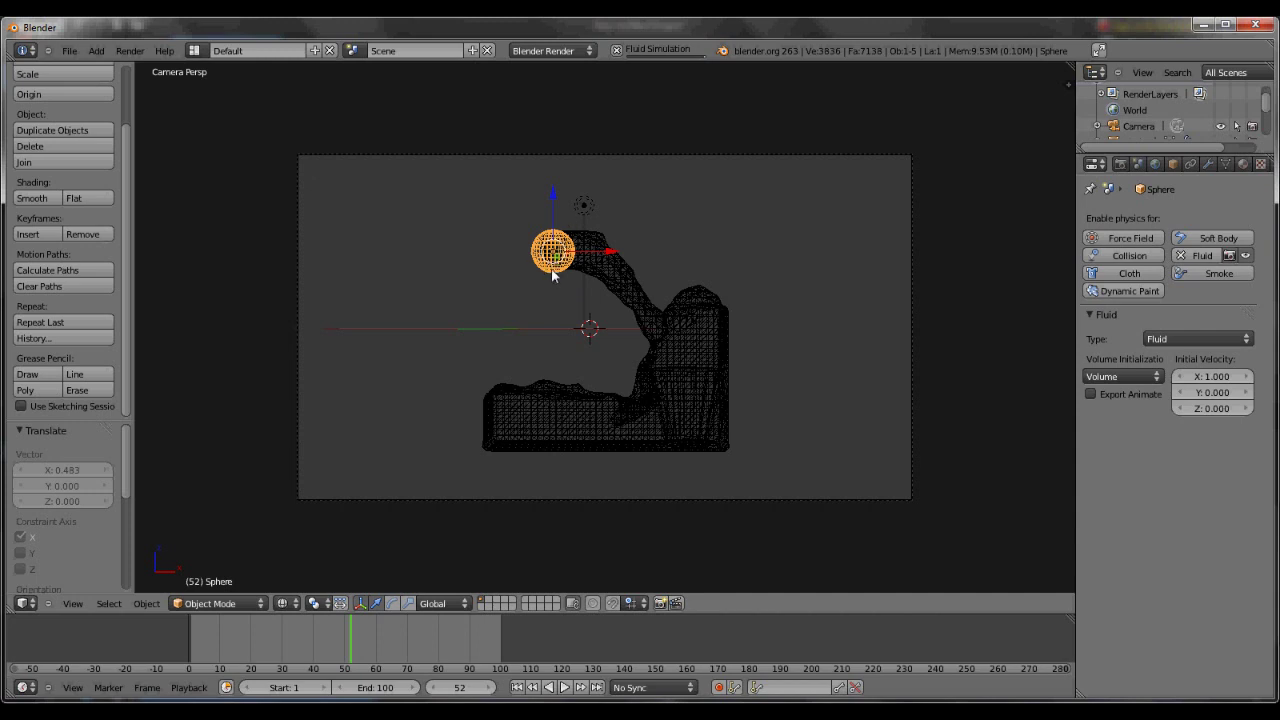
click(1219, 345)
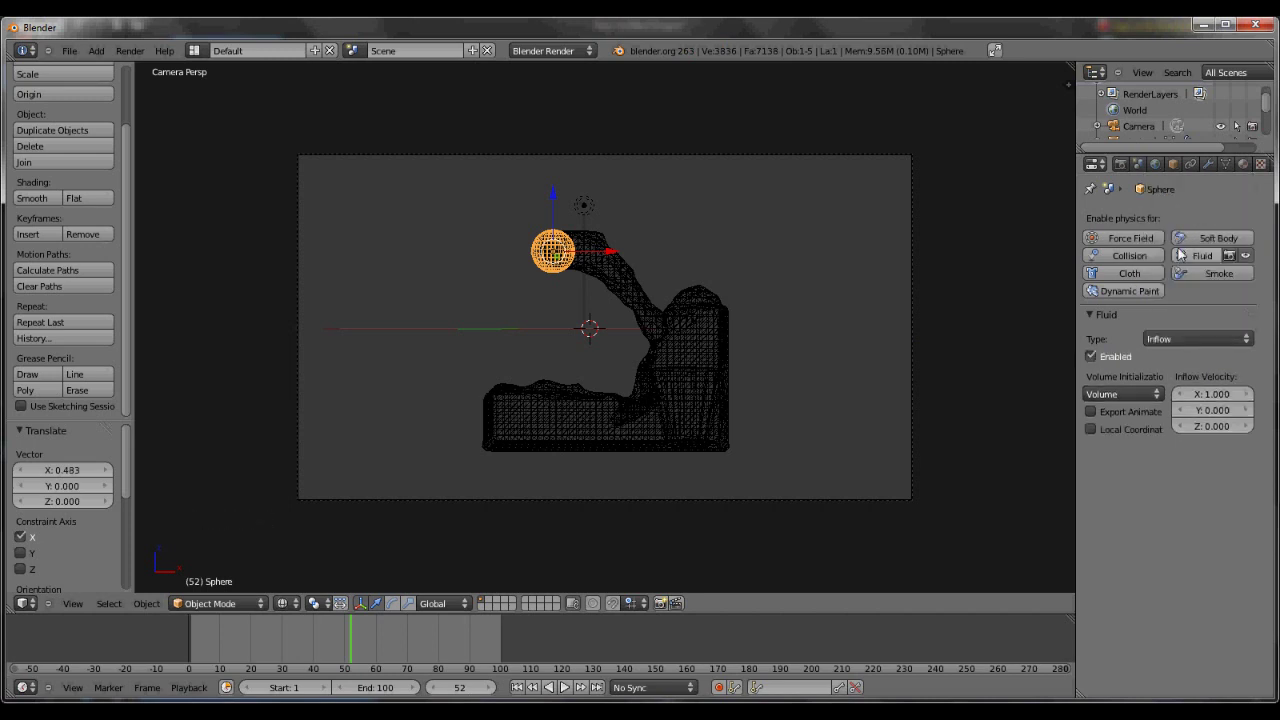
click(1195, 345)
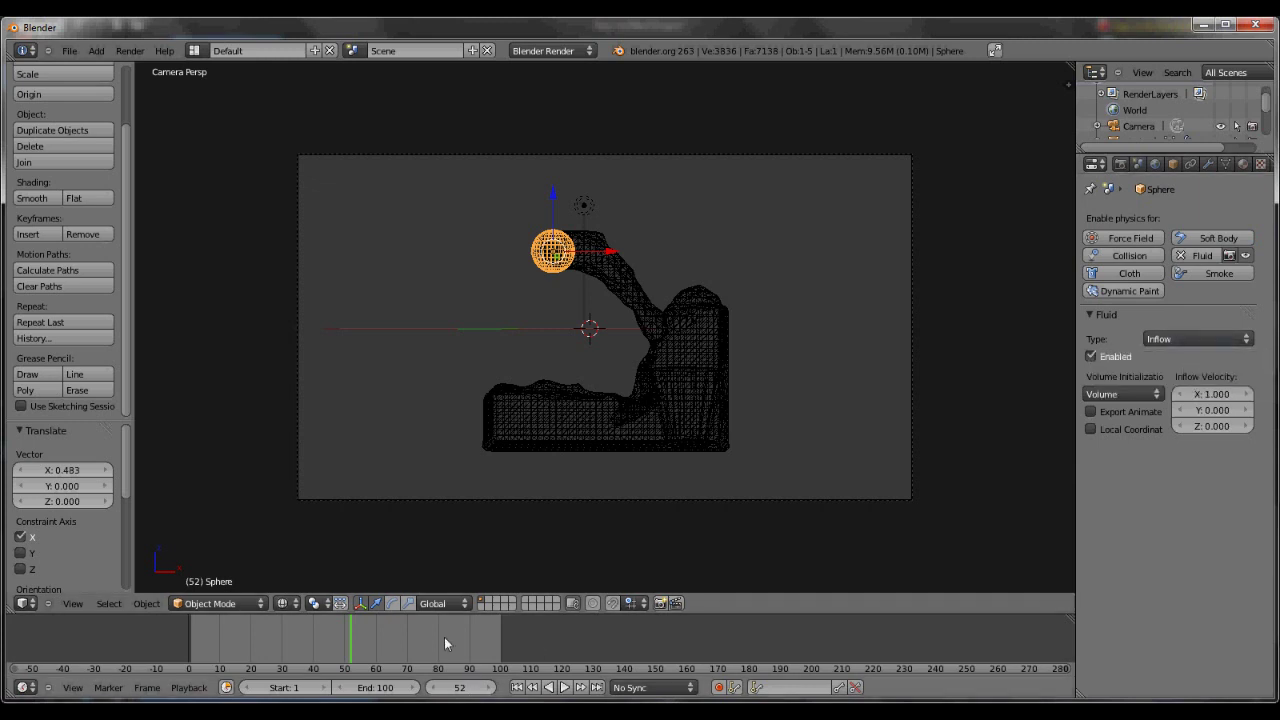
Give the Cube fluid domain a new material.
right_click(645, 299)
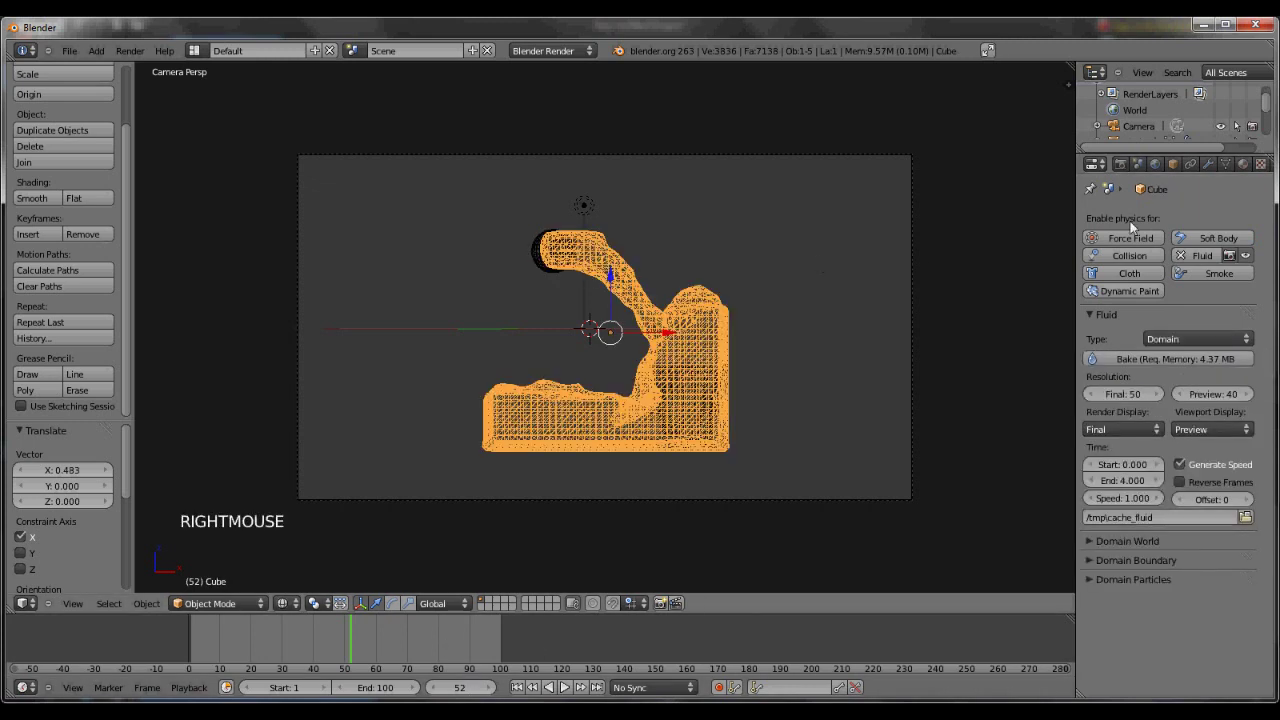
click(1251, 169)
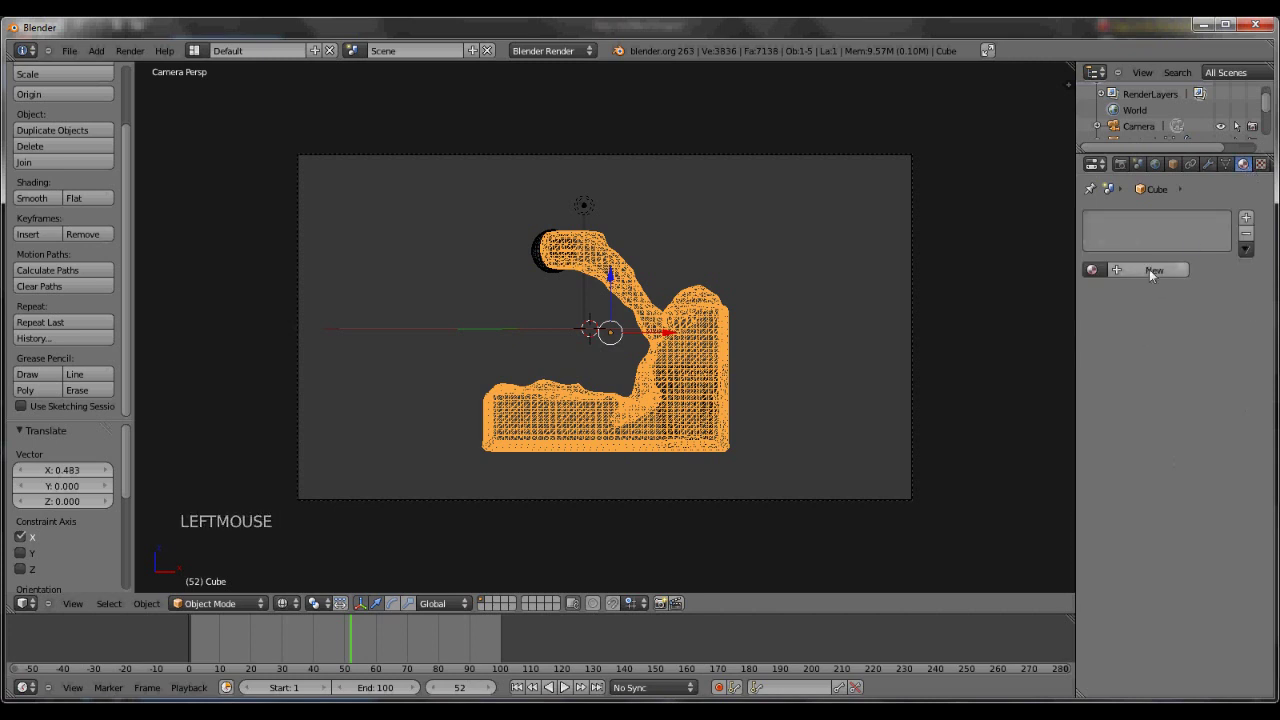
click(1157, 277)
scroll(down, 3)
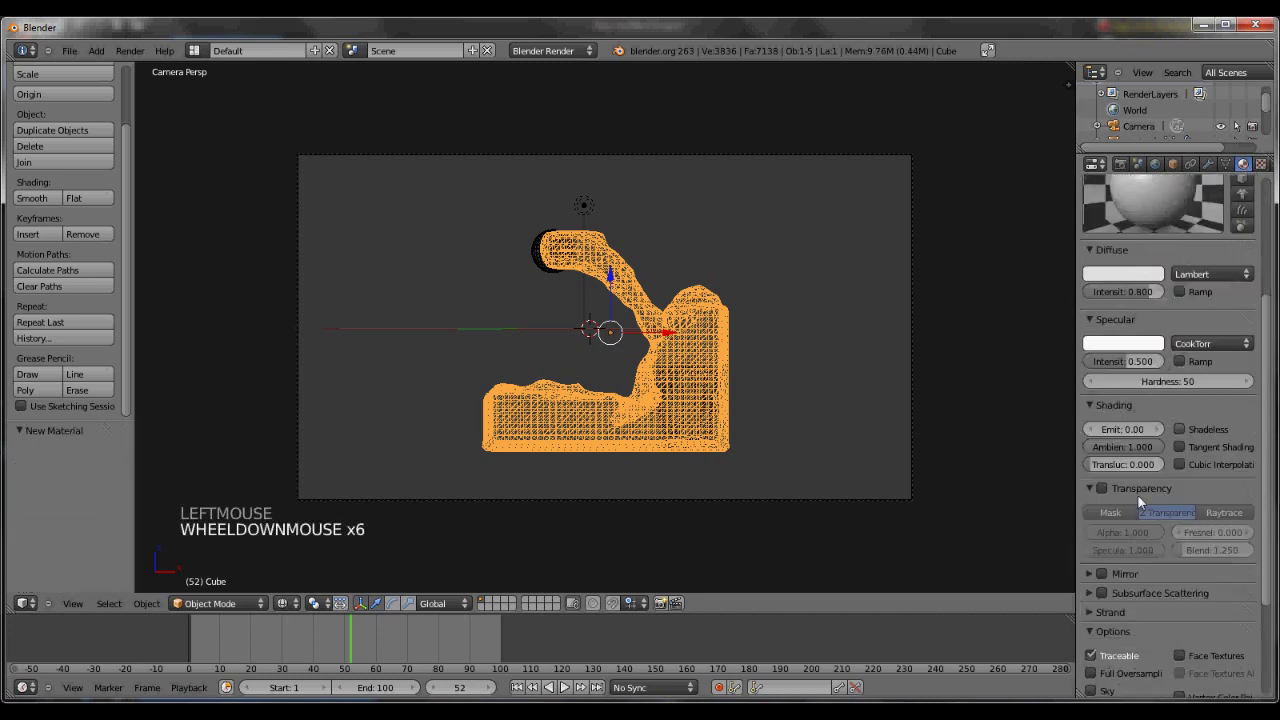
Enable Z Transparency on the water material with alpha about 0.255.
click(1108, 494)
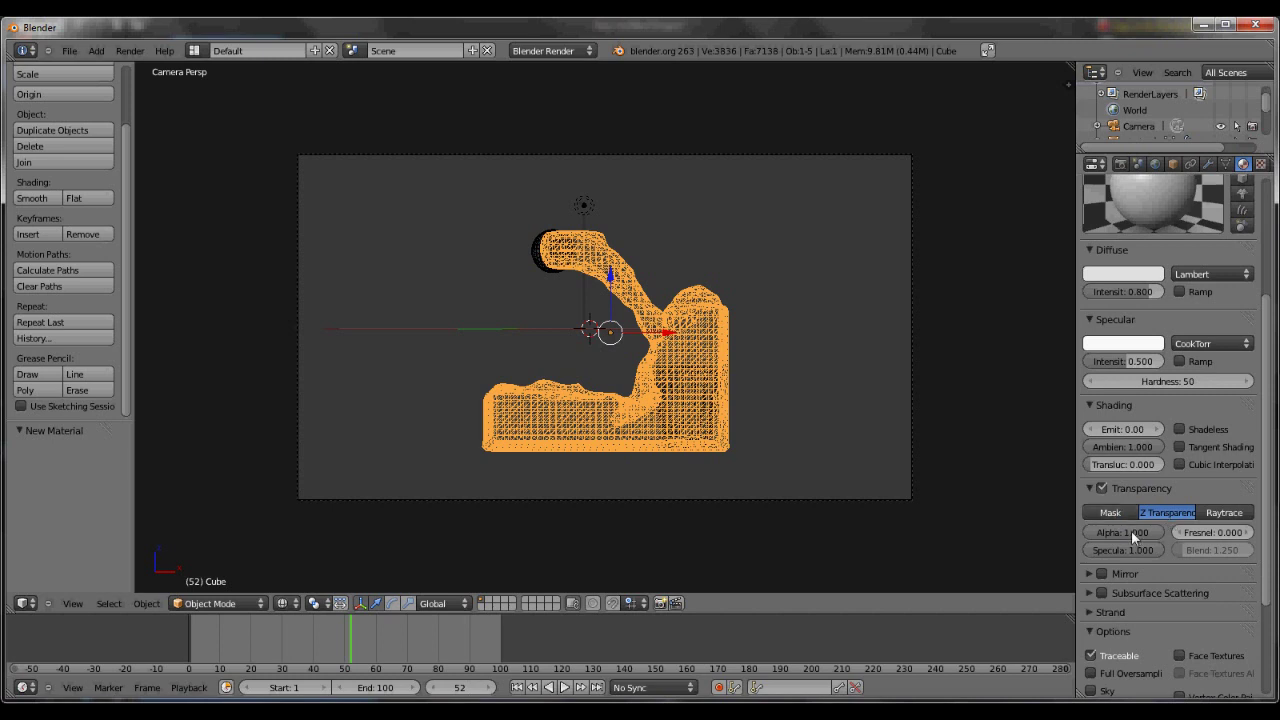
click(1163, 345)
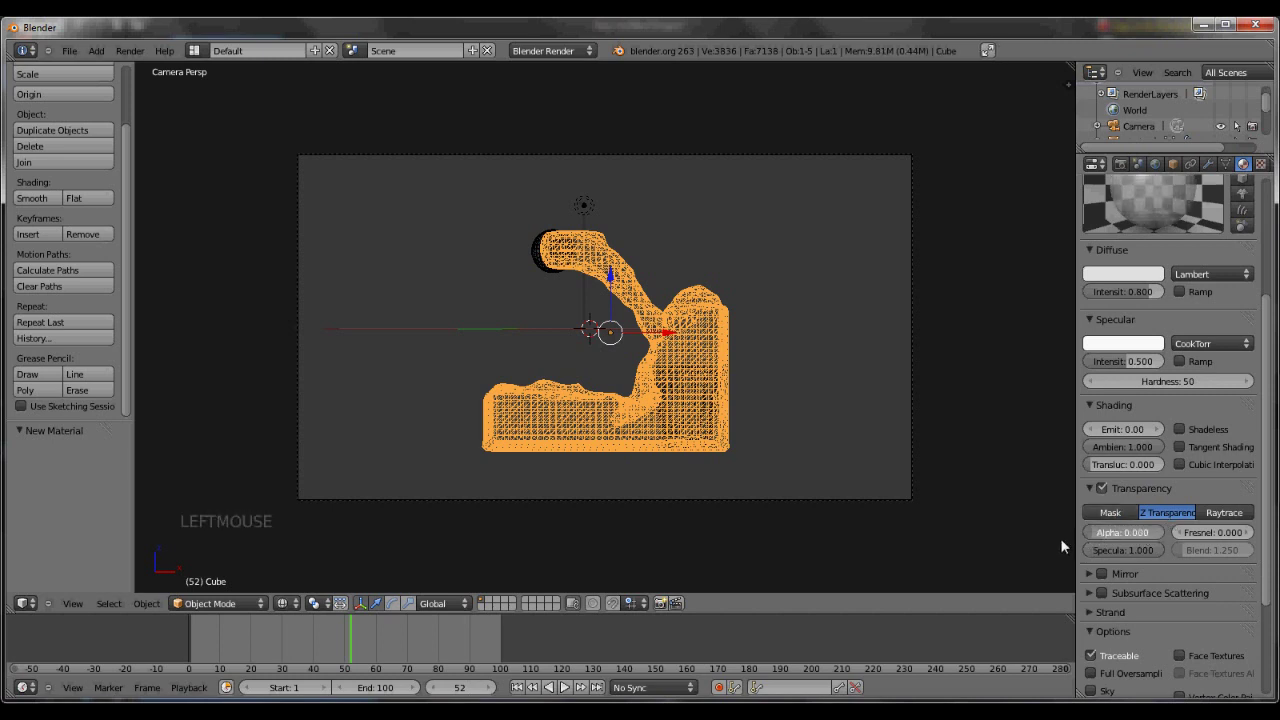
click(1163, 345)
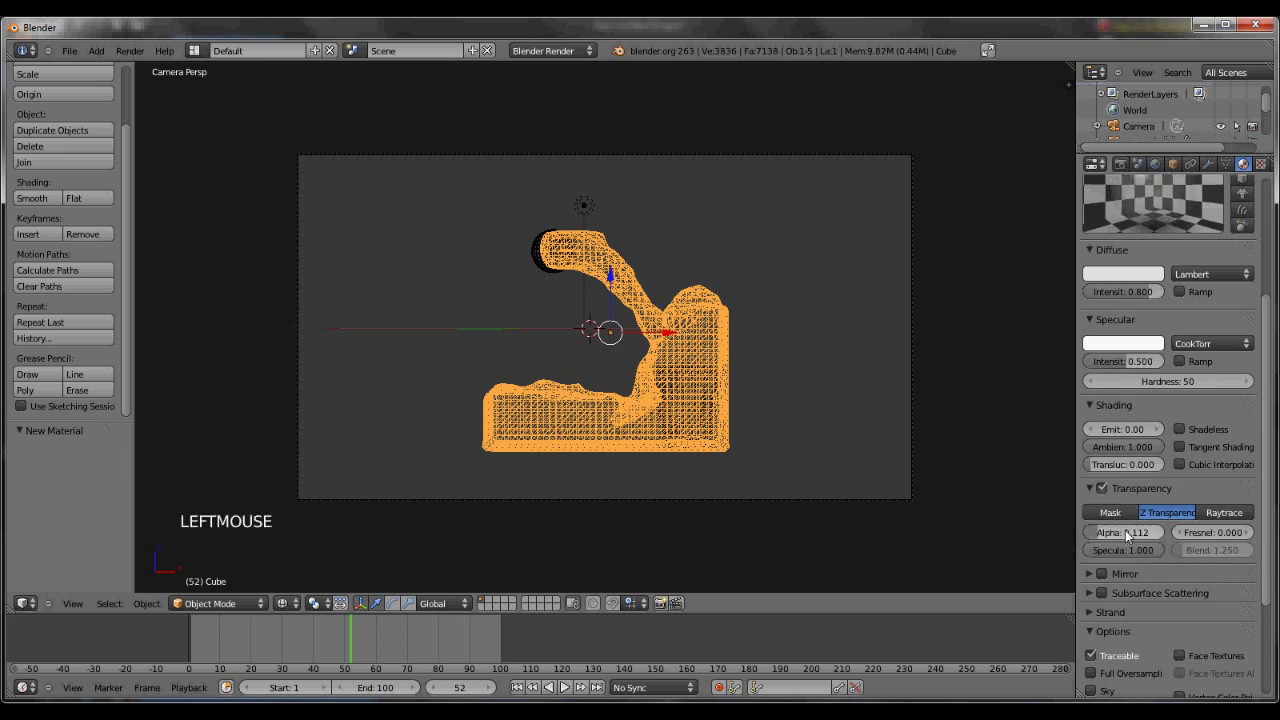
click(1163, 345)
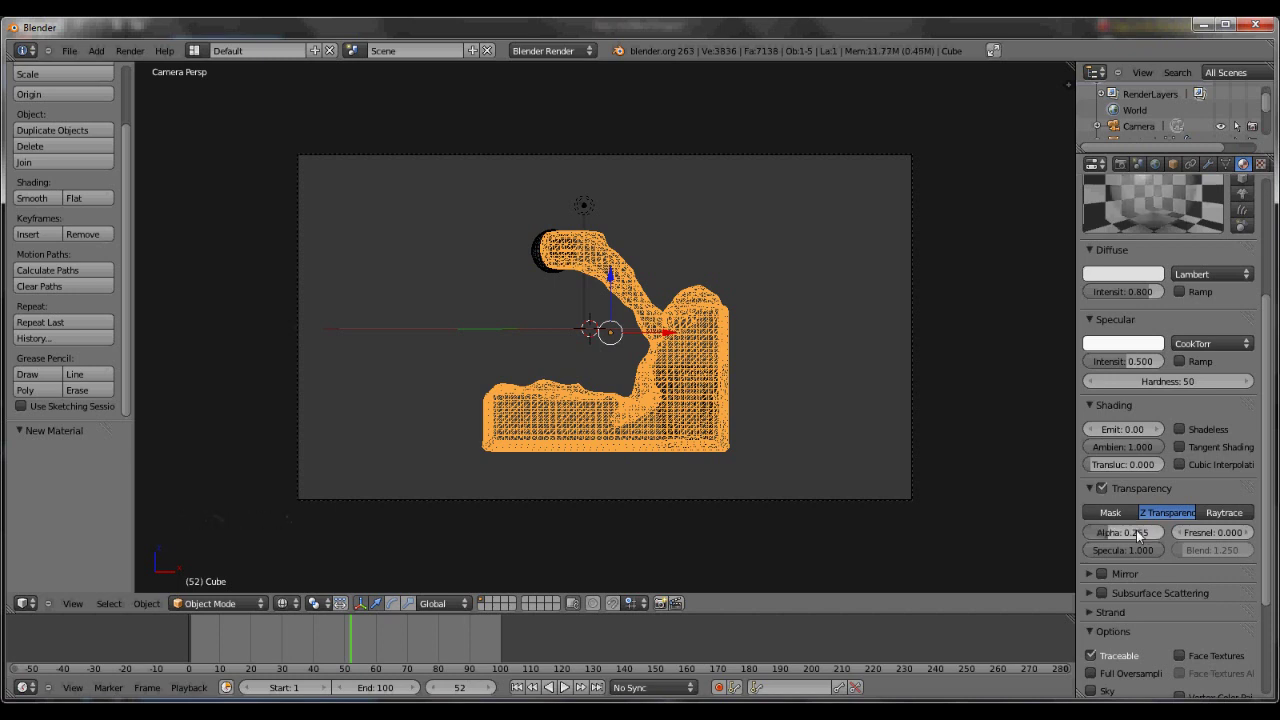
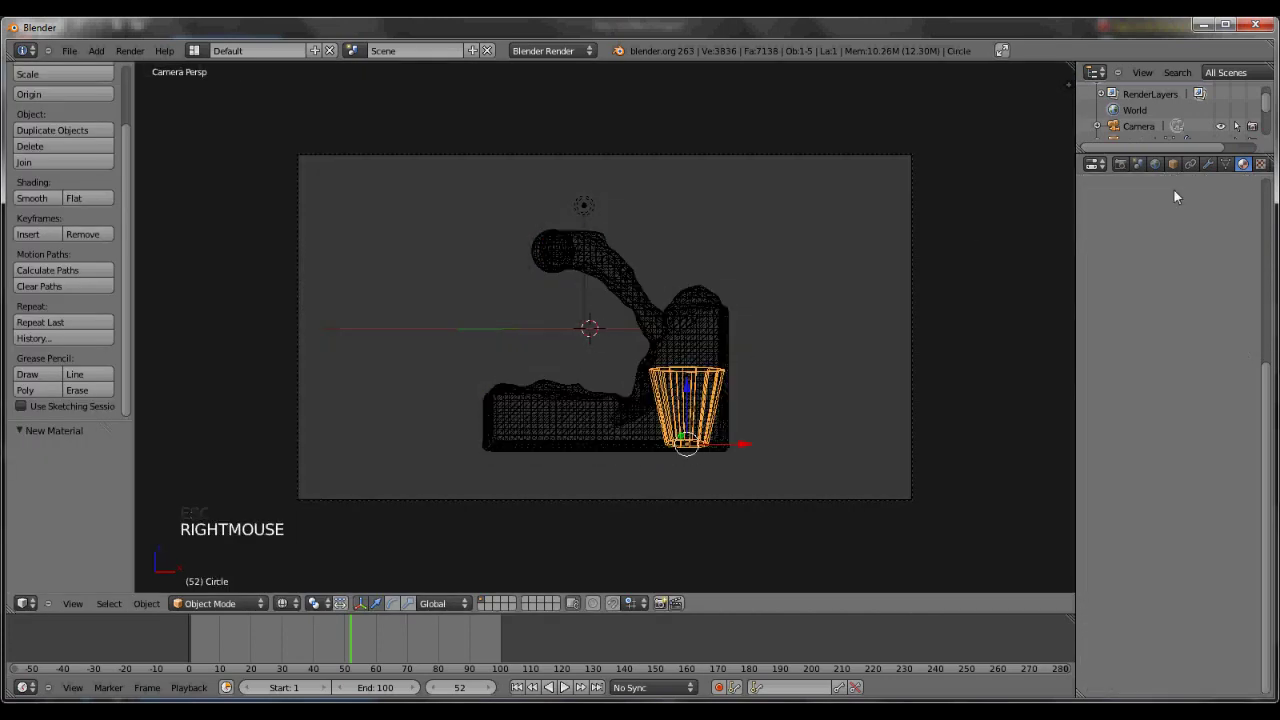
Give the cup a new material with transparency enabled and alpha about 0.194.
scroll(up, 3)
click(1169, 285)
click(1167, 273)
scroll(down, 3)
click(1109, 368)
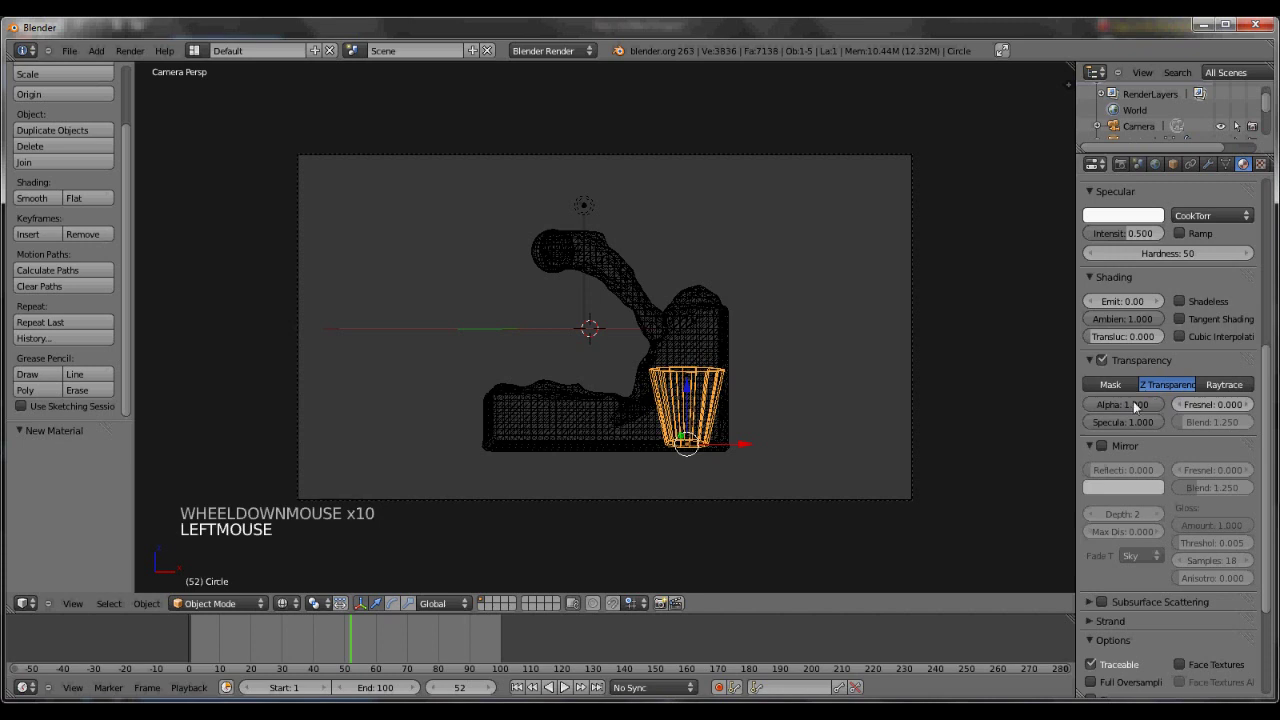
click(1141, 417)
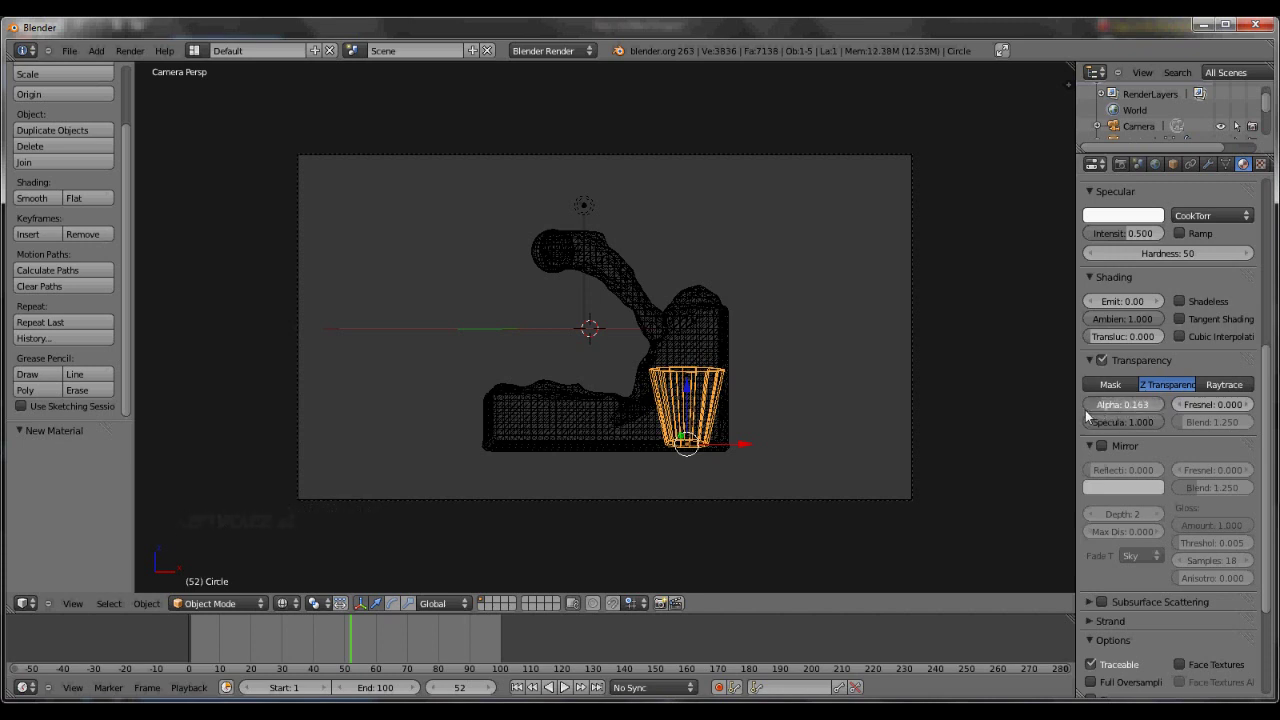
Enable Mirror reflections on the cup material with reflectivity about 0.235.
scroll(up, 3)
scroll(up, 3)
scroll(down, 3)
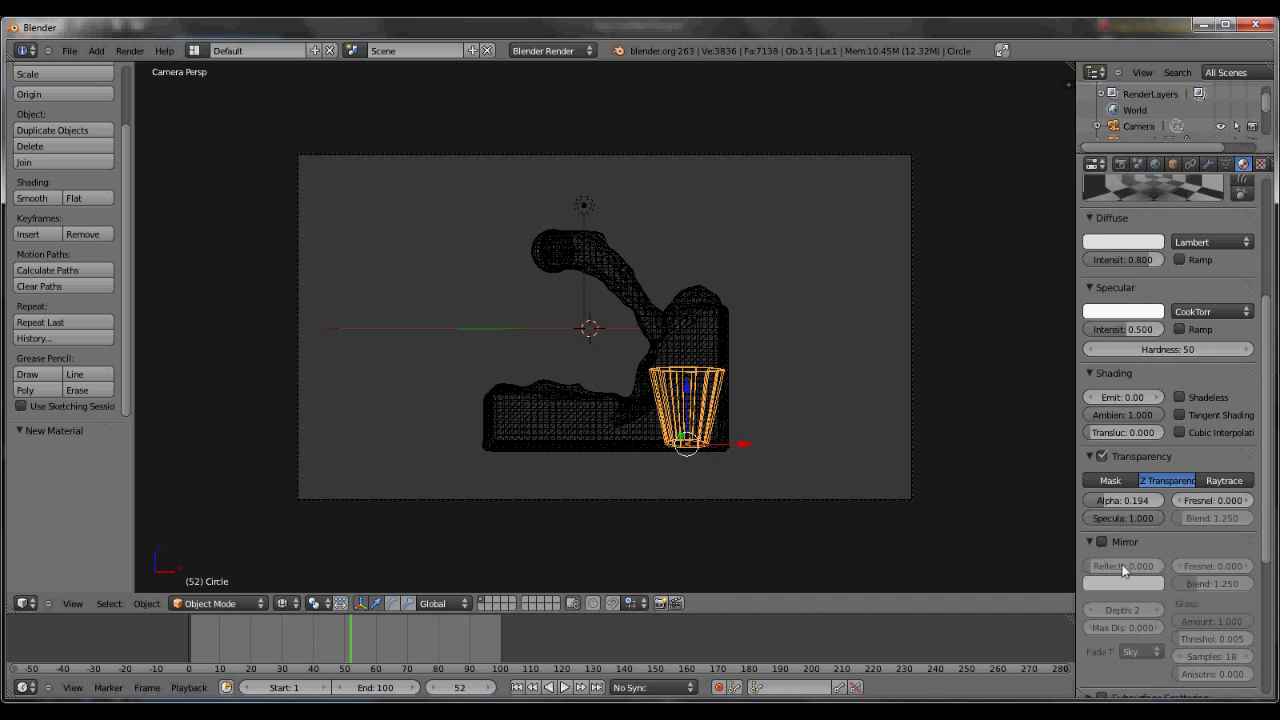
click(1113, 546)
click(1163, 313)
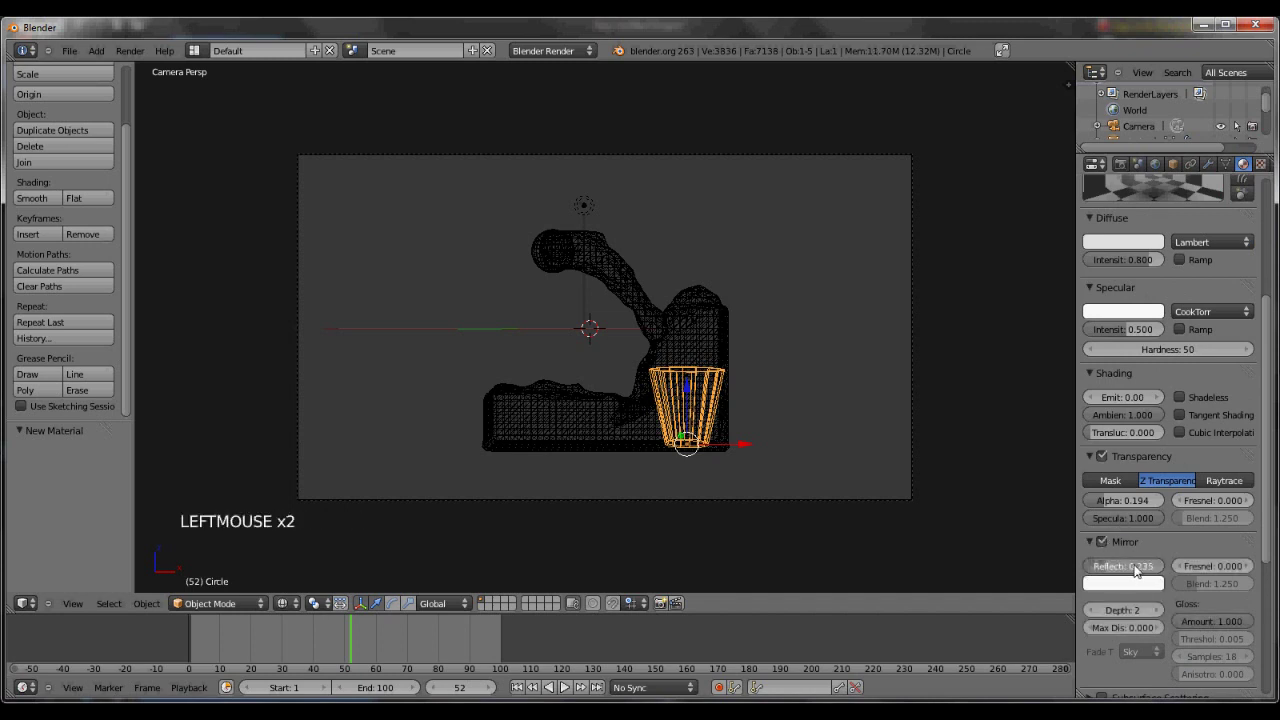
Tint the cup material's mirror and diffuse colours blue.
scroll(down, 3)
scroll(down, 3)
click(1094, 466)
click(1104, 469)
scroll(down, 3)
scroll(up, 3)
scroll(down, 3)
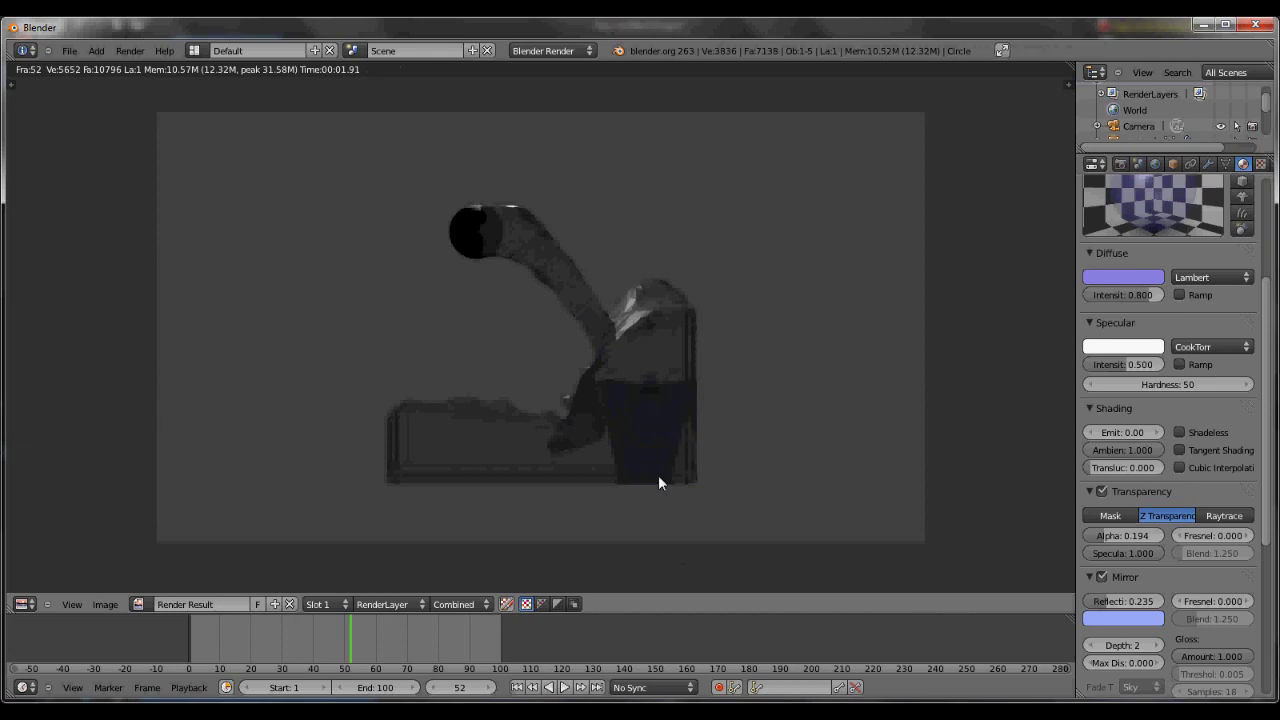
Leave the render and set the water material's diffuse colour to red.
key(Escape)
right_click(1163, 348)
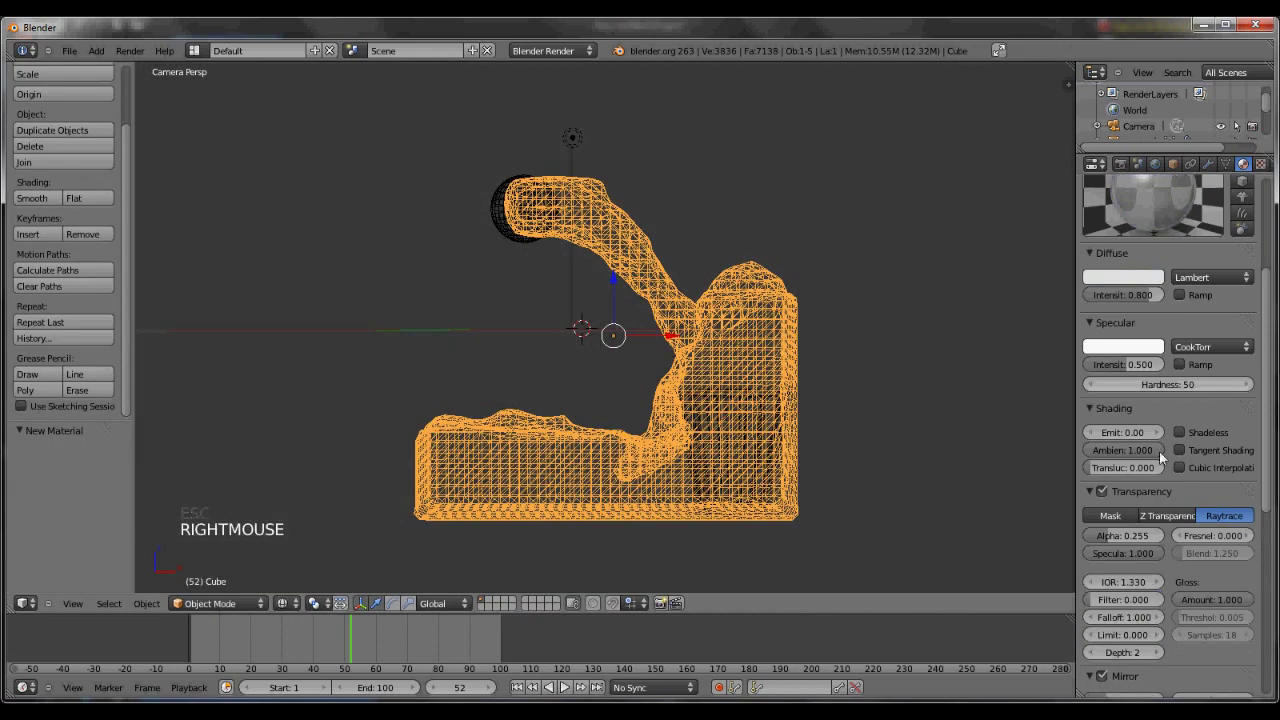
scroll(up, 3)
click(1163, 380)
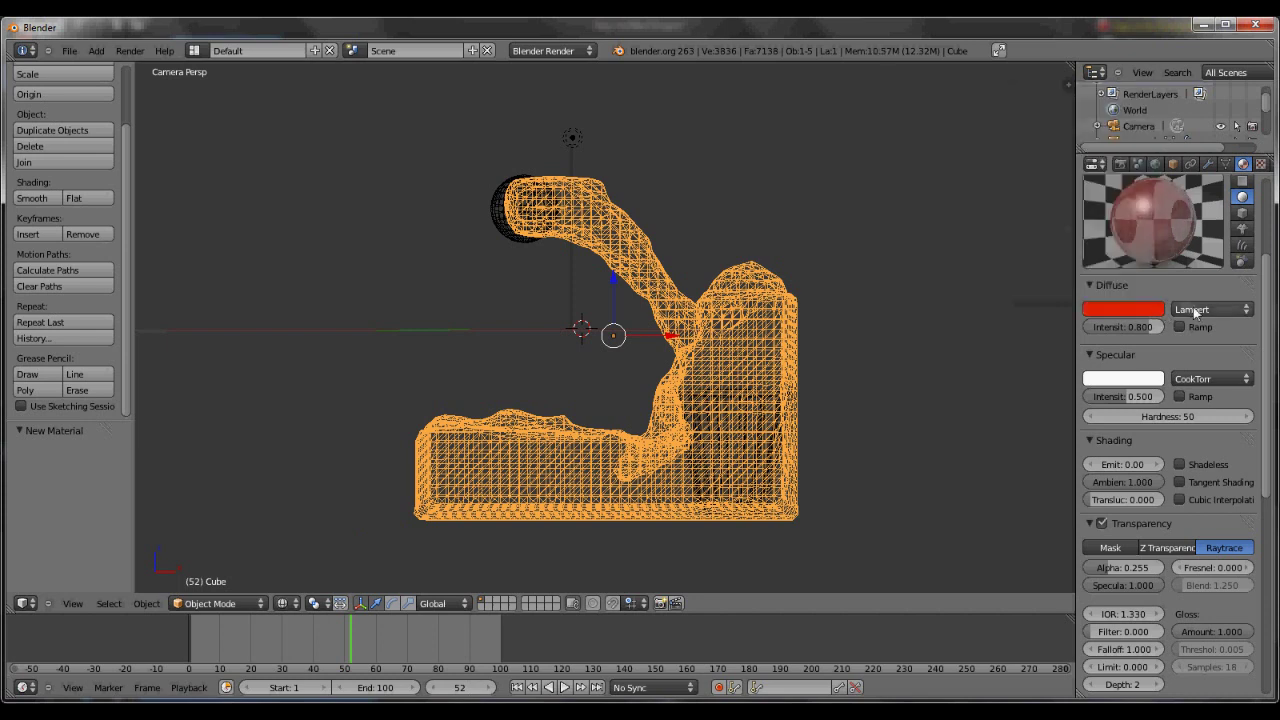
click(1208, 299)
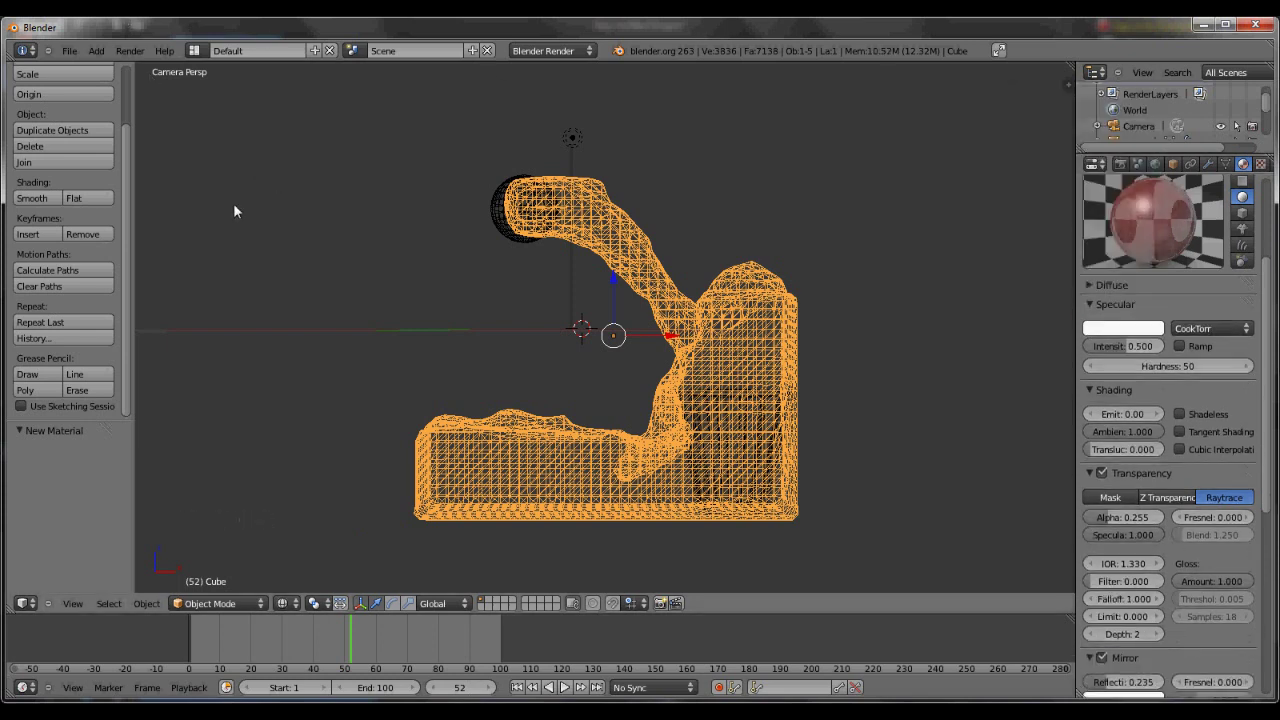